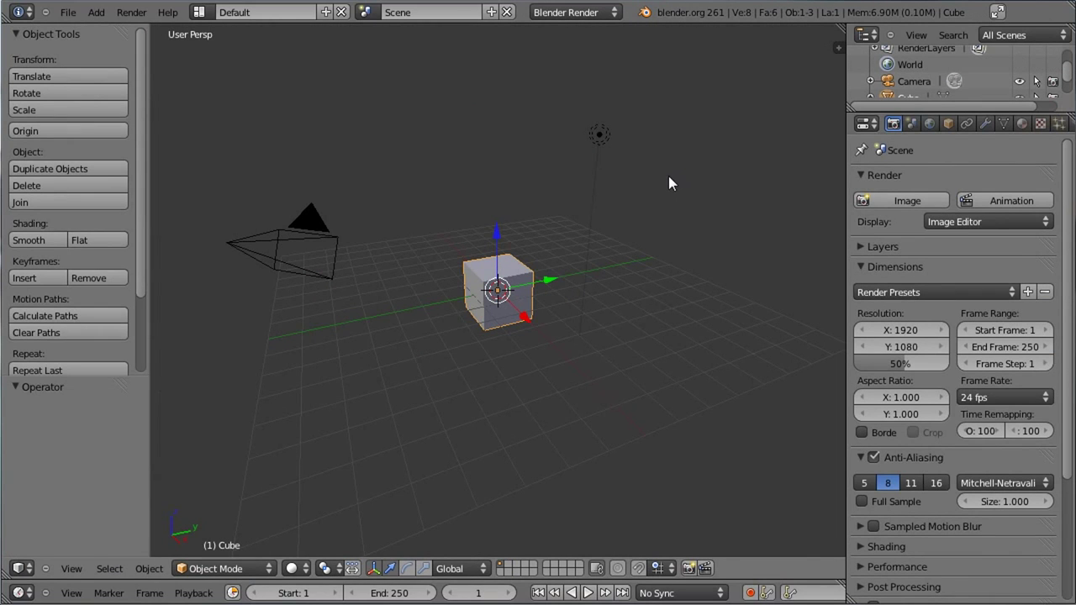
Select the default cube and hide the transform gizmo.
{"action": "scroll", "scroll_direction": "up", "scroll_amount": 3}
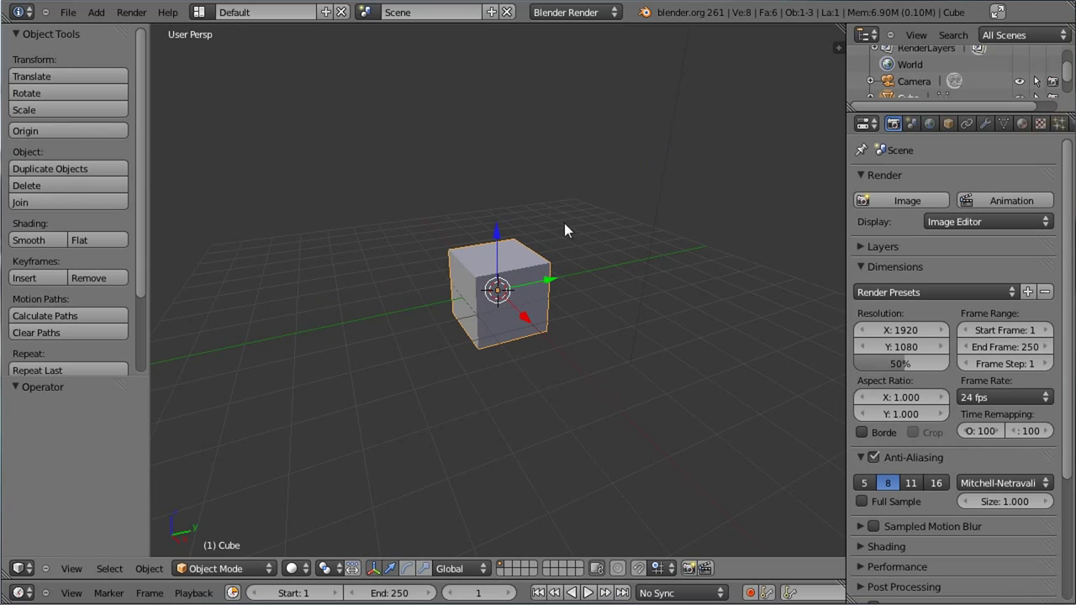
{"action": "right_click", "coordinate": [515, 274]}
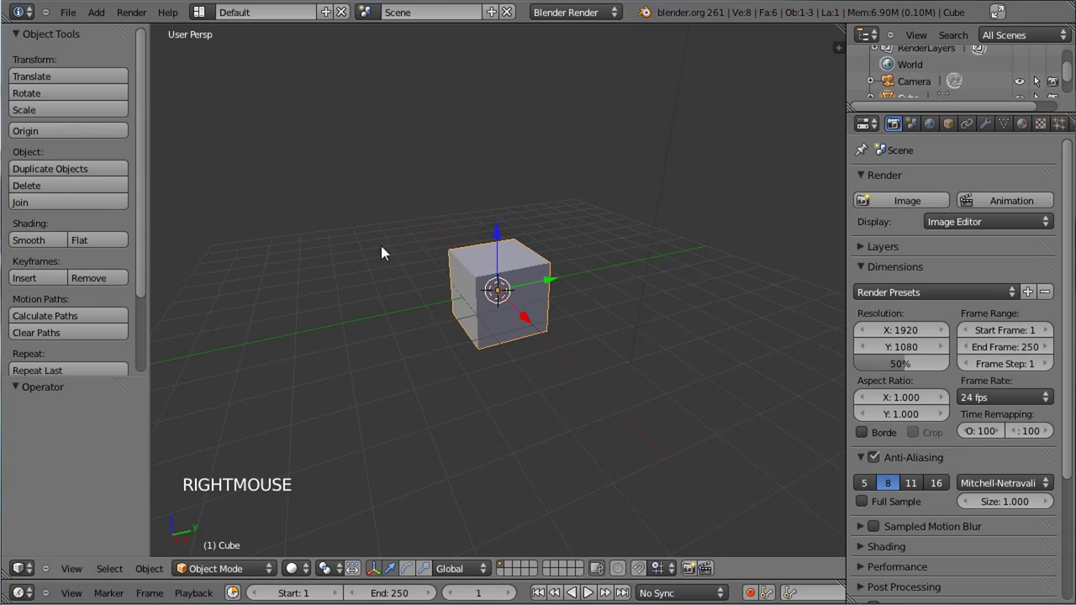
{"action": "middle_click", "coordinate": [372, 252]}
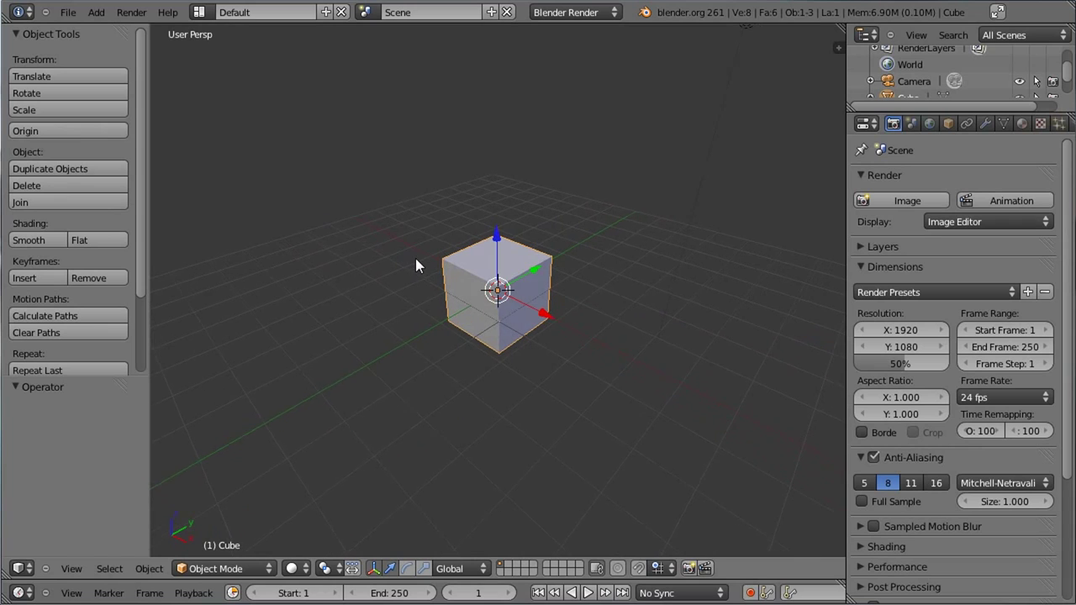
{"action": "key", "text": "ctrl+space"}
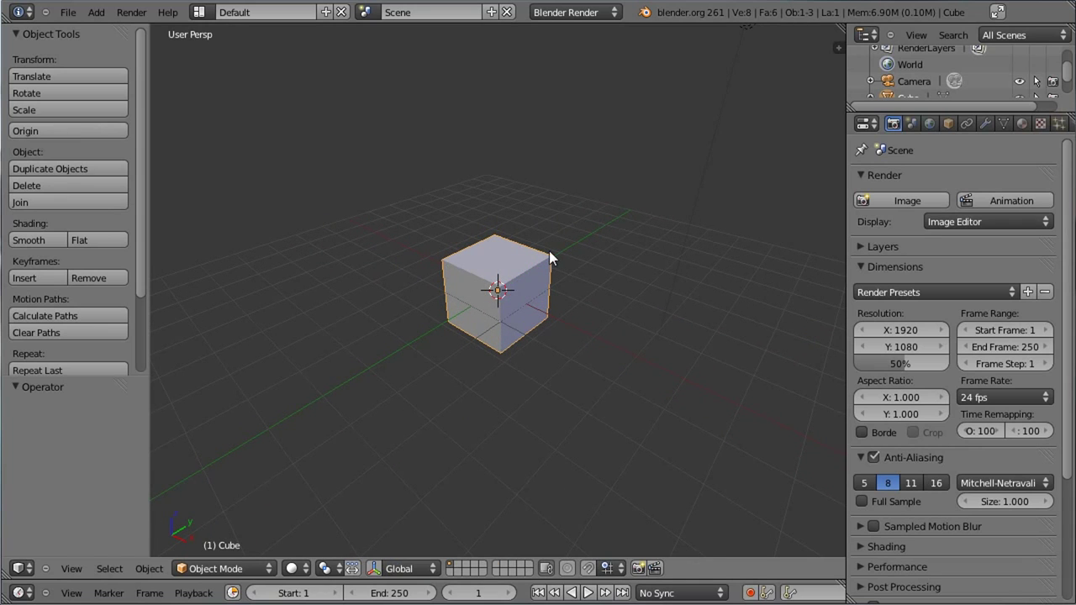
View the cube straight down from the top in orthographic projection.
{"action": "key", "text": "KP_7"}
{"action": "key", "text": "KP_5"}
{"action": "scroll", "scroll_direction": "up", "scroll_amount": 3}
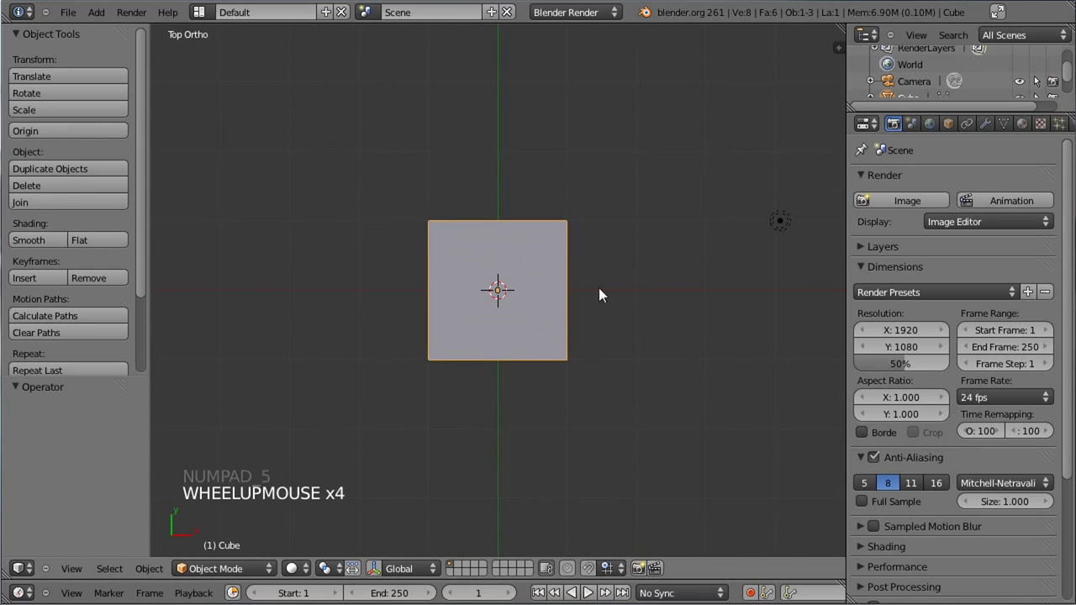
In Edit Mode, stretch the cube's mesh lengthwise along Y from the top view.
{"action": "scroll", "scroll_direction": "up", "scroll_amount": 3}
{"action": "key", "text": "Tab"}
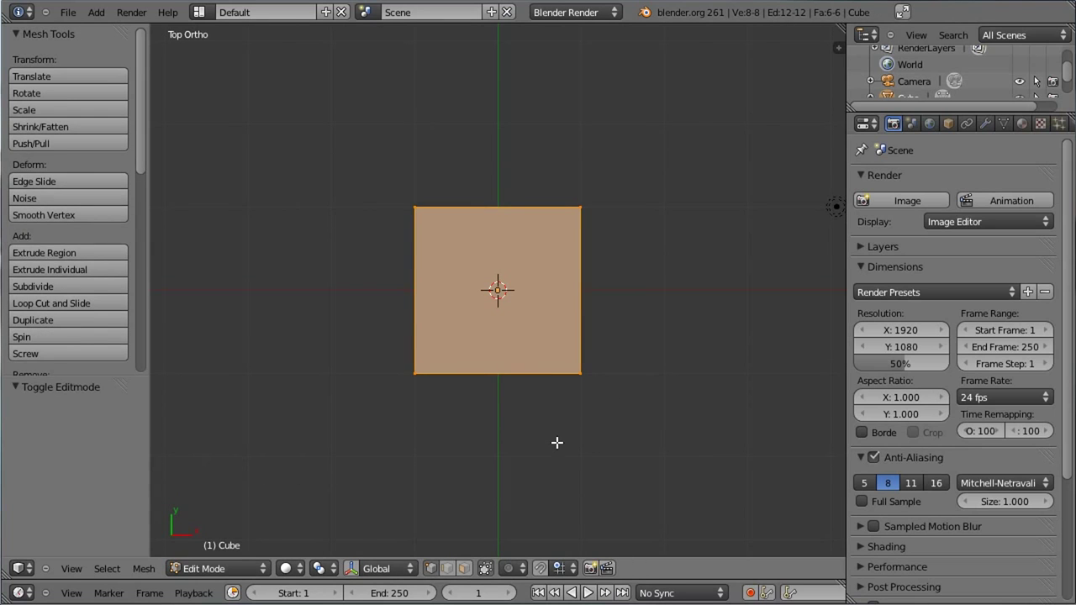
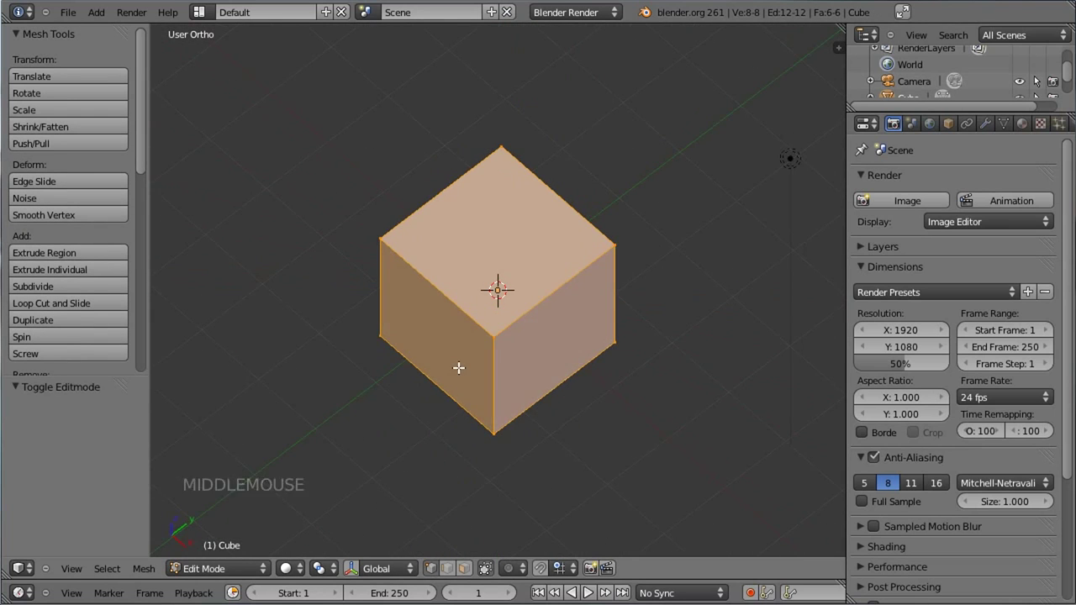
{"action": "key", "text": "KP_7"}
{"action": "key", "text": "s"}
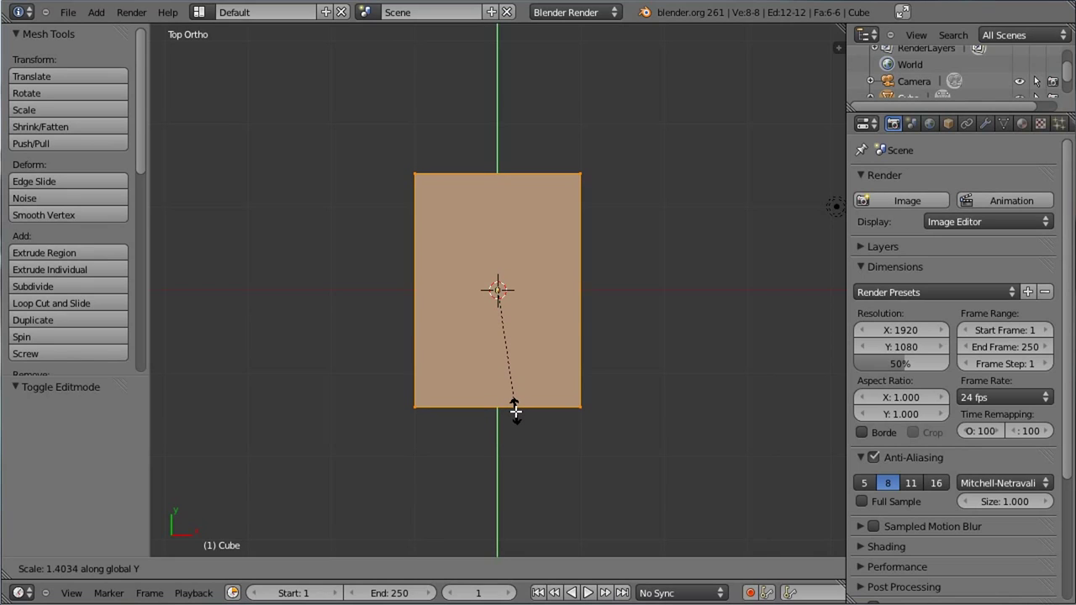
{"action": "left_click", "coordinate": [503, 290]}
From the front view, flatten the mesh vertically along Z into a thin slab.
{"action": "scroll", "scroll_direction": "up", "scroll_amount": 3}
{"action": "scroll", "scroll_direction": "down", "scroll_amount": 3}
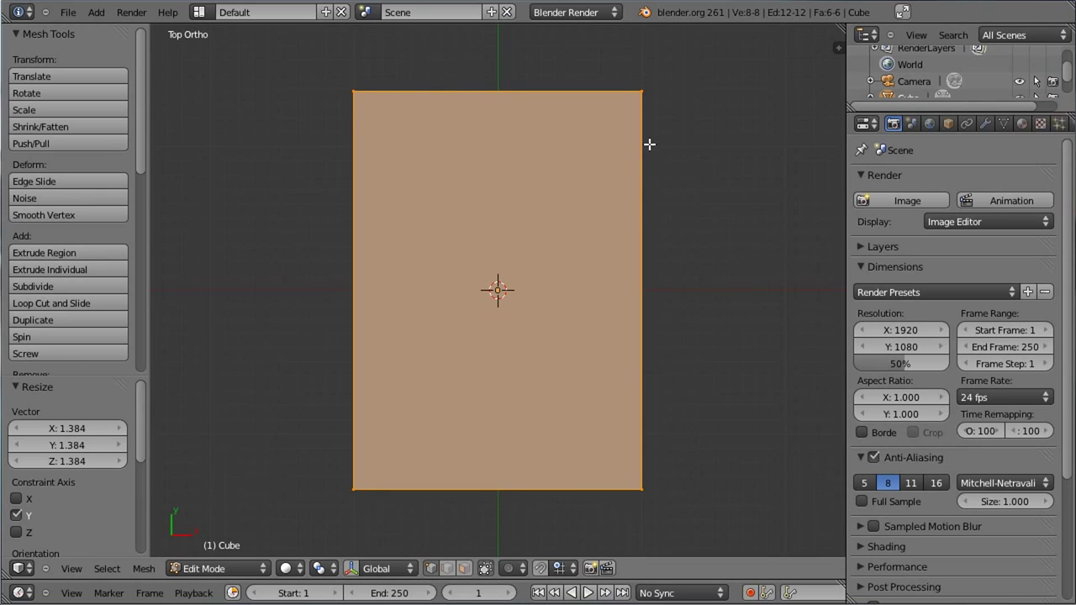
{"action": "scroll", "scroll_direction": "down", "scroll_amount": 3}
{"action": "scroll", "scroll_direction": "down", "scroll_amount": 3}
{"action": "scroll", "scroll_direction": "up", "scroll_amount": 3}
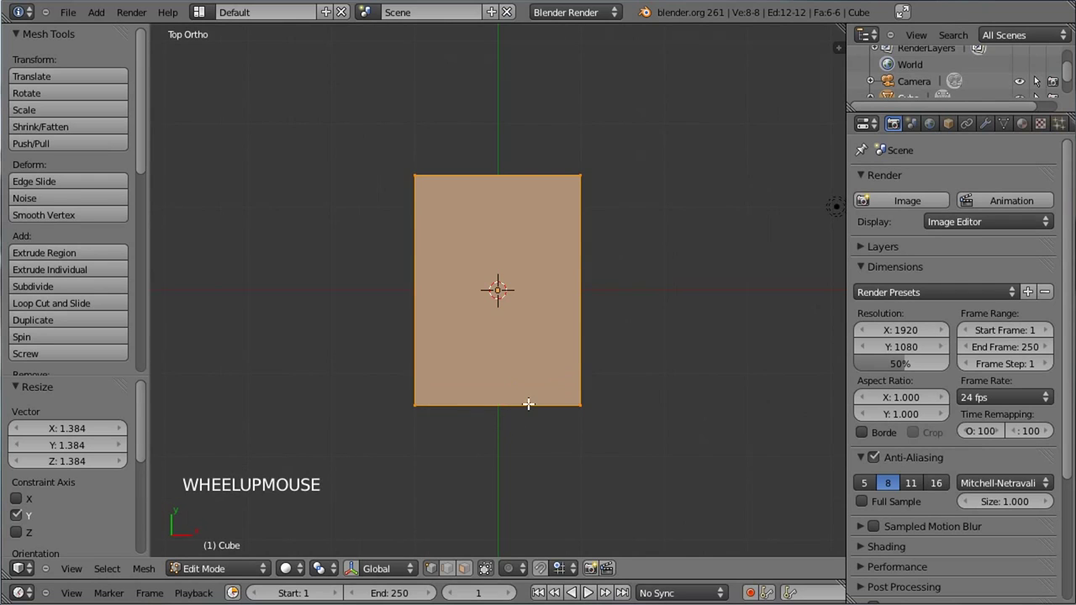
{"action": "key", "text": "KP_1"}
{"action": "key", "text": "s"}
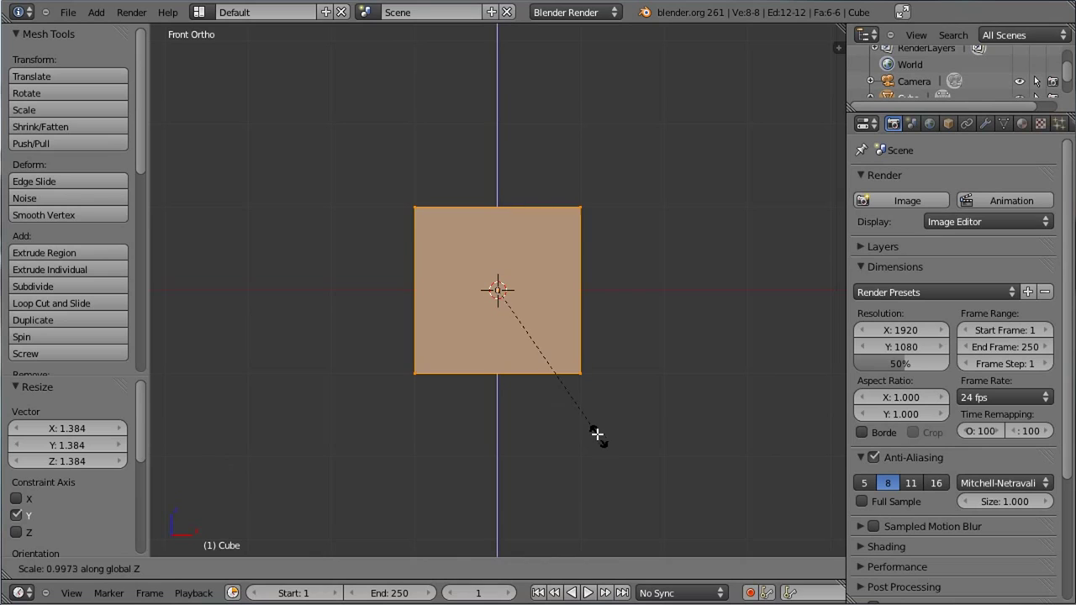
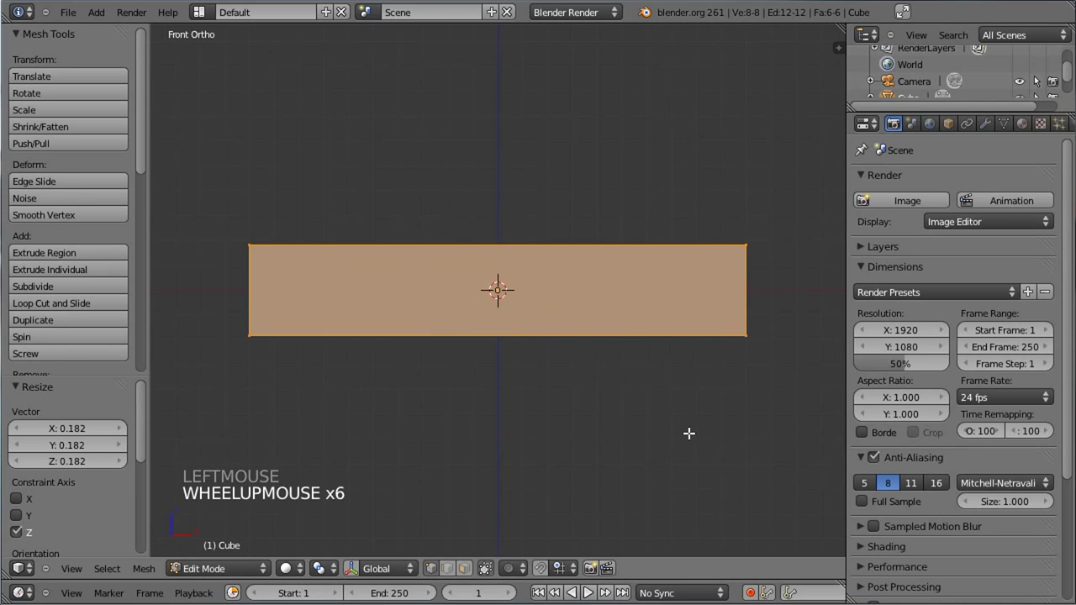
{"action": "key", "text": "s"}
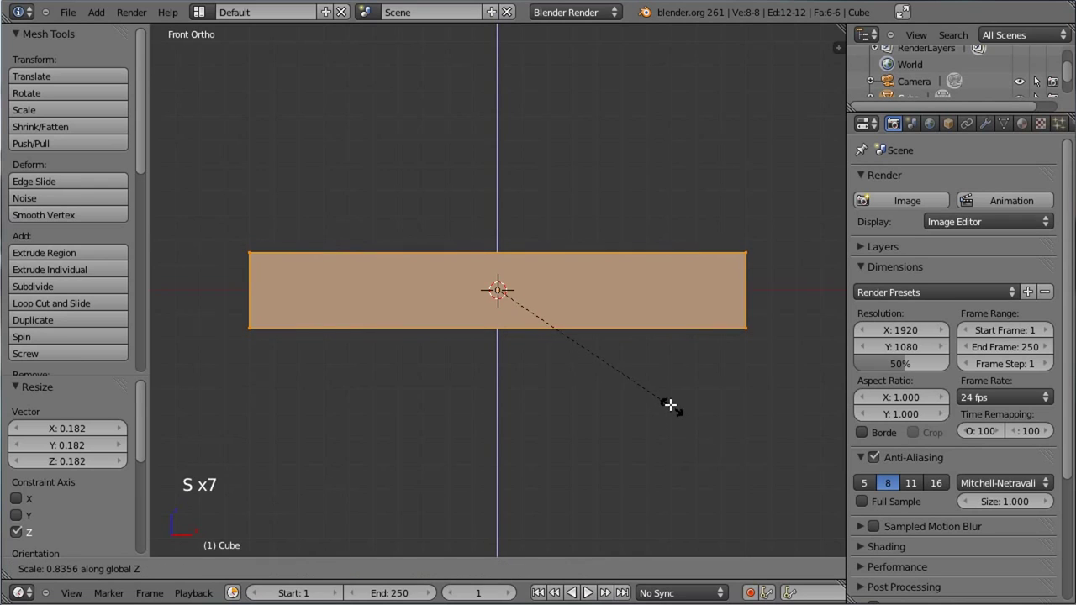
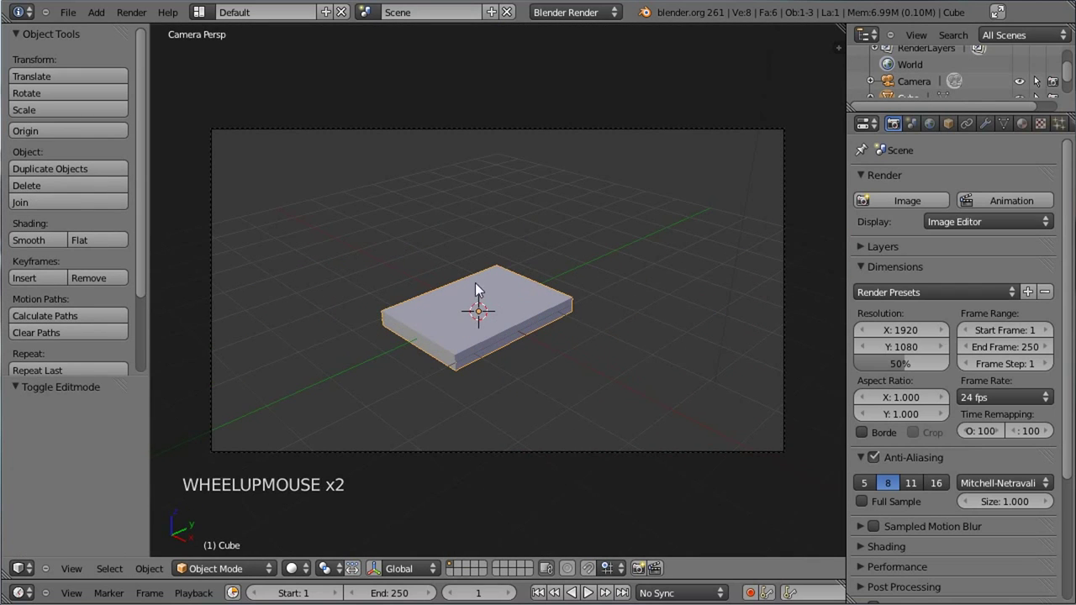
{"action": "middle_click", "coordinate": [395, 290]}
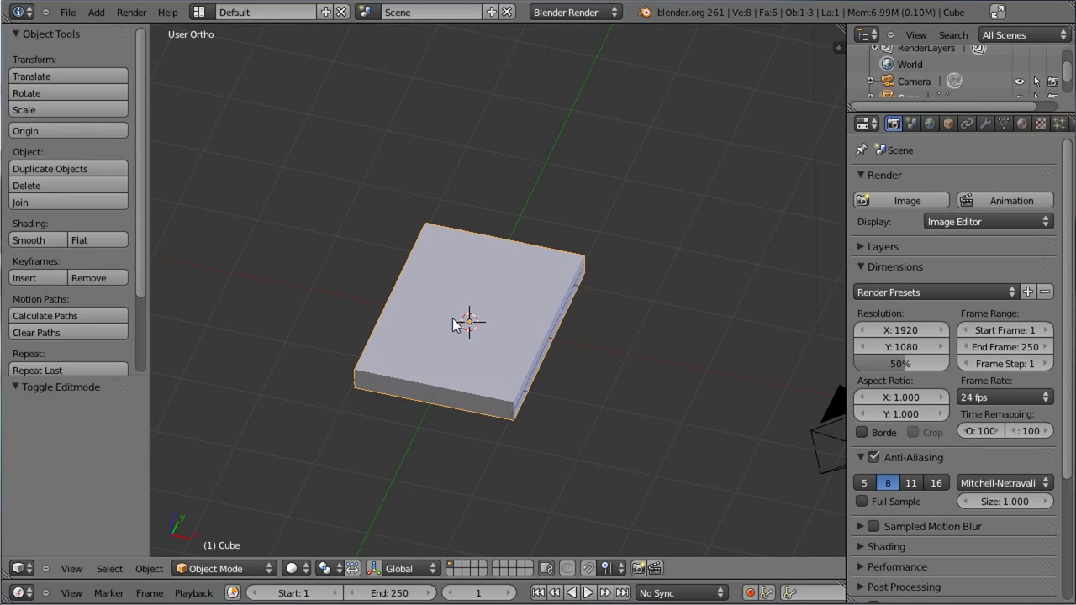
{"action": "scroll", "scroll_direction": "up", "scroll_amount": 3}
{"action": "key", "text": "Tab"}
{"action": "middle_click", "coordinate": [463, 330]}
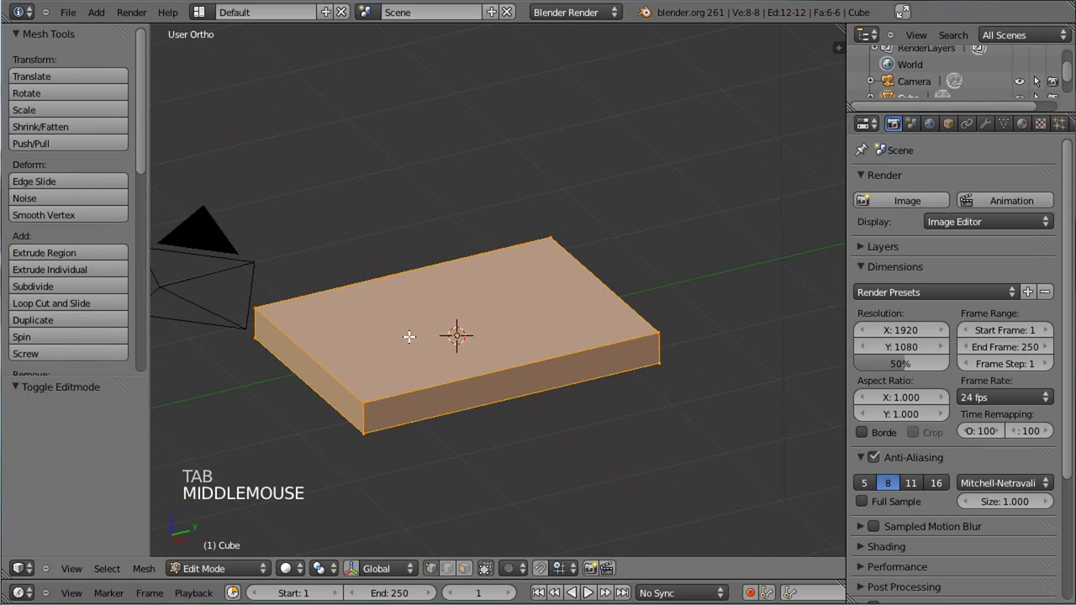
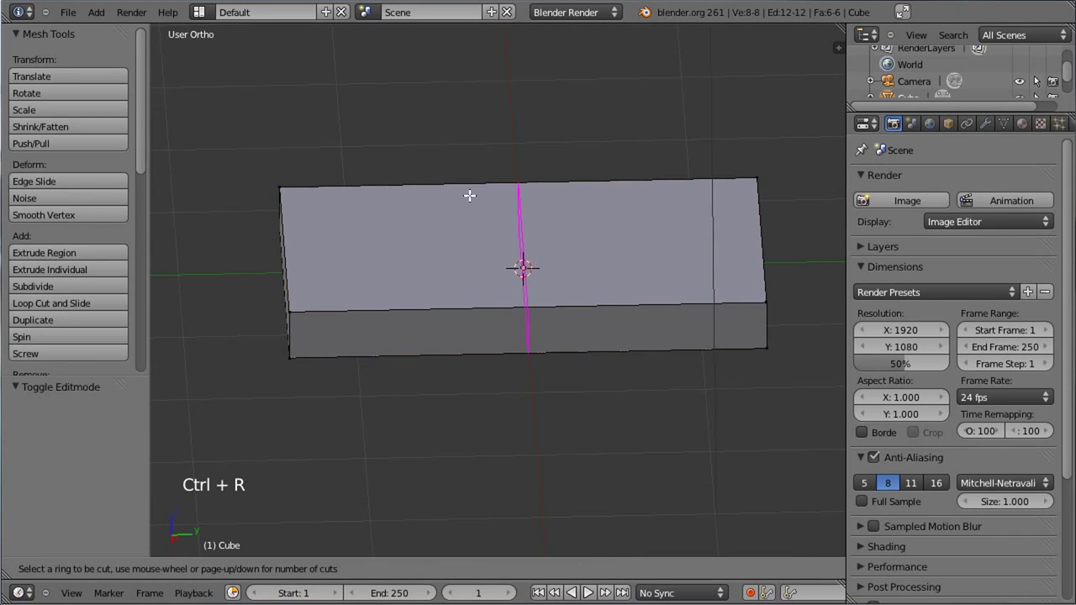
Add two loop cuts across the slab and scale them together into a narrow central band.
{"action": "left_click", "coordinate": [518, 262]}
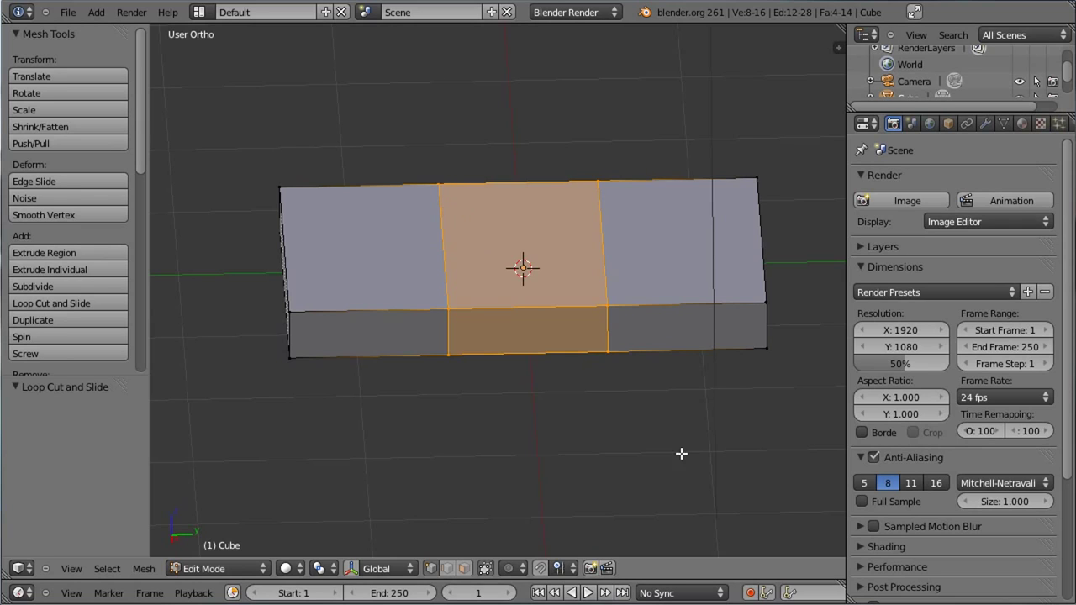
{"action": "key", "text": "s"}
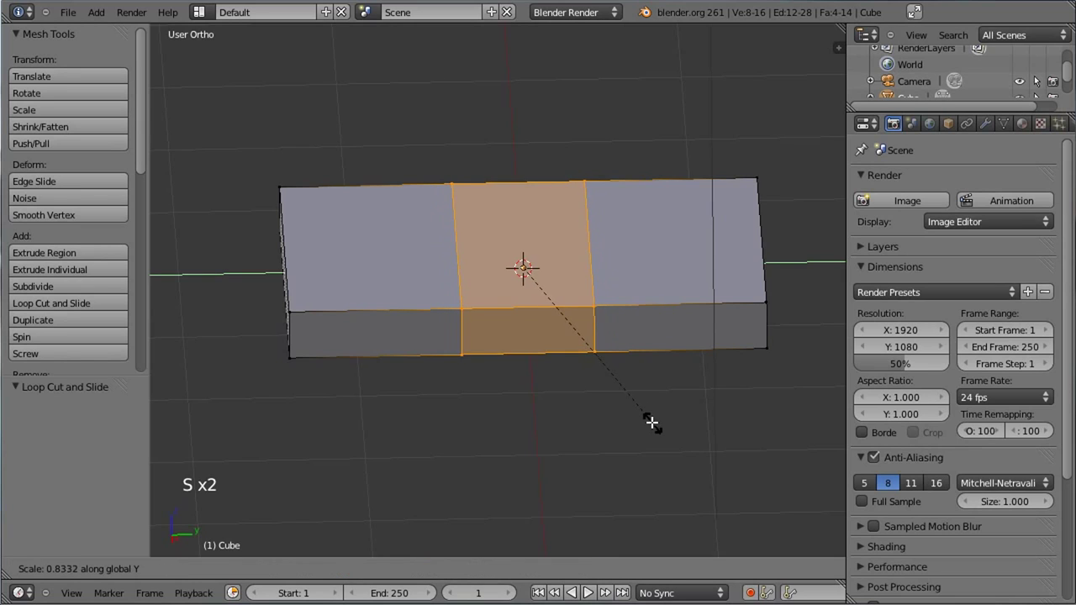
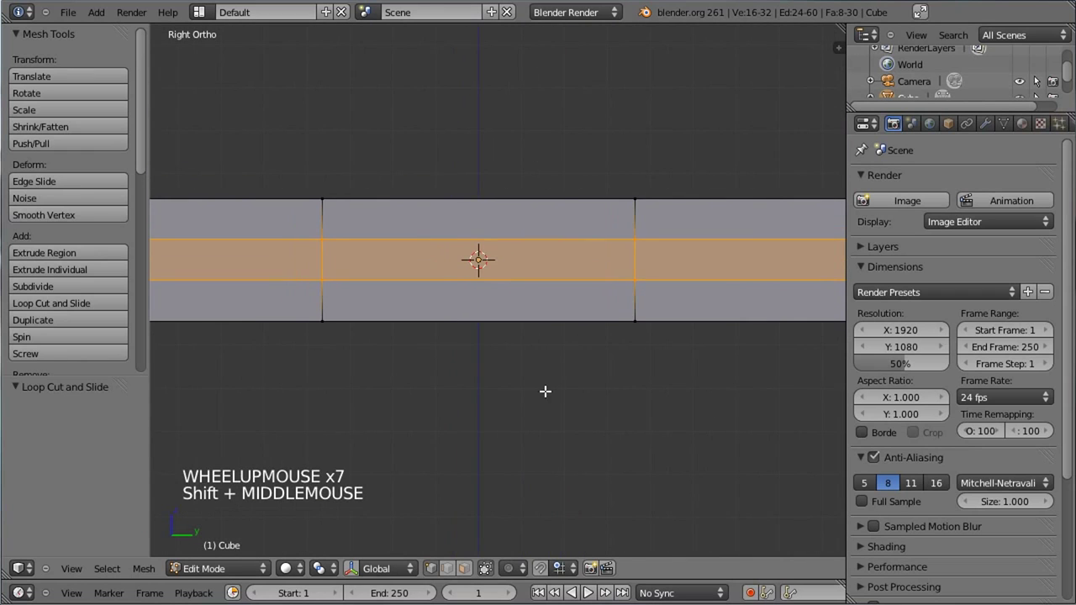
Thin the central band, push extruded faces inward to form a notch, then view through the camera.
{"action": "key", "text": "s"}
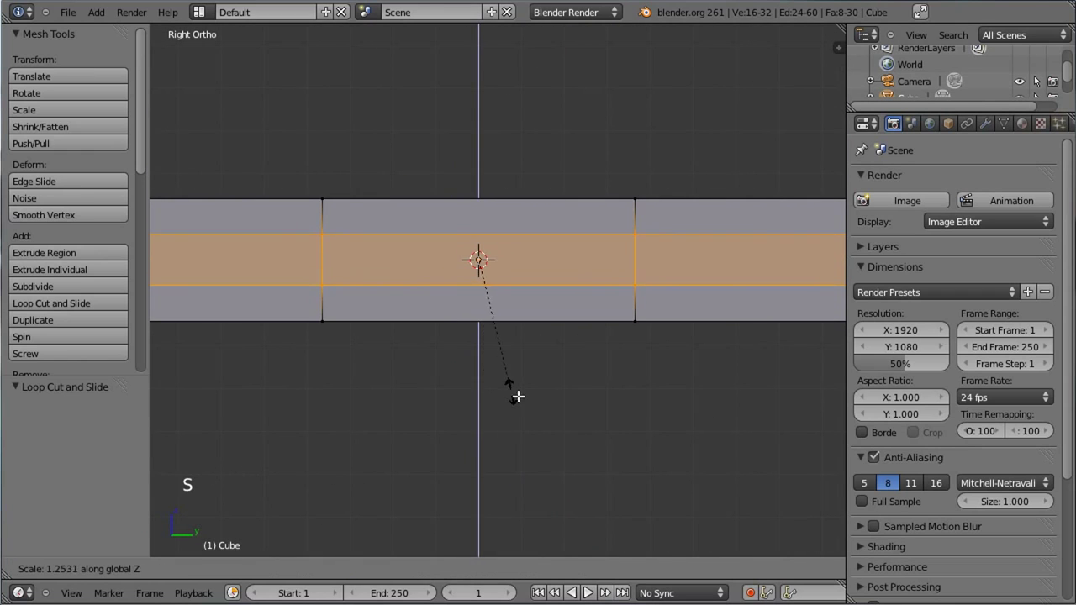
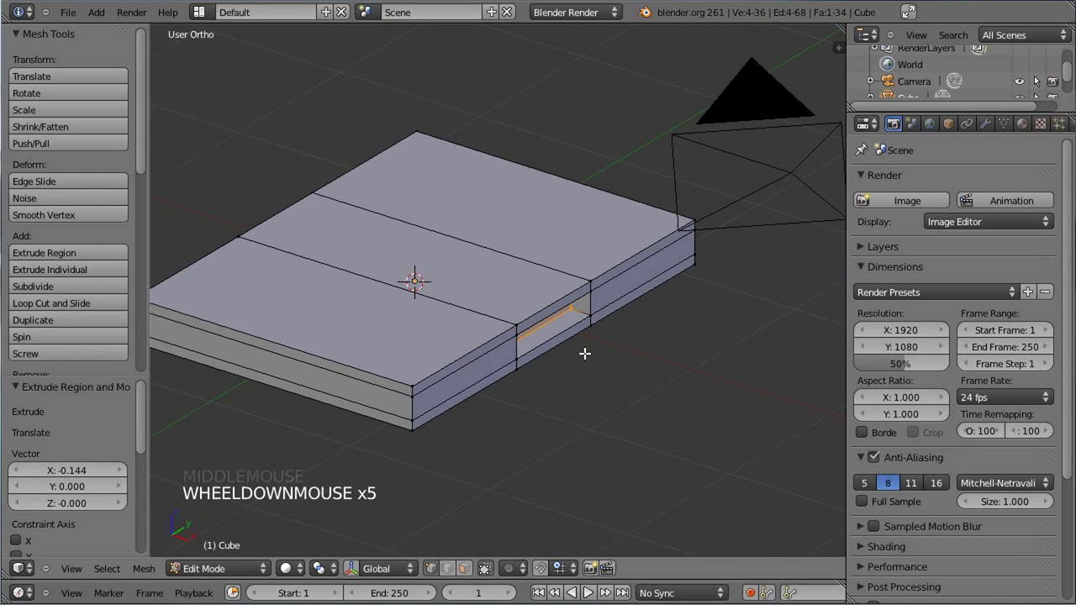
{"action": "key", "text": "g"}
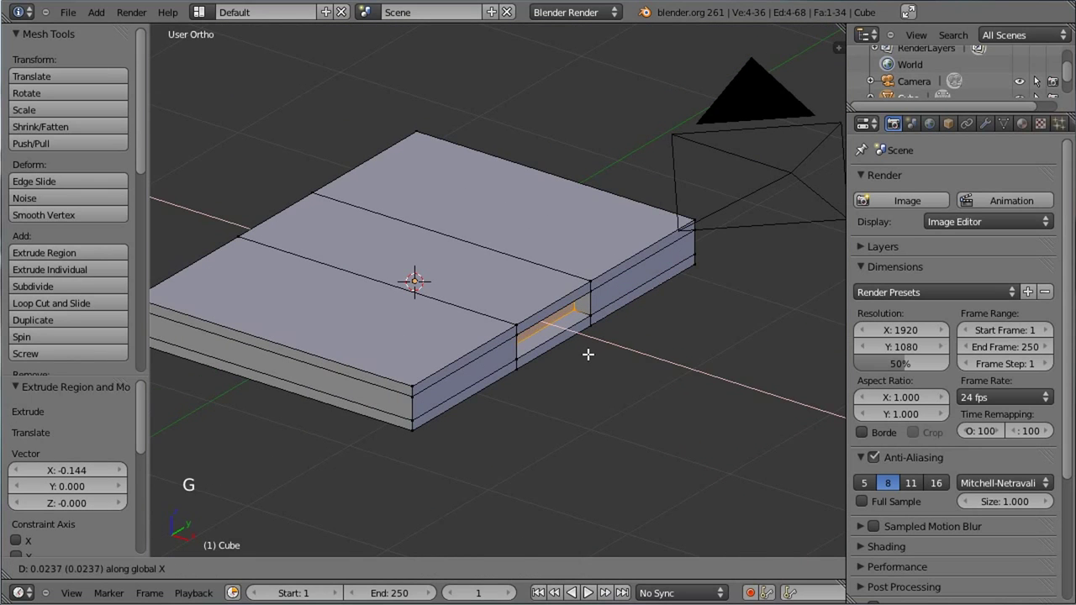
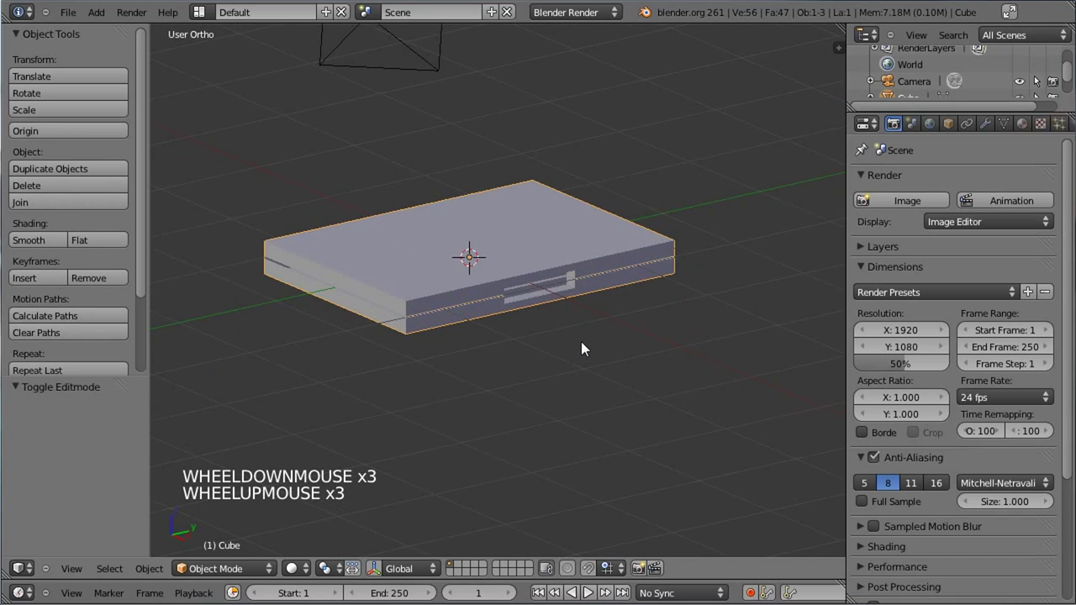
{"action": "key", "text": "KP_0"}
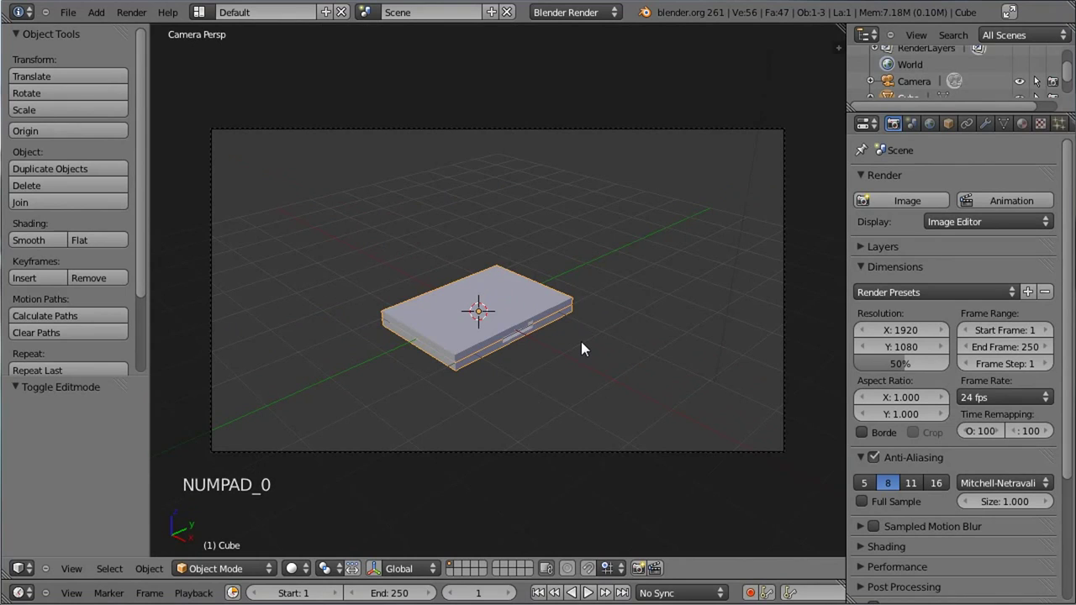
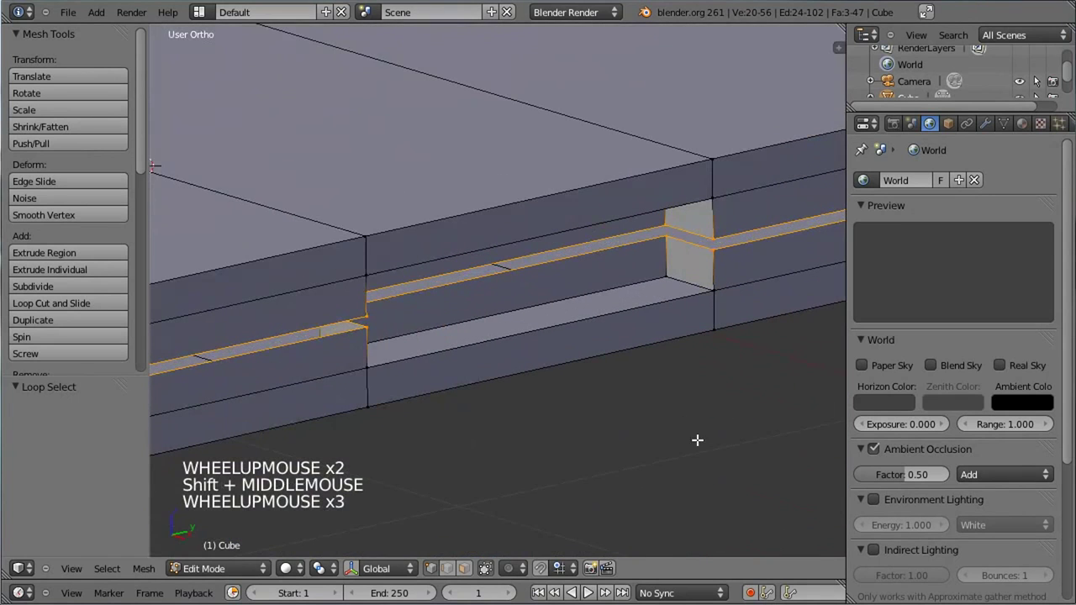
Scale the groove's edge loops along Z to finish the notch.
{"action": "scroll", "scroll_direction": "up", "scroll_amount": 3}
{"action": "key", "text": "s"}
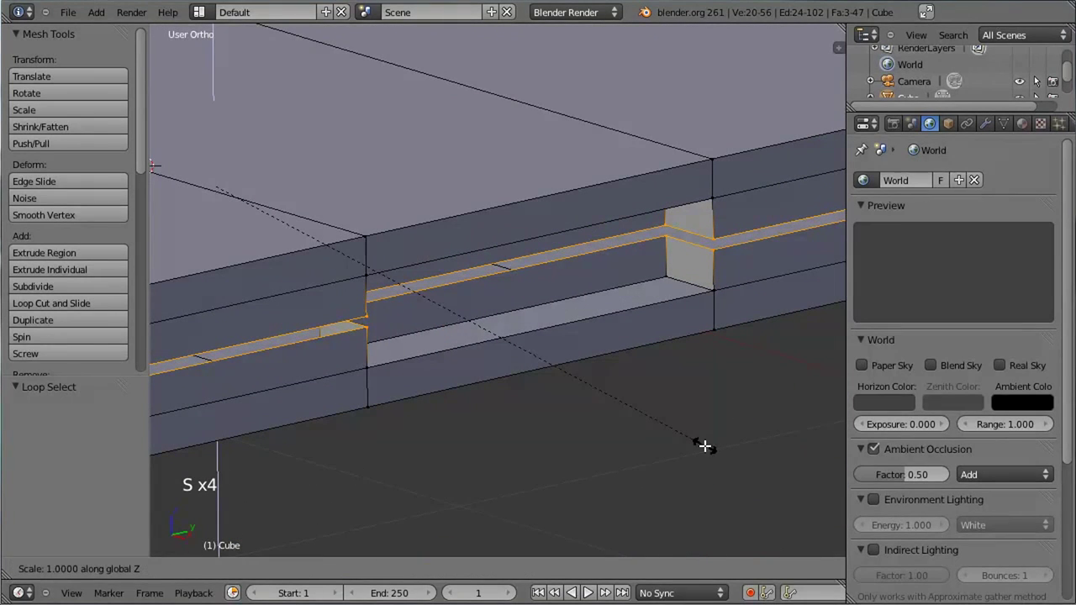
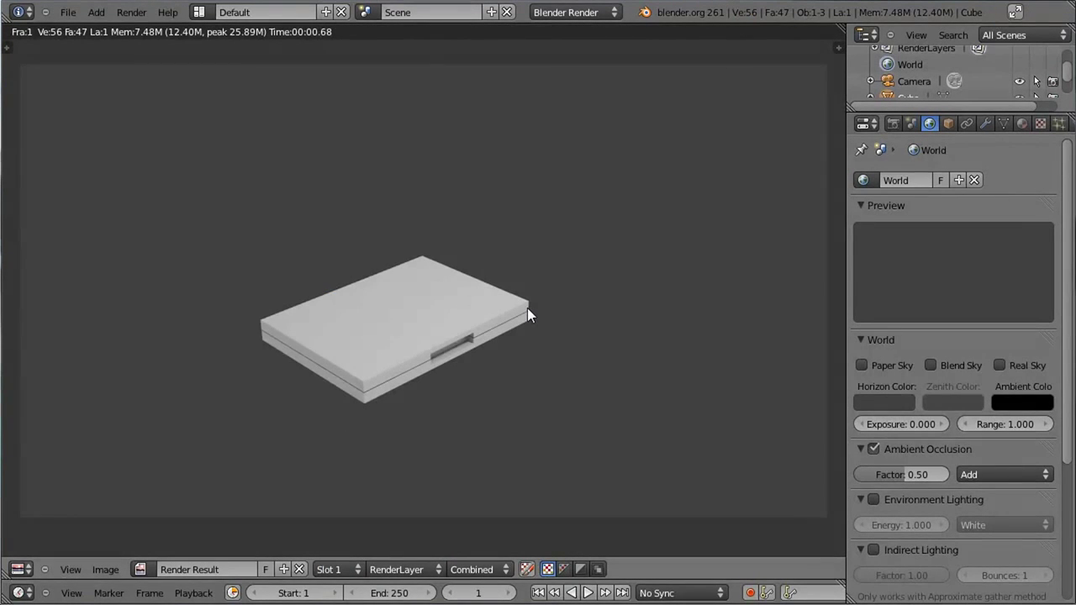
Close the render preview and select the DVD case in the 3D scene.
{"action": "key", "text": "Escape"}
{"action": "scroll", "scroll_direction": "down", "scroll_amount": 3}
{"action": "scroll", "scroll_direction": "down", "scroll_amount": 3}
{"action": "scroll", "scroll_direction": "up", "scroll_amount": 3}
{"action": "middle_click", "coordinate": [358, 210]}
{"action": "scroll", "scroll_direction": "down", "scroll_amount": 3}
{"action": "right_click", "coordinate": [667, 115]}
Hide the tool shelf and toggle Edit Mode while viewing the case from above.
{"action": "key", "text": "x"}
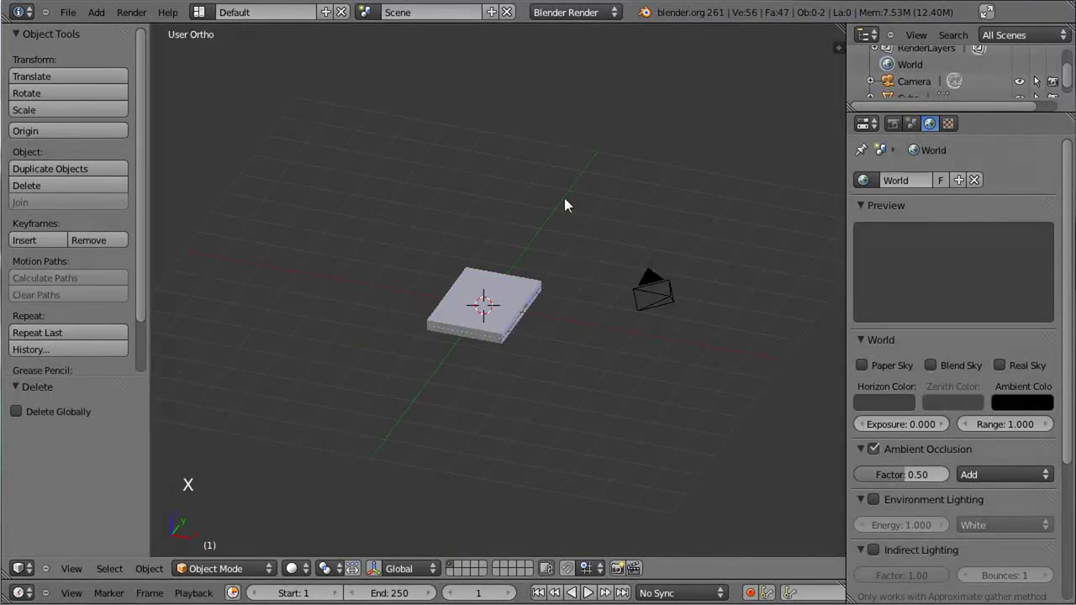
{"action": "middle_click", "coordinate": [540, 207]}
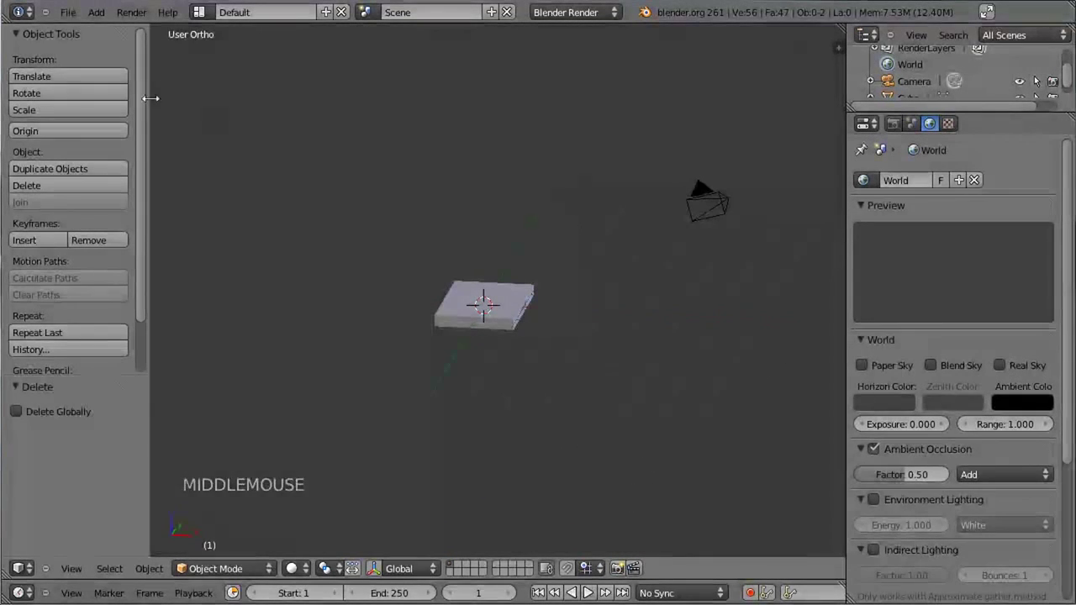
{"action": "key", "text": "t"}
{"action": "scroll", "scroll_direction": "up", "scroll_amount": 3}
{"action": "middle_click", "coordinate": [348, 211]}
{"action": "key", "text": "ctrl+s"}
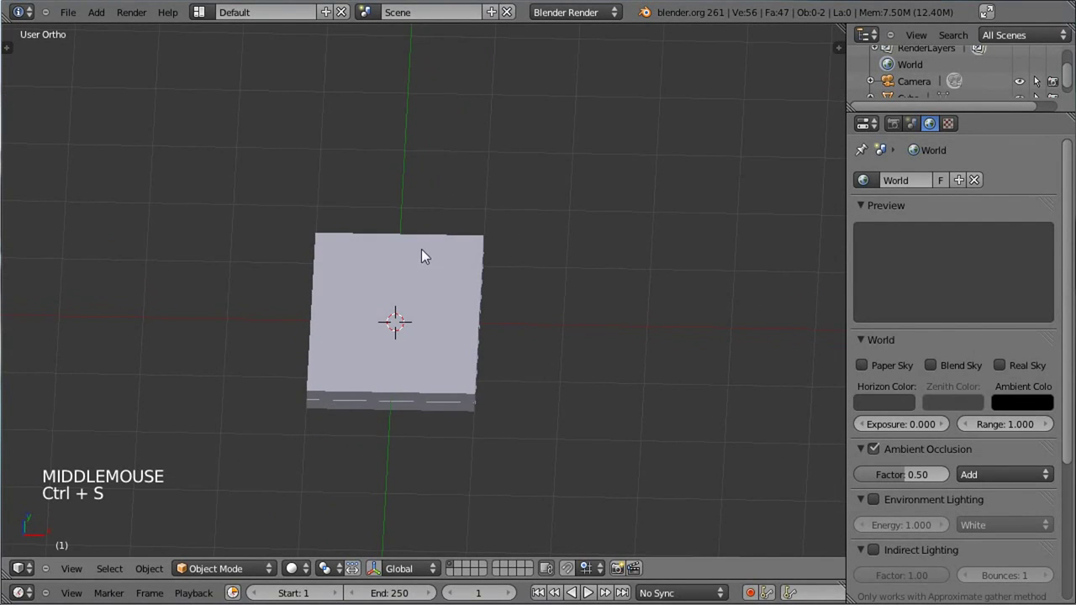
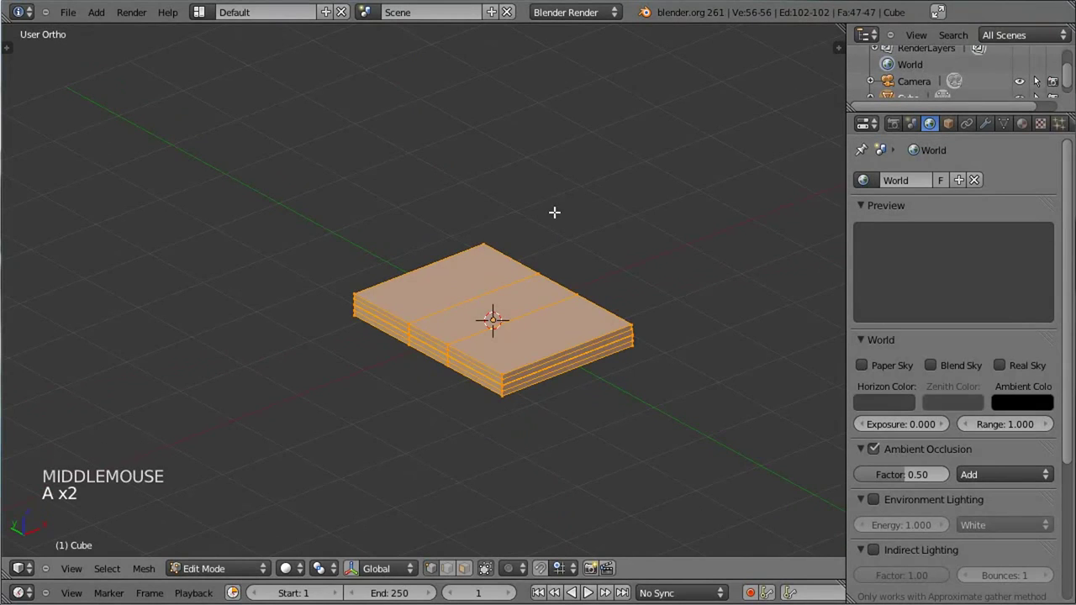
{"action": "key", "text": "Tab"}
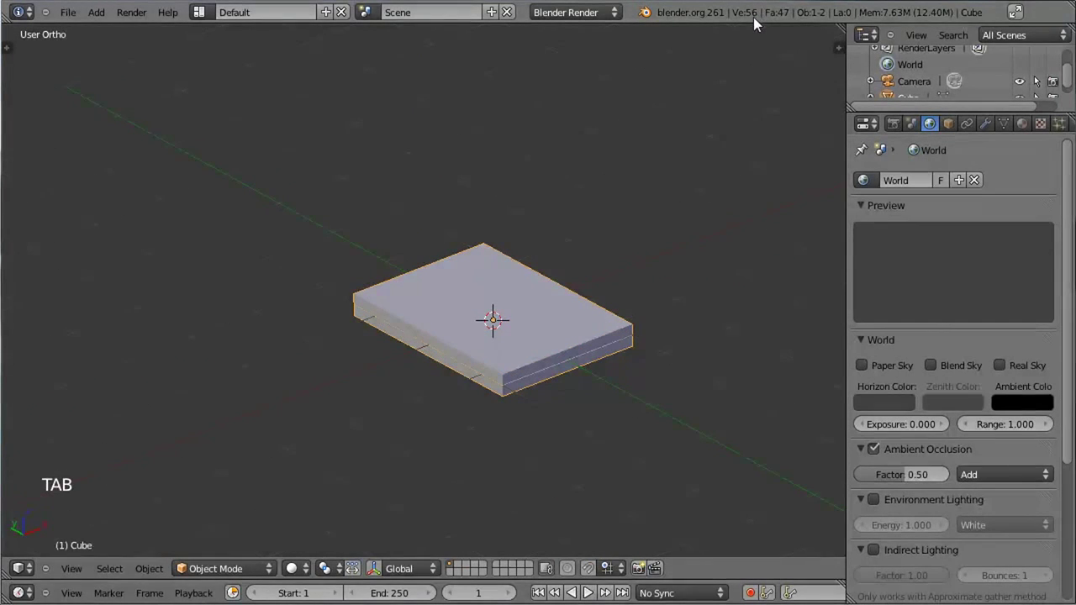
{"action": "middle_click", "coordinate": [685, 151]}
{"action": "middle_click", "coordinate": [385, 234]}
{"action": "key", "text": "Tab"}
{"action": "key", "text": "Tab"}
Orbit around the case to inspect the side notch and bring the camera into sight.
{"action": "middle_click", "coordinate": [632, 225]}
{"action": "middle_click", "coordinate": [471, 207]}
{"action": "scroll", "scroll_direction": "up", "scroll_amount": 3}
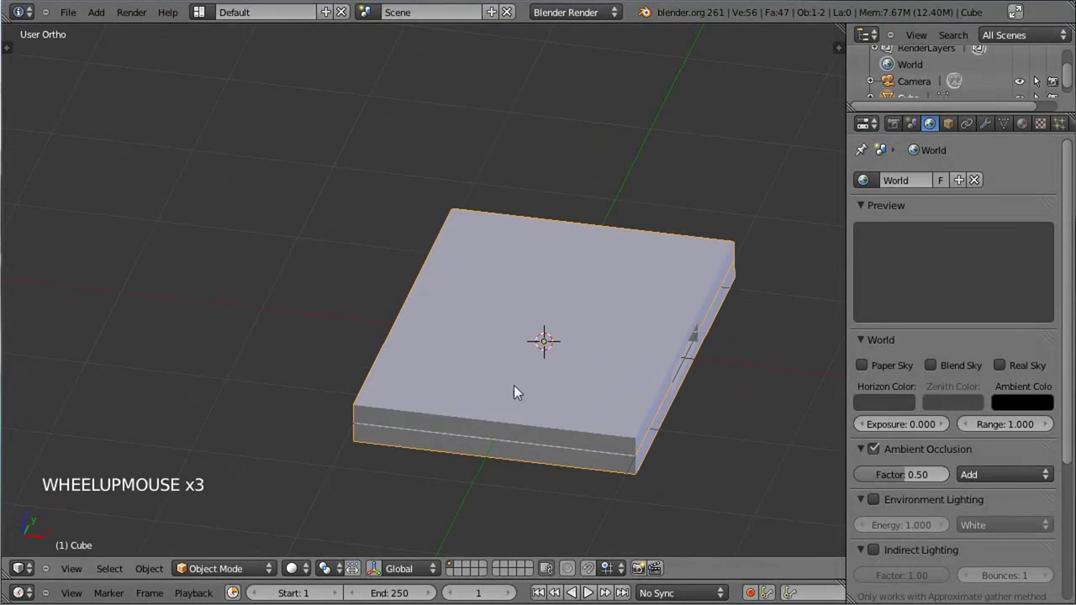
{"action": "middle_click", "coordinate": [707, 344]}
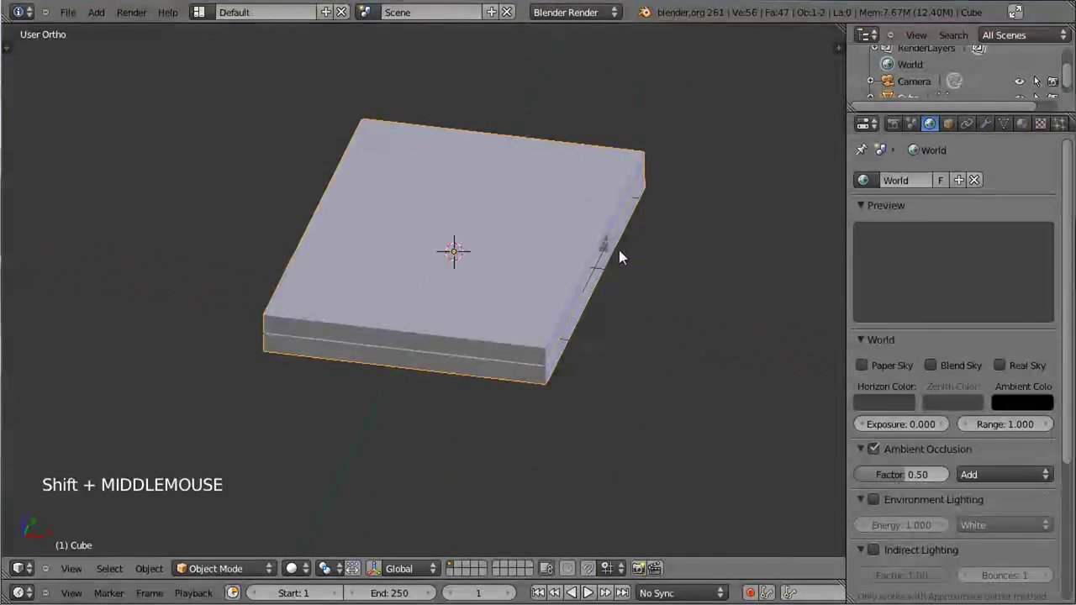
{"action": "middle_click", "coordinate": [622, 256]}
{"action": "middle_click", "coordinate": [631, 262]}
{"action": "middle_click", "coordinate": [269, 223]}
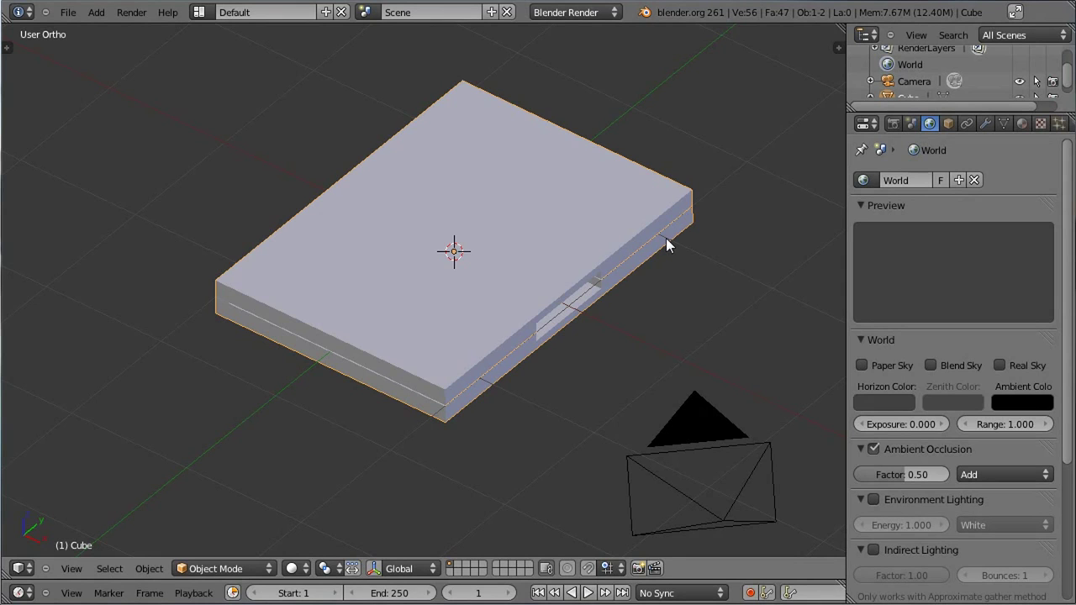
{"action": "scroll", "scroll_direction": "down", "scroll_amount": 3}
{"action": "scroll", "scroll_direction": "down", "scroll_amount": 3}
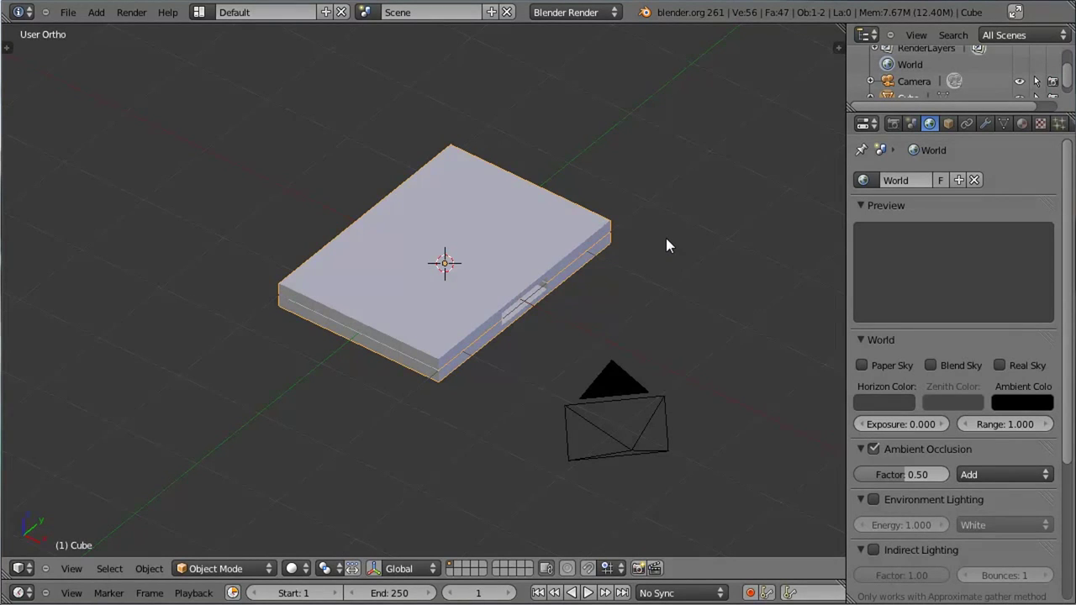
{"action": "scroll", "scroll_direction": "down", "scroll_amount": 3}
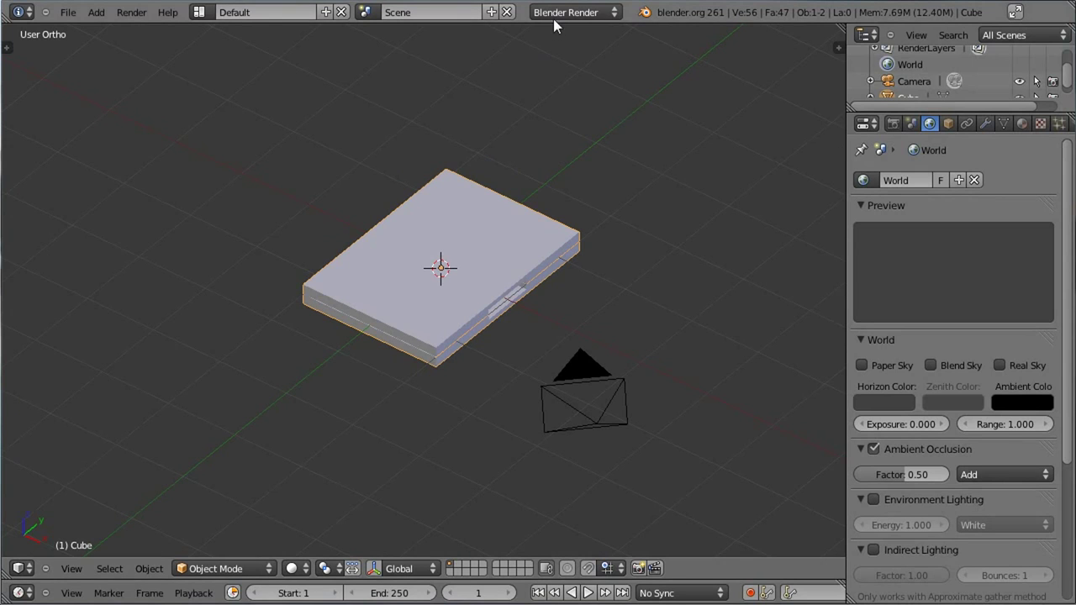
Switch the render engine to Cycles and show the case's material settings.
{"action": "left_click", "coordinate": [561, 27]}
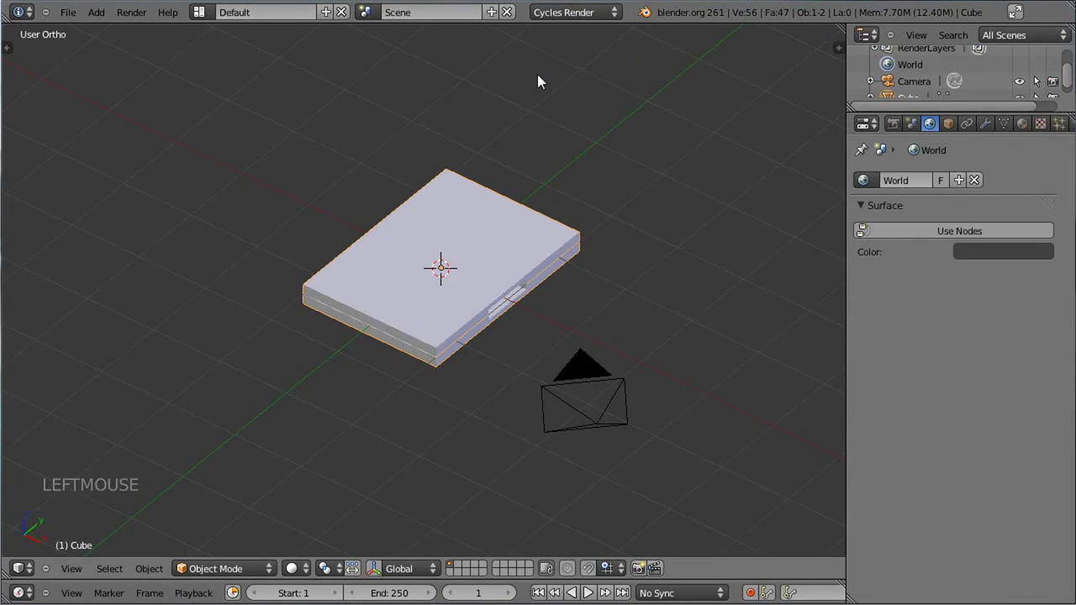
{"action": "left_click", "coordinate": [965, 237]}
{"action": "scroll", "scroll_direction": "down", "scroll_amount": 3}
{"action": "middle_click", "coordinate": [402, 326]}
{"action": "middle_click", "coordinate": [281, 294]}
{"action": "left_click", "coordinate": [1029, 124]}
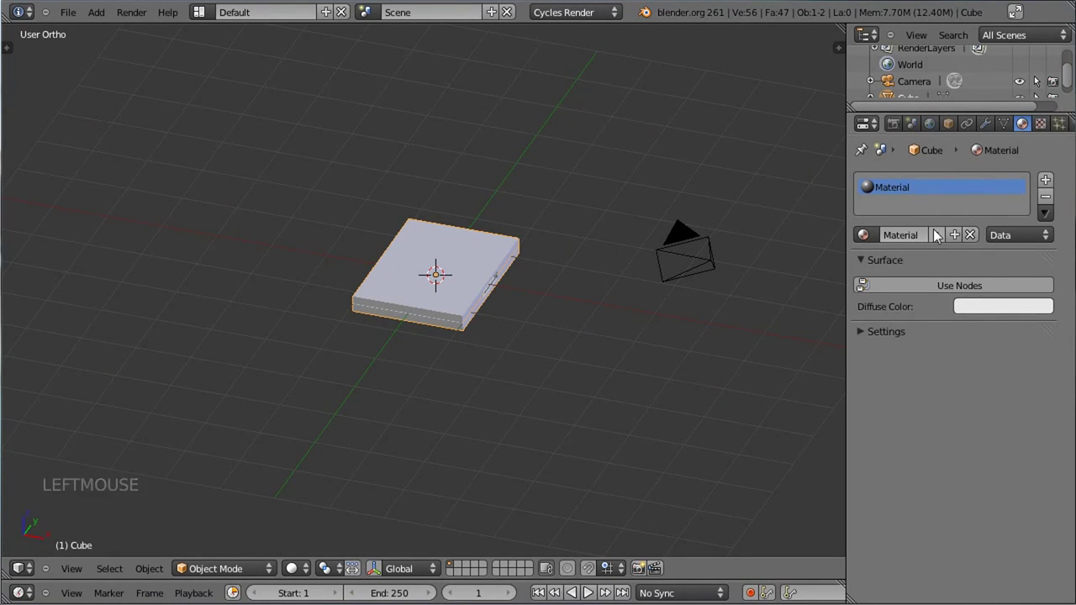
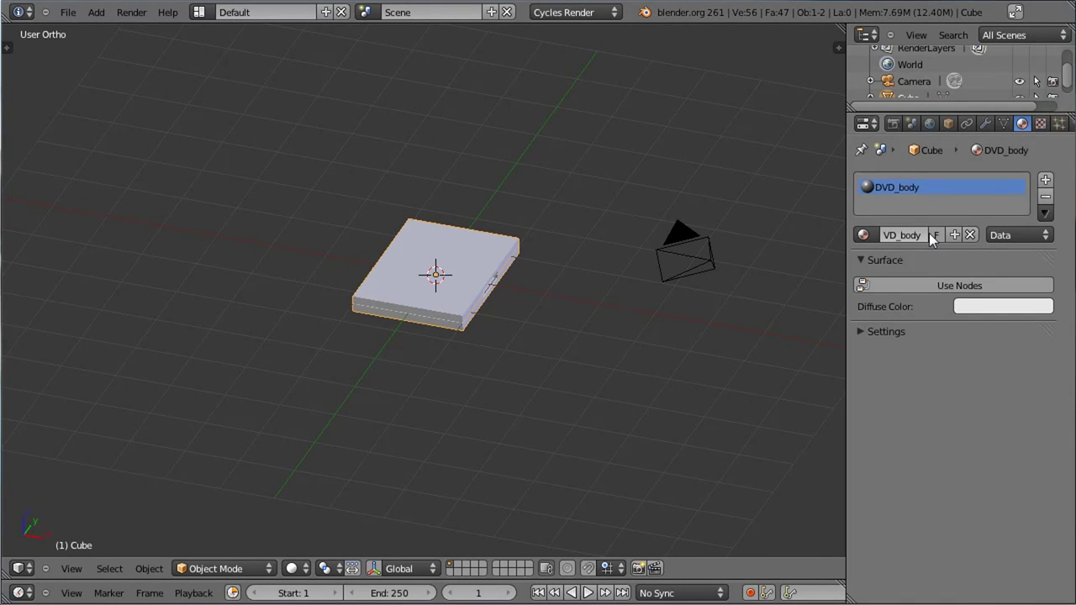
Enable node-based shading on the DVD_body material and set its diffuse colour to green.
{"action": "left_click", "coordinate": [892, 289]}
{"action": "left_click", "coordinate": [951, 320]}
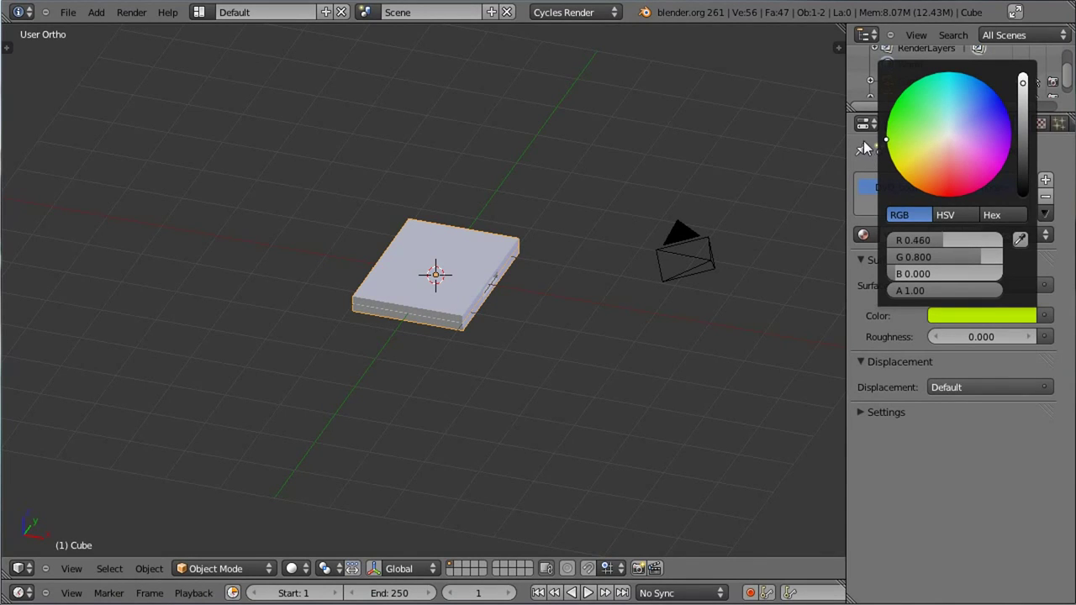
{"action": "scroll", "scroll_direction": "up", "scroll_amount": 3}
{"action": "left_click", "coordinate": [307, 575]}
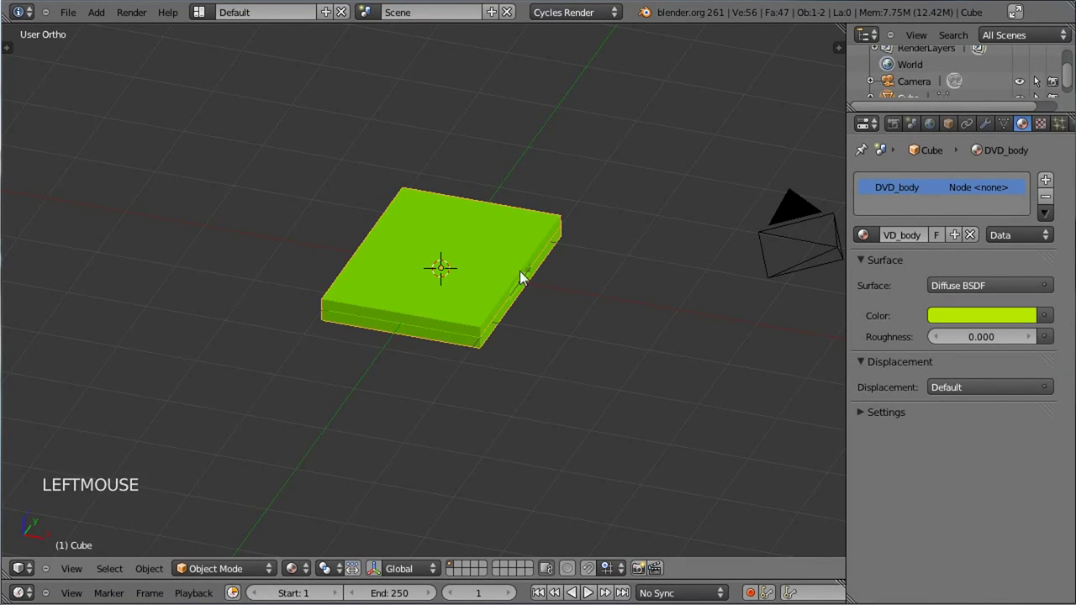
Orbit around the green case and return to Edit Mode with the mesh selected.
{"action": "middle_click", "coordinate": [515, 118]}
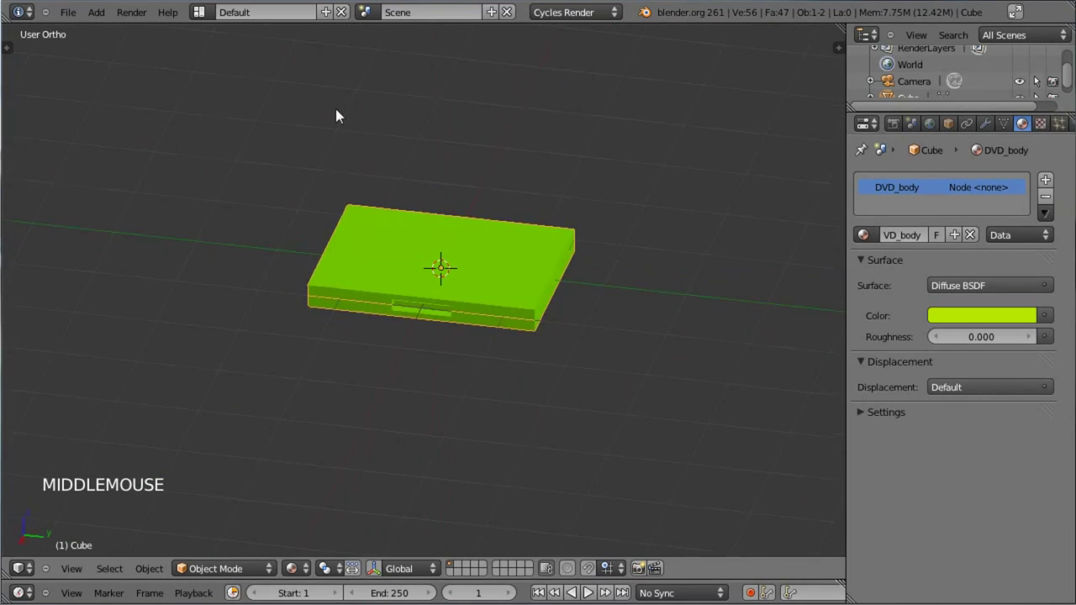
{"action": "middle_click", "coordinate": [231, 153]}
{"action": "middle_click", "coordinate": [511, 316]}
{"action": "middle_click", "coordinate": [412, 346]}
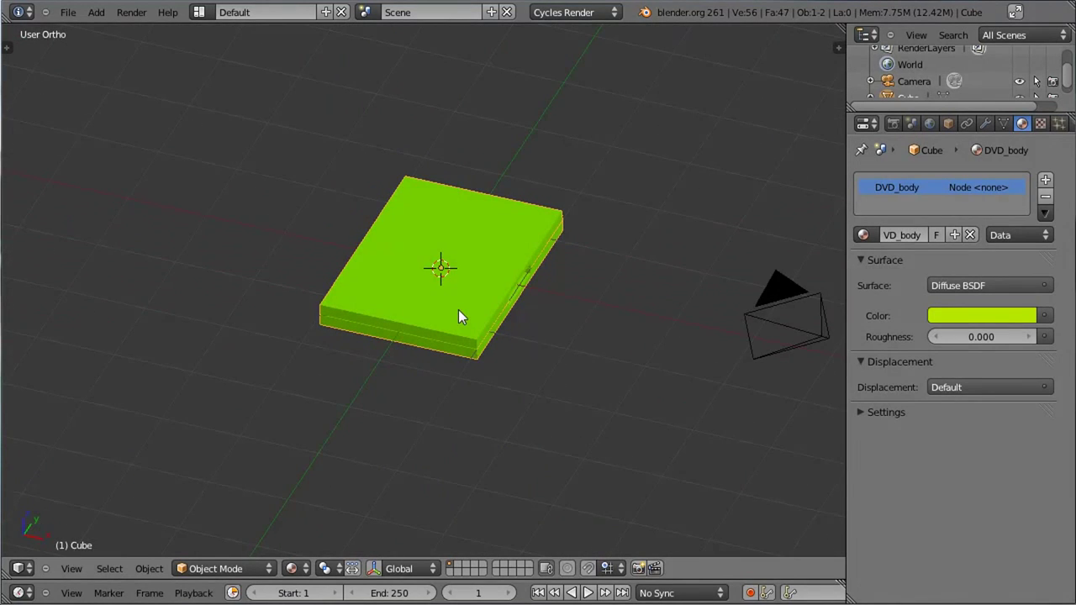
{"action": "scroll", "scroll_direction": "up", "scroll_amount": 3}
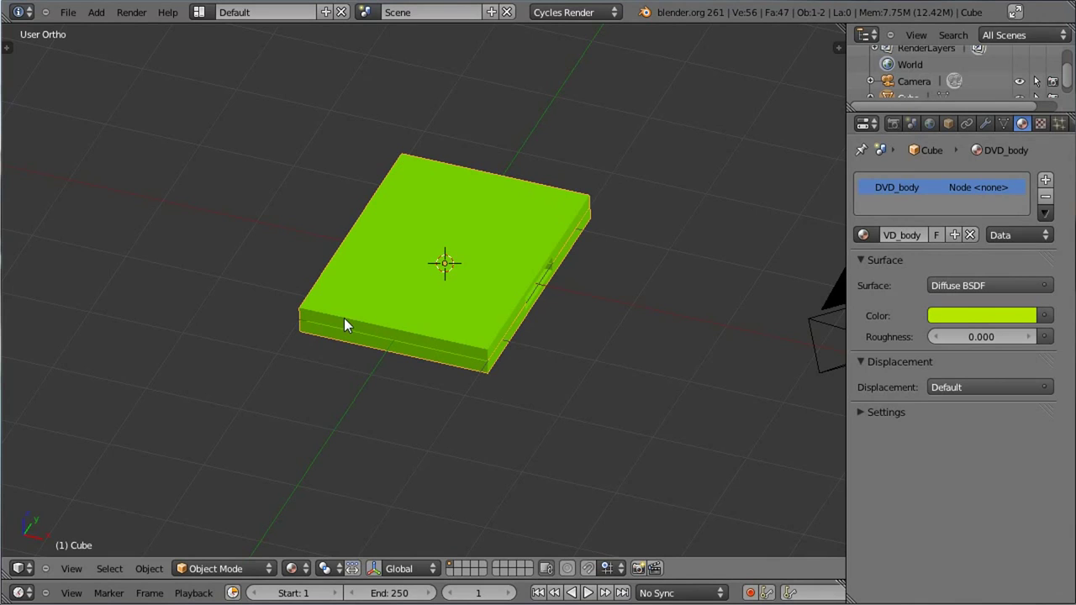
{"action": "middle_click", "coordinate": [352, 295]}
{"action": "middle_click", "coordinate": [358, 343]}
{"action": "key", "text": "Tab"}
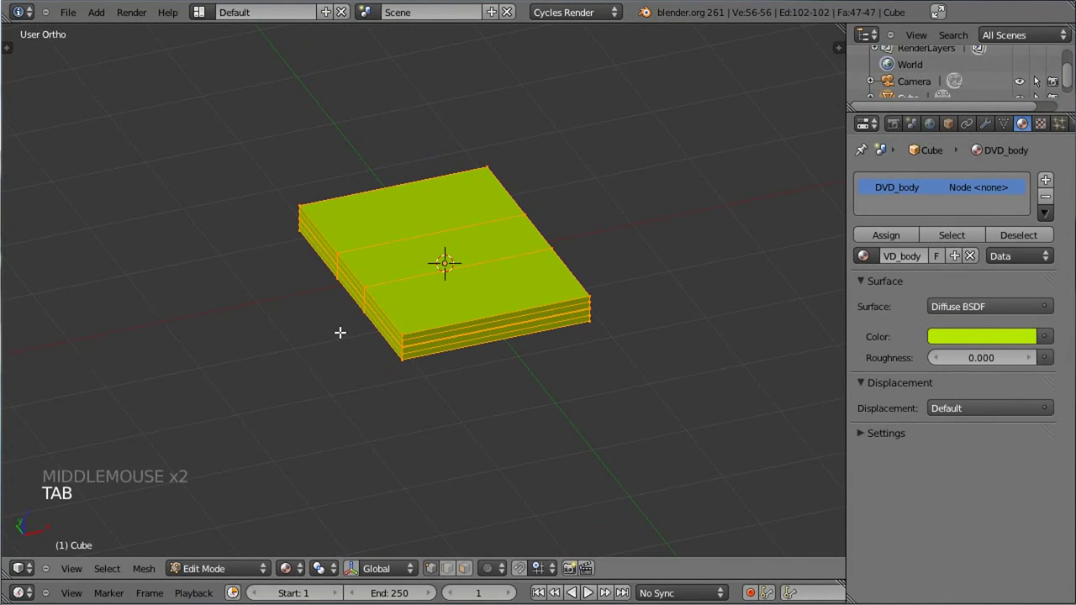
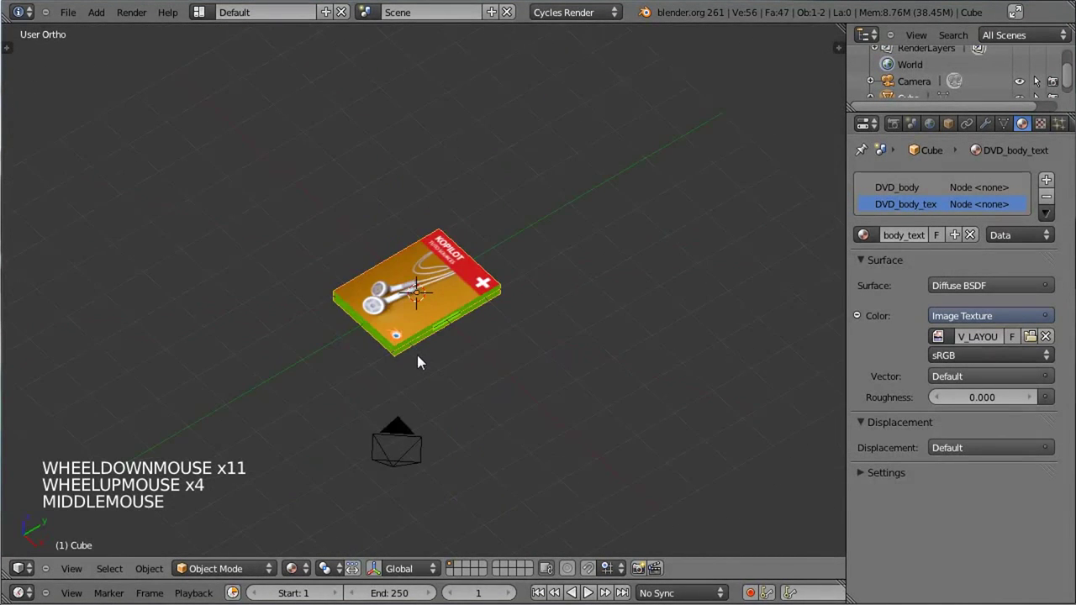
View the textured DVD case stack through the scene camera.
{"action": "scroll", "scroll_direction": "up", "scroll_amount": 3}
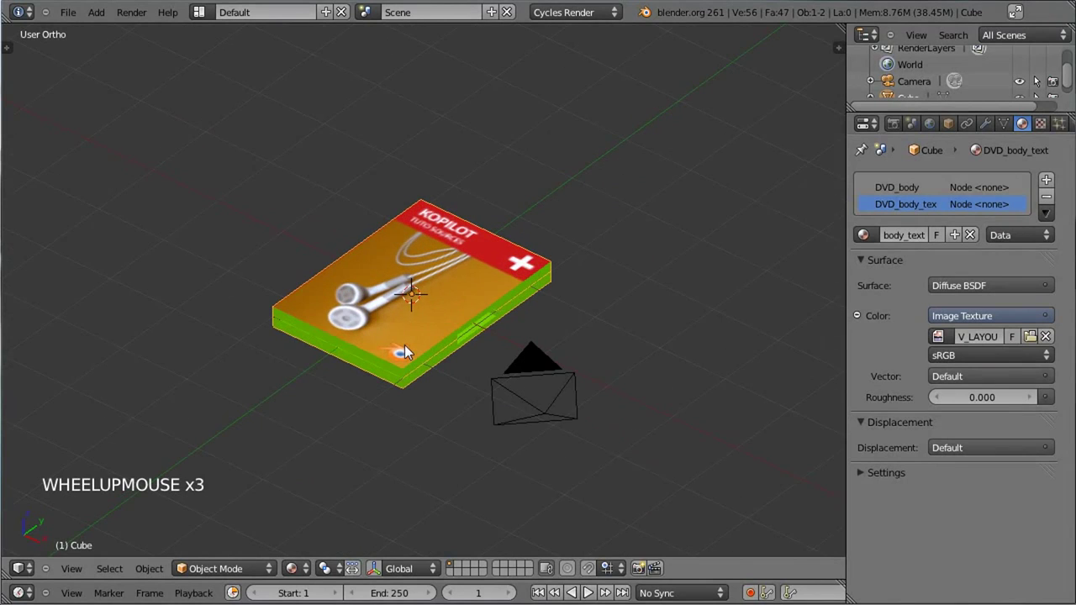
{"action": "scroll", "scroll_direction": "up", "scroll_amount": 3}
{"action": "middle_click", "coordinate": [347, 432]}
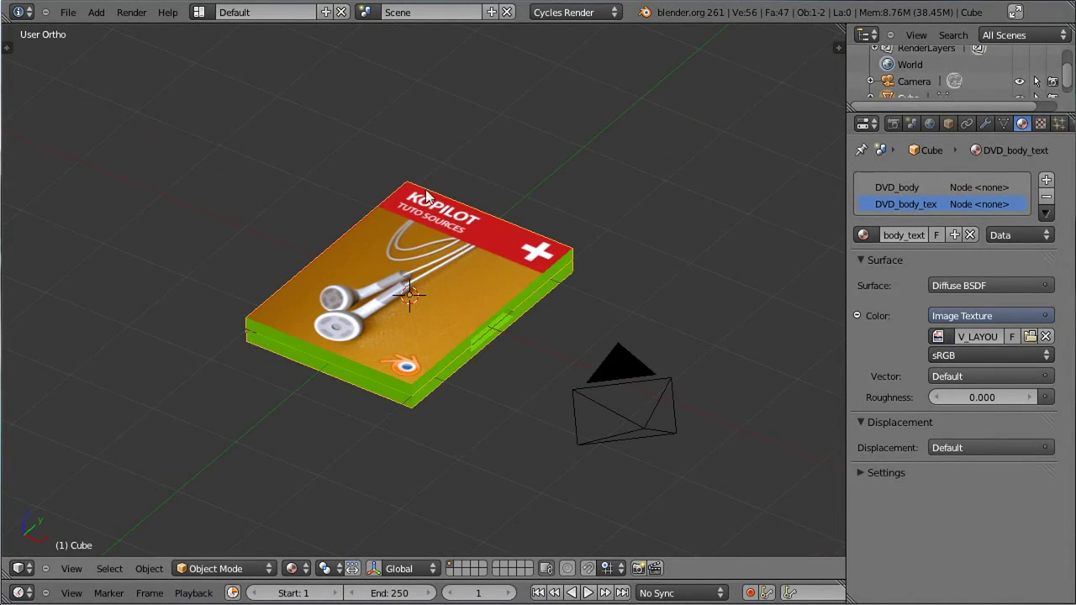
{"action": "scroll", "scroll_direction": "down", "scroll_amount": 3}
{"action": "key", "text": "KP_0"}
{"action": "scroll", "scroll_direction": "down", "scroll_amount": 3}
{"action": "scroll", "scroll_direction": "up", "scroll_amount": 3}
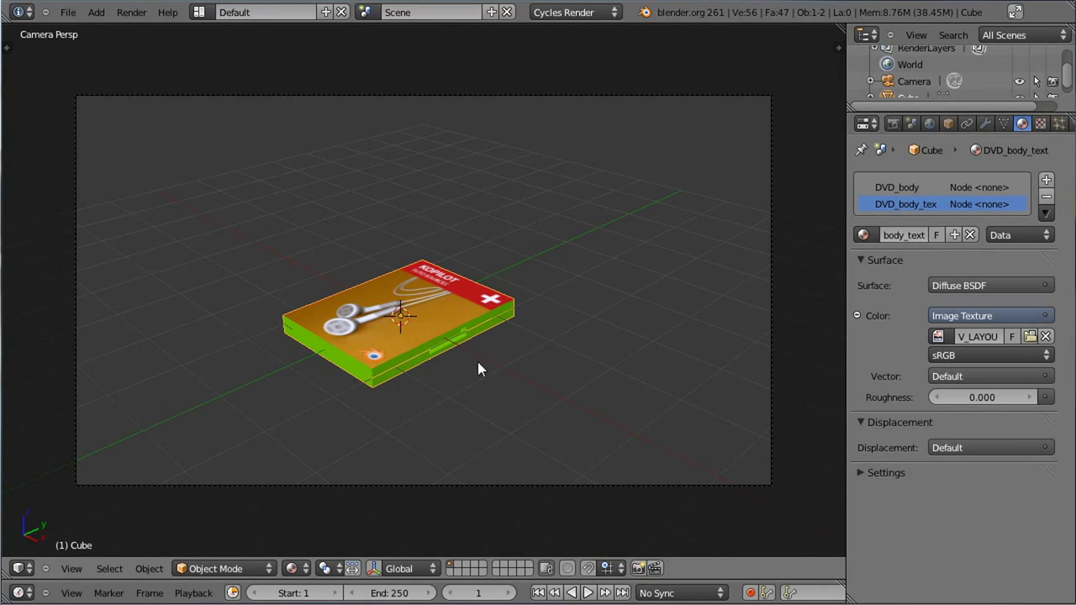
Add a plane beside the DVD stack and rotate it upright about one axis.
{"action": "key", "text": "shift+a"}
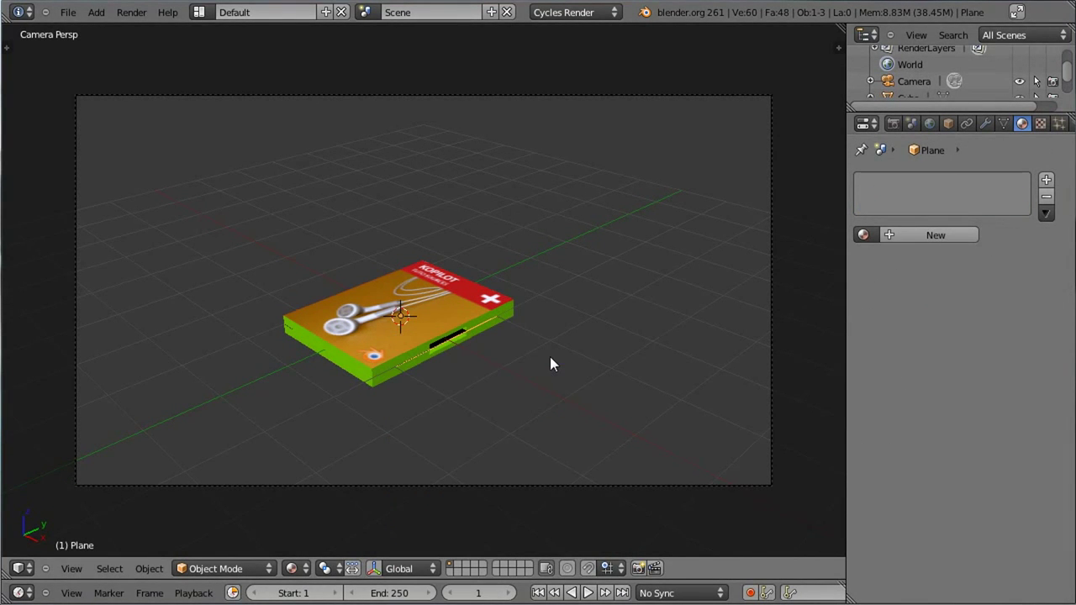
{"action": "key", "text": "g"}
{"action": "key", "text": "r"}
{"action": "left_click", "coordinate": [545, 315]}
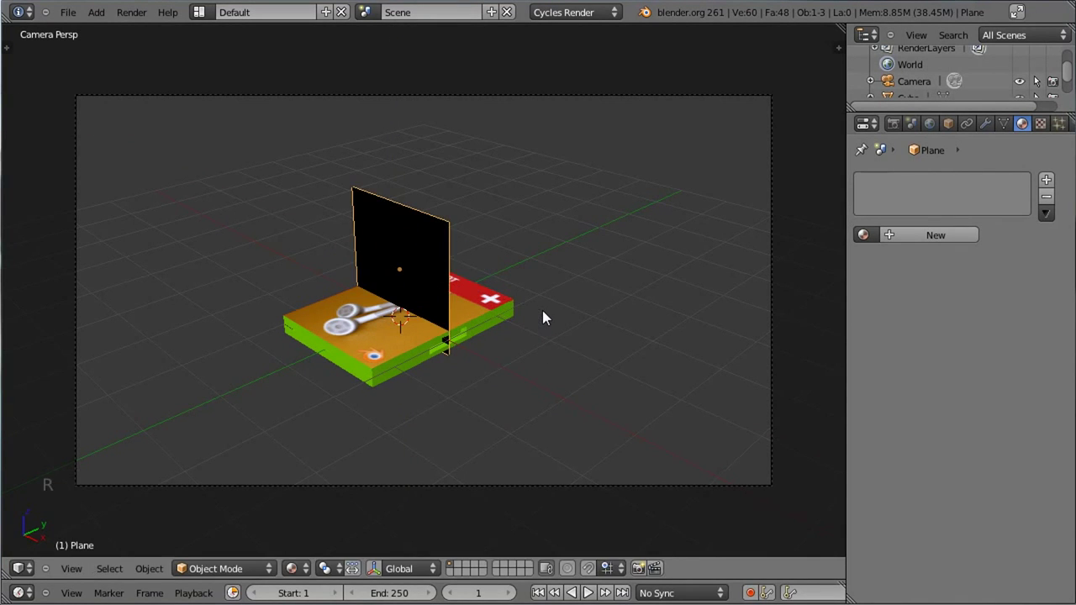
{"action": "key", "text": "r"}
{"action": "key", "text": "KP_7"}
{"action": "middle_click", "coordinate": [372, 122]}
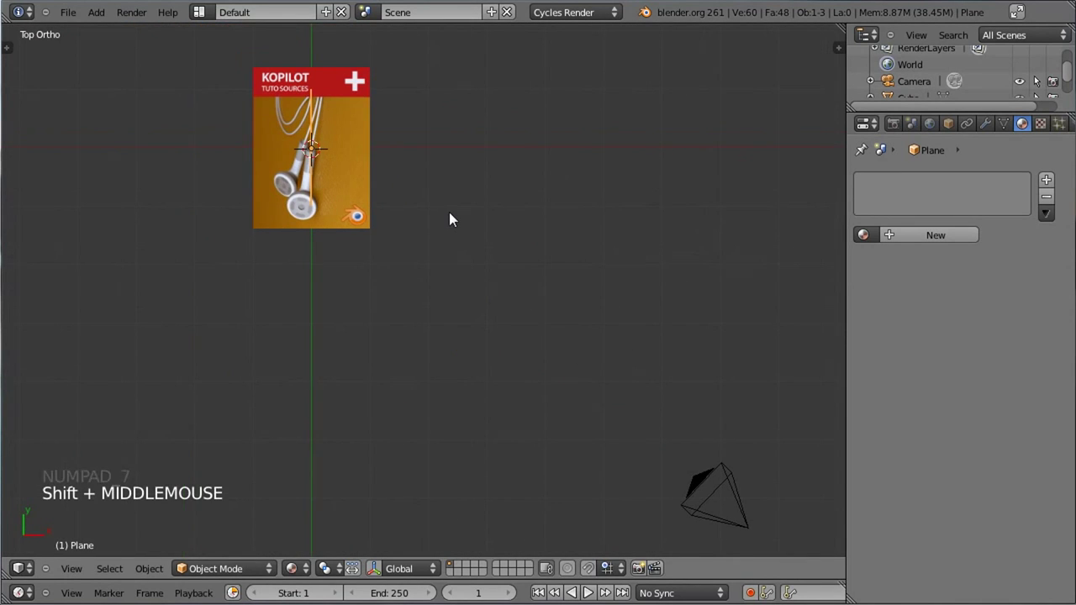
Add a second plane, rotate it, and orbit to position the view around the scene.
{"action": "key", "text": "g"}
{"action": "left_click", "coordinate": [294, 387]}
{"action": "key", "text": "r"}
{"action": "left_click", "coordinate": [416, 318]}
{"action": "key", "text": "KP_3"}
{"action": "scroll", "scroll_direction": "down", "scroll_amount": 3}
{"action": "middle_click", "coordinate": [394, 342]}
{"action": "middle_click", "coordinate": [568, 443]}
{"action": "scroll", "scroll_direction": "up", "scroll_amount": 3}
{"action": "middle_click", "coordinate": [257, 225]}
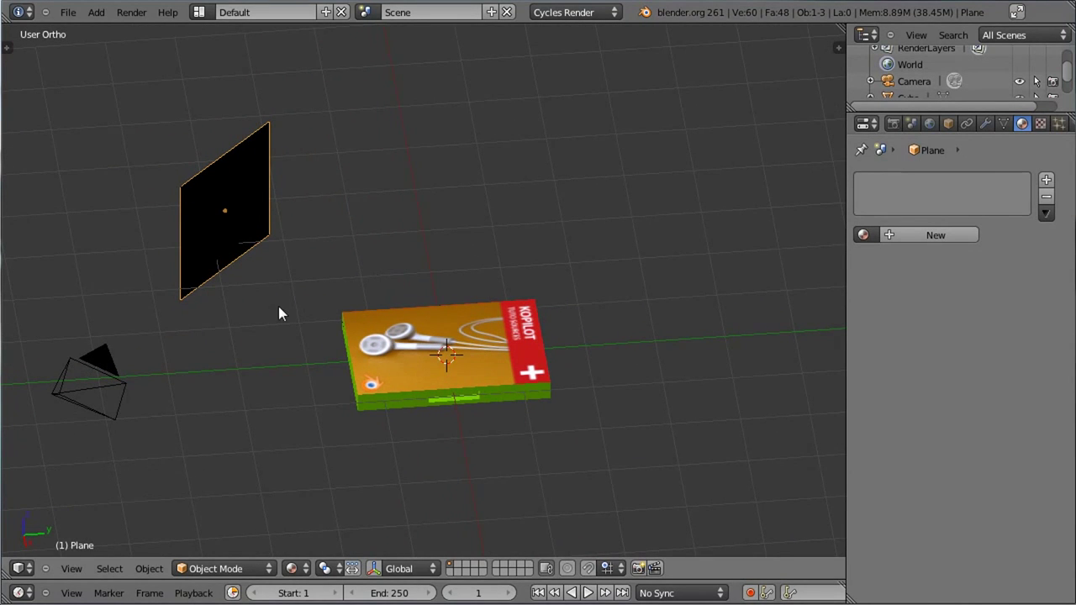
{"action": "middle_click", "coordinate": [324, 293]}
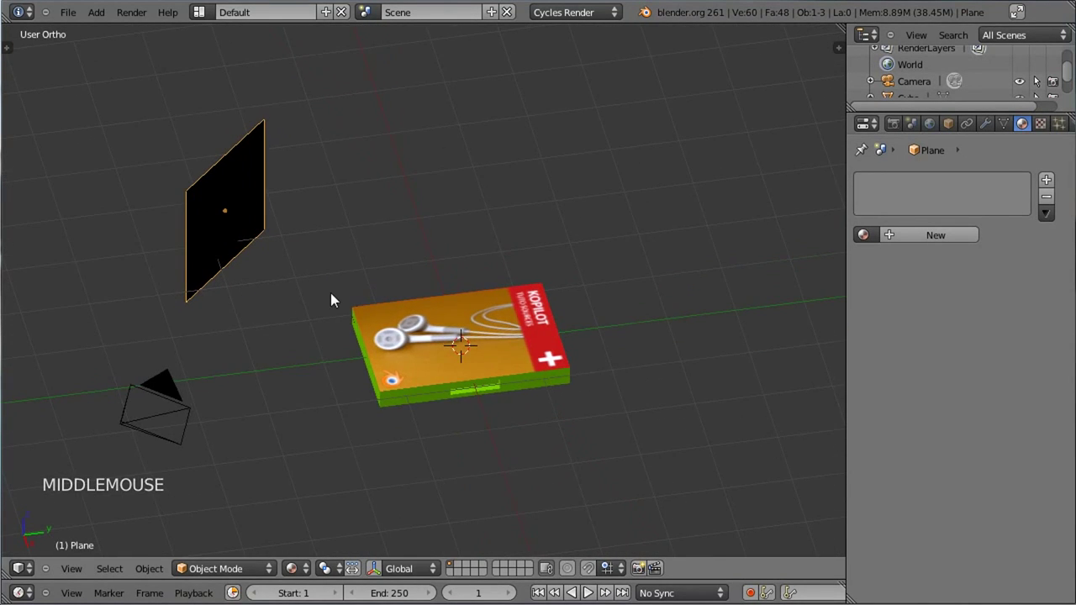
{"action": "middle_click", "coordinate": [318, 297]}
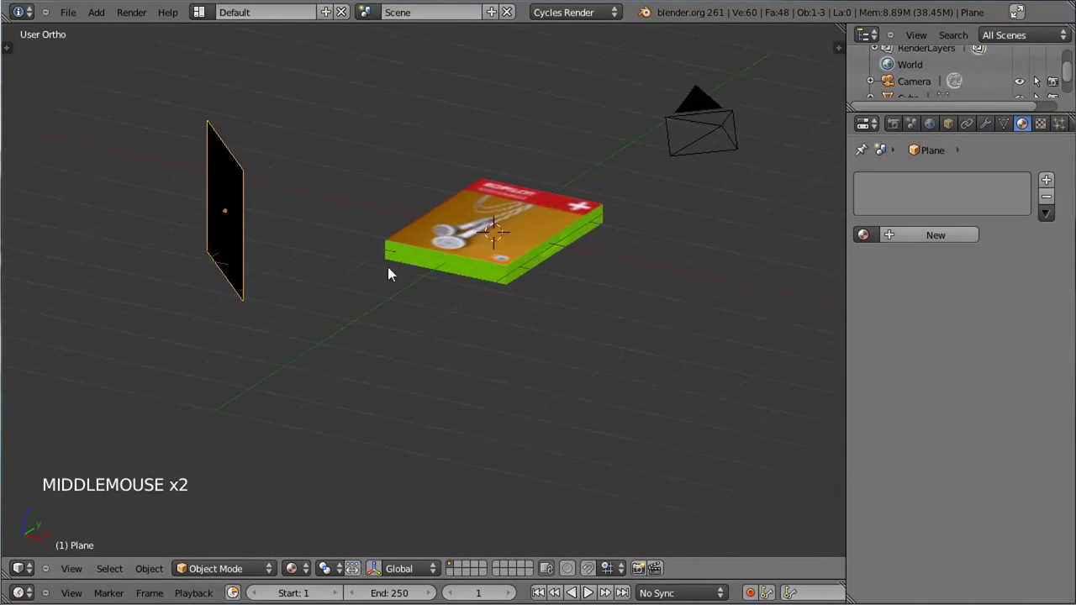
Enlarge and tilt the plane, then give it a new material named Lamp.
{"action": "key", "text": "s"}
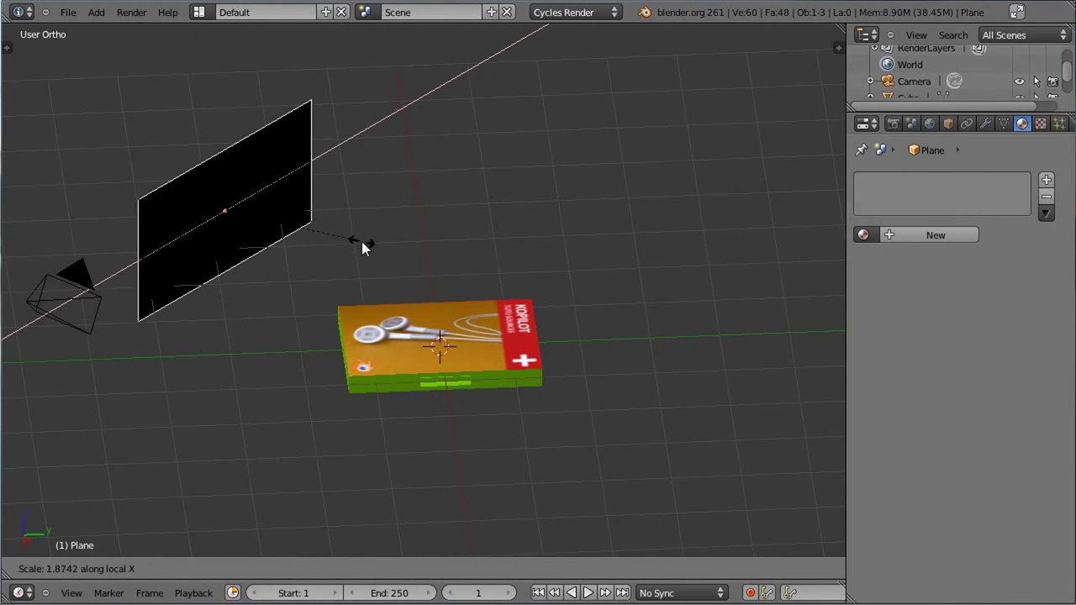
{"action": "left_click", "coordinate": [364, 246]}
{"action": "key", "text": "r"}
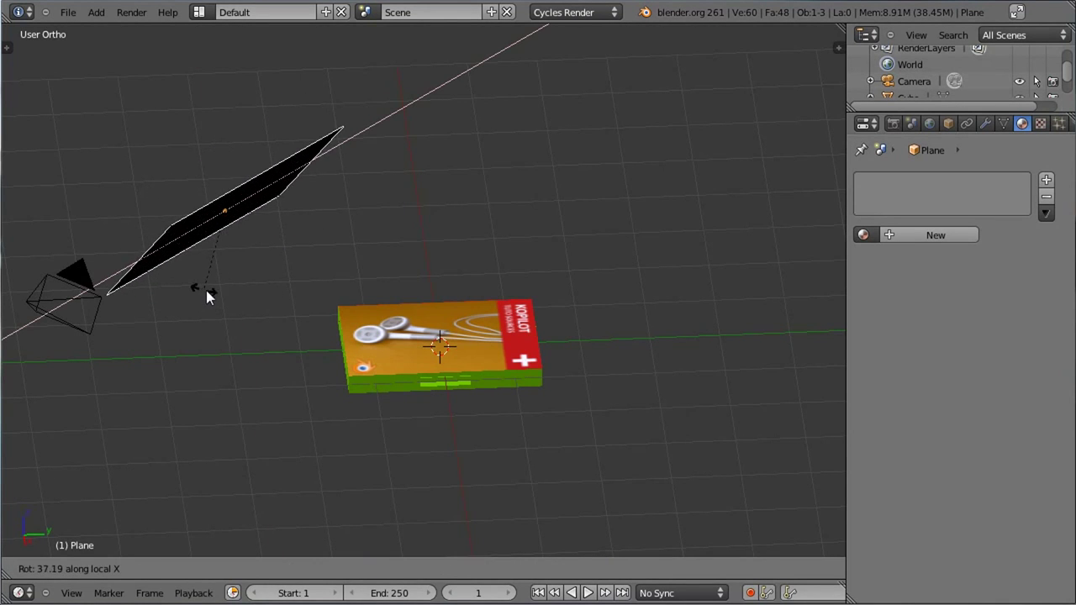
{"action": "left_click", "coordinate": [366, 291]}
{"action": "left_click", "coordinate": [943, 244]}
{"action": "left_click", "coordinate": [931, 243]}
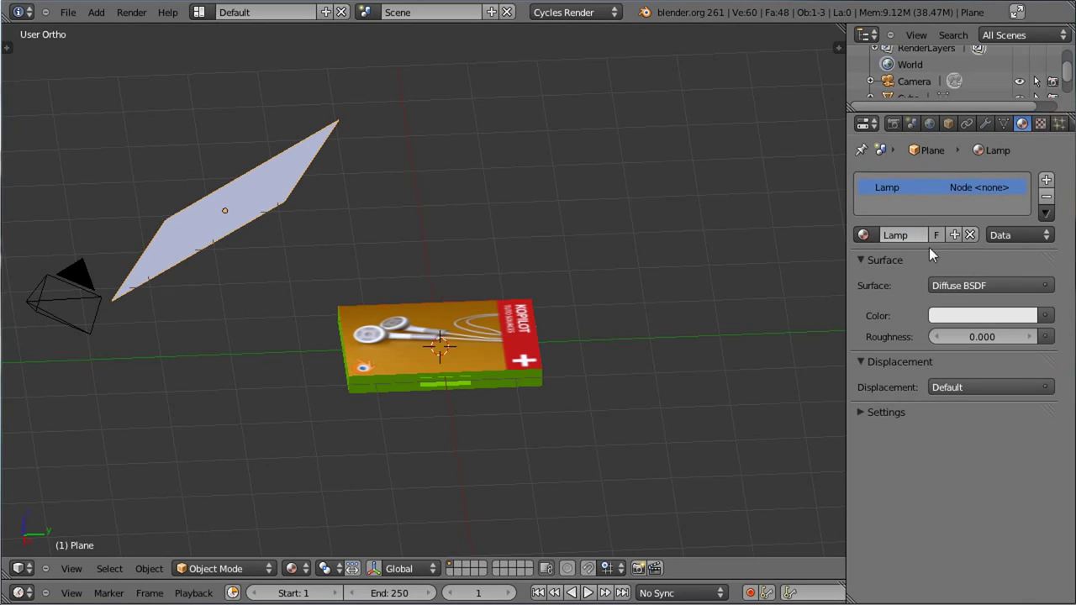
Make the Lamp material an Emission surface shader and look through the scene camera.
{"action": "left_click", "coordinate": [984, 287]}
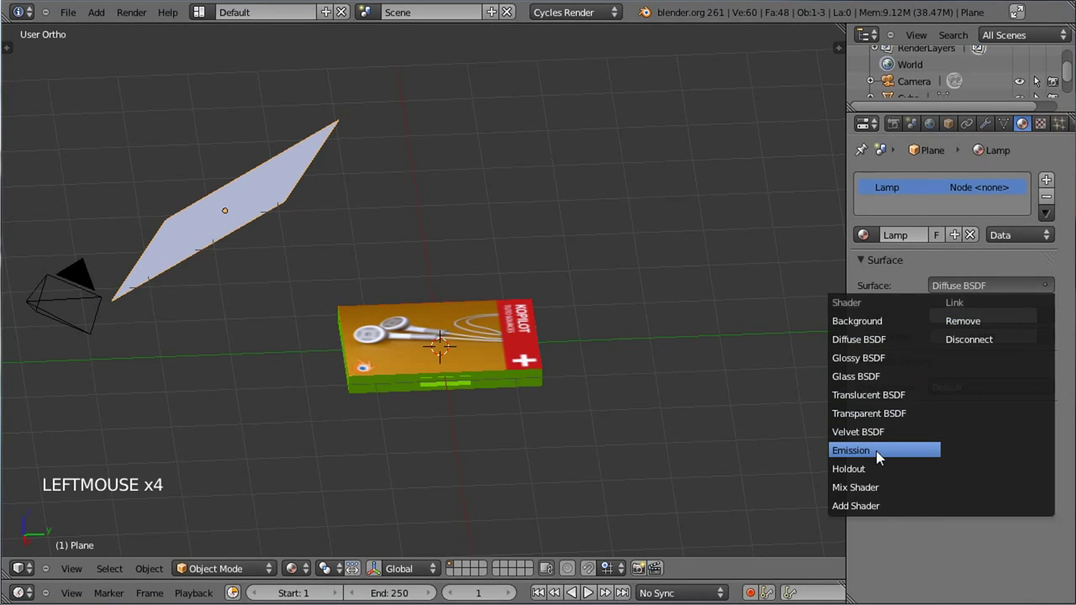
{"action": "right_click", "coordinate": [73, 274]}
{"action": "key", "text": "KP_0"}
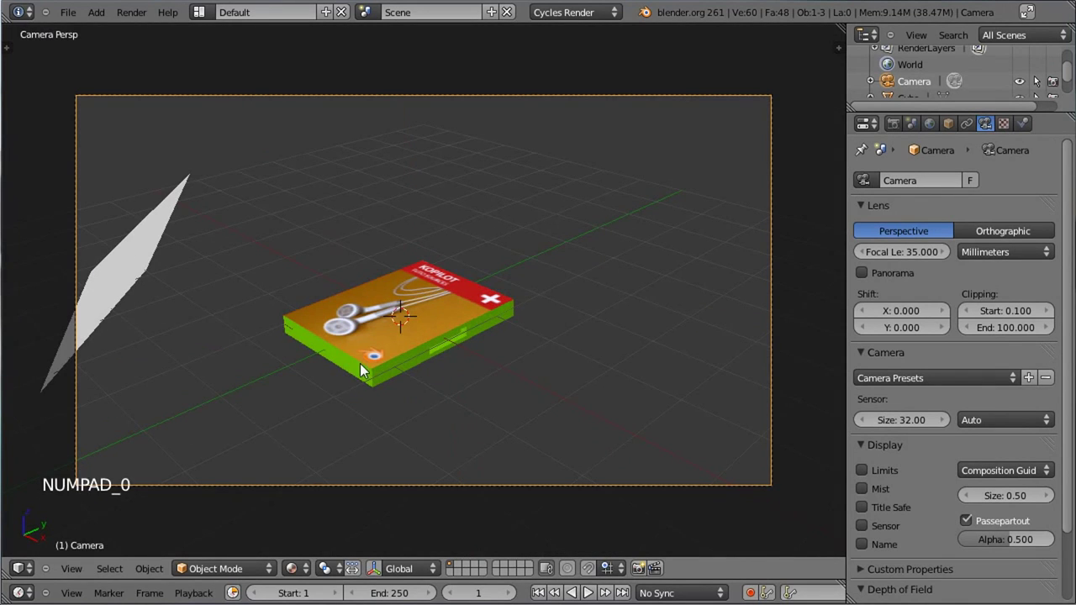
Reposition the camera by grabbing it twice along its view axis.
{"action": "right_click", "coordinate": [488, 492]}
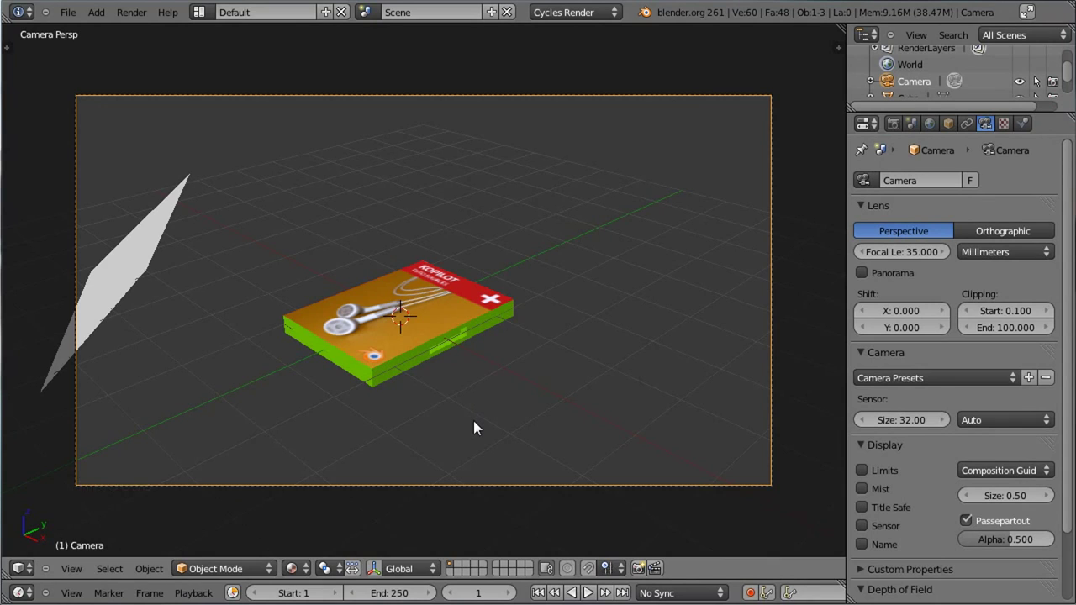
{"action": "key", "text": "g"}
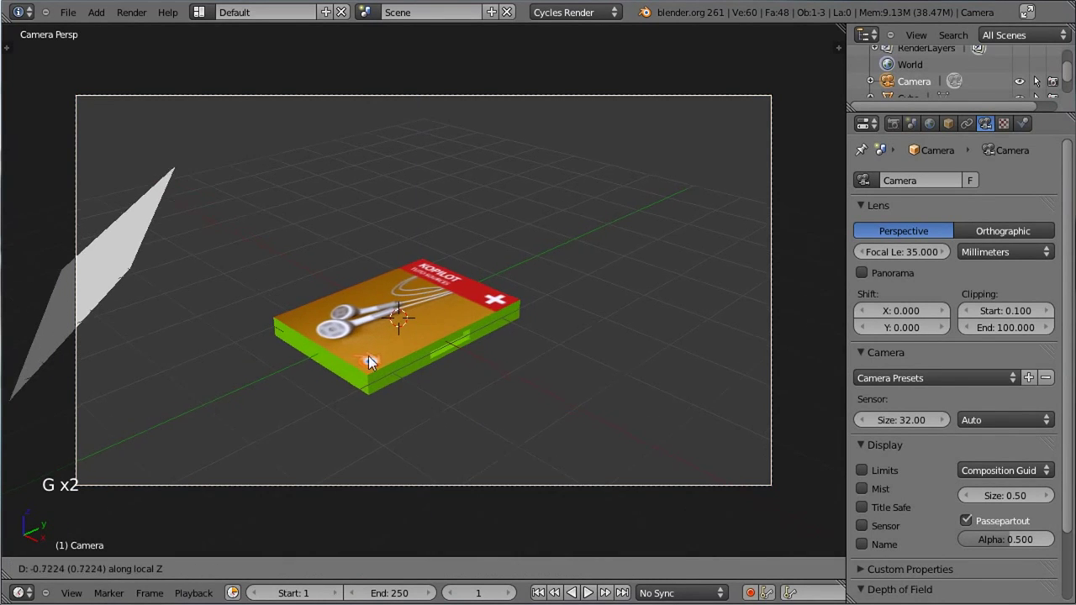
{"action": "left_click", "coordinate": [475, 390]}
{"action": "key", "text": "g"}
{"action": "left_click", "coordinate": [537, 434]}
Move the emitting light plane to a new spot beside the DVD stack.
{"action": "right_click", "coordinate": [50, 237]}
{"action": "key", "text": "g"}
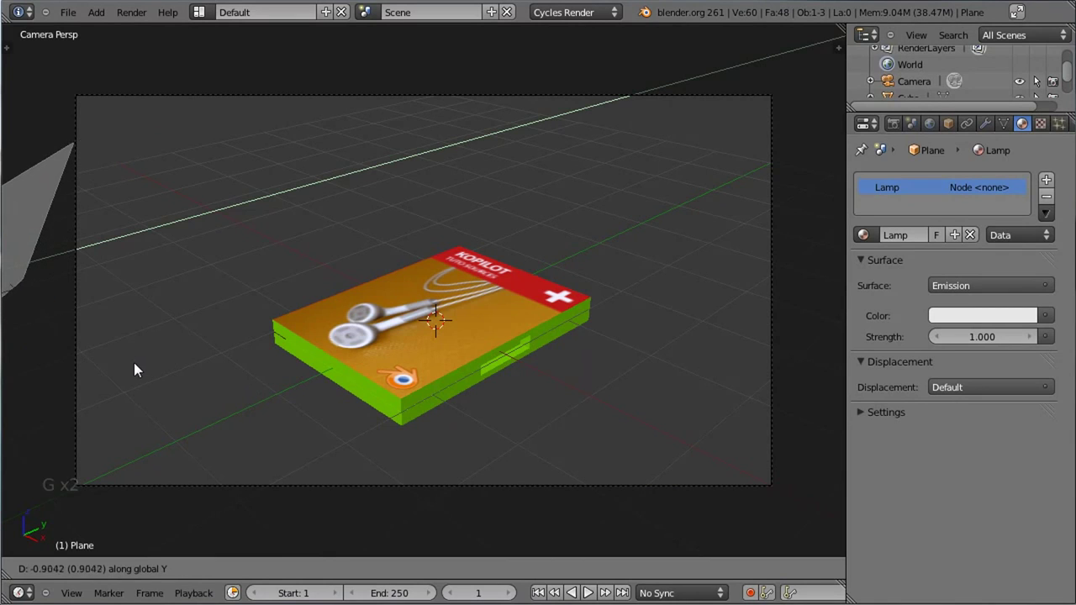
{"action": "left_click", "coordinate": [126, 369]}
{"action": "middle_click", "coordinate": [289, 293]}
{"action": "key", "text": "g"}
{"action": "left_click", "coordinate": [125, 266]}
{"action": "middle_click", "coordinate": [127, 292]}
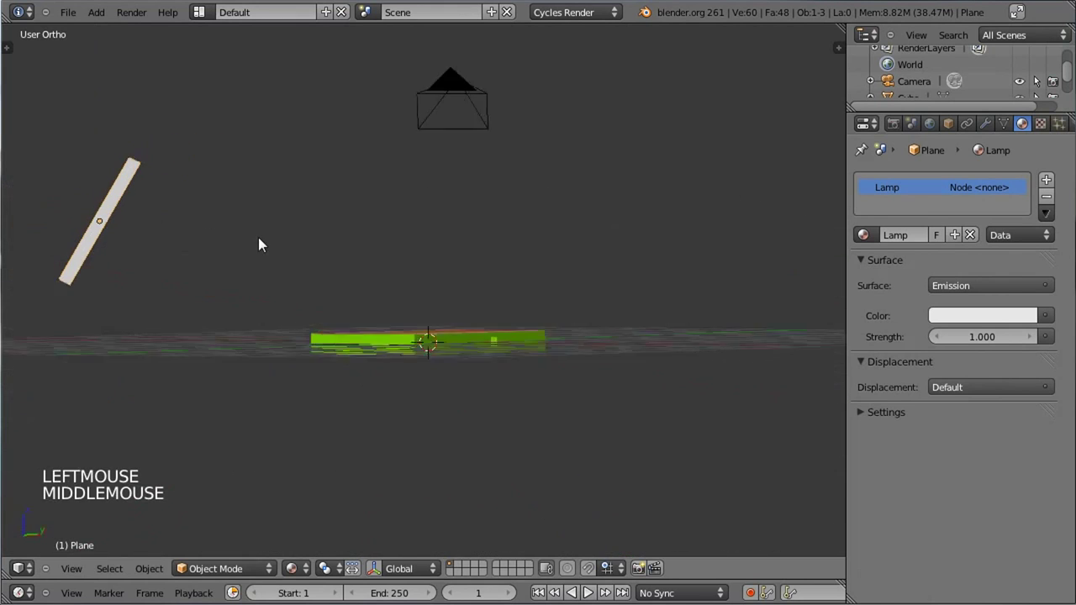
Return to camera view and switch the viewport to a live Rendered preview.
{"action": "key", "text": "KP_0"}
{"action": "left_click", "coordinate": [302, 570]}
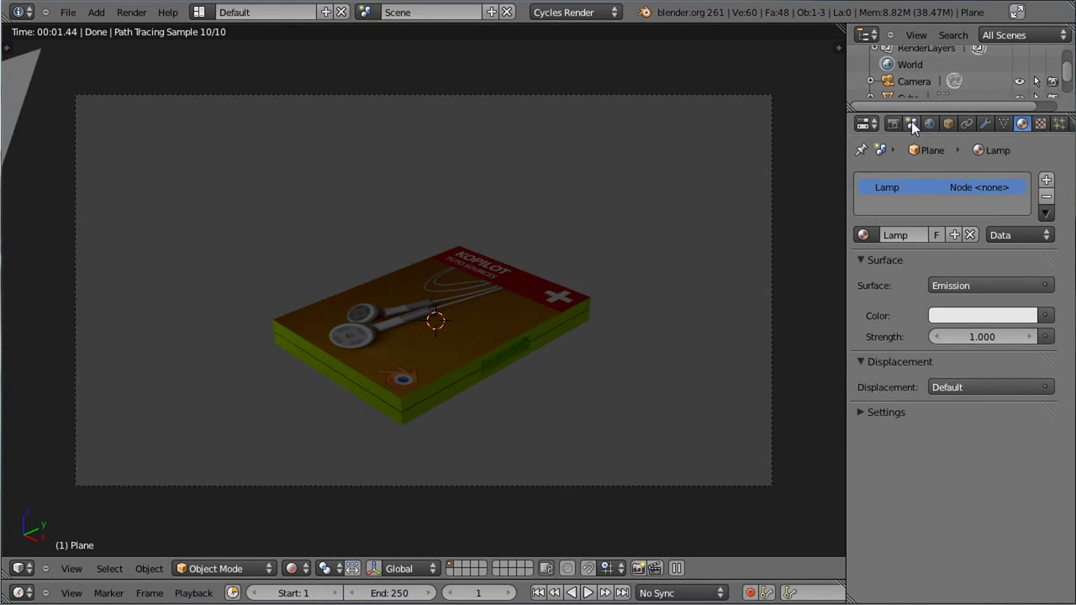
Raise the Cycles preview samples to 250 in the Render settings.
{"action": "left_click", "coordinate": [905, 134]}
{"action": "left_click", "coordinate": [950, 268]}
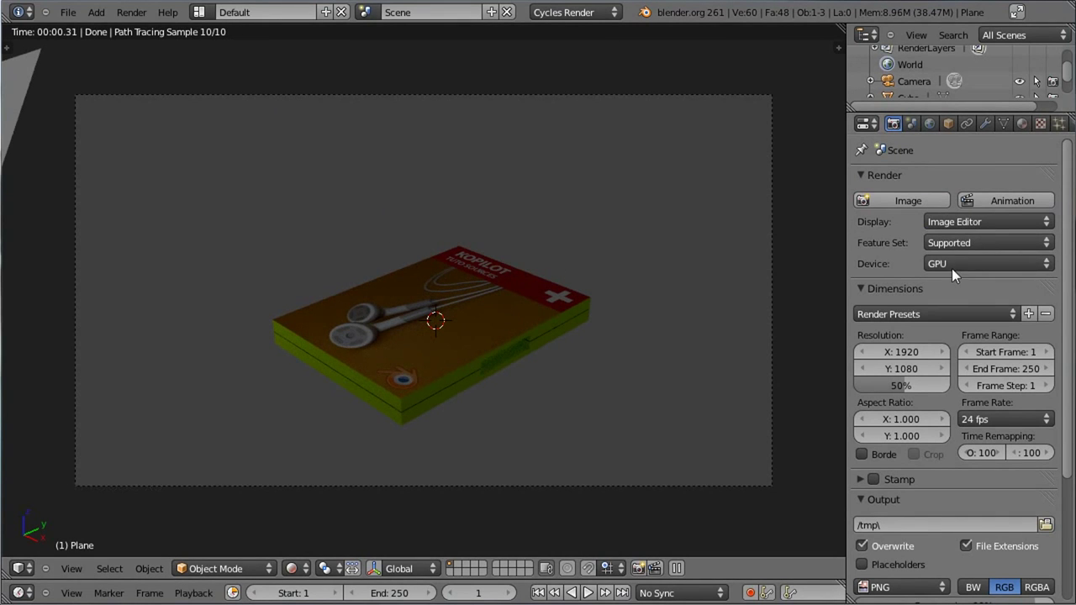
{"action": "scroll", "scroll_direction": "down", "scroll_amount": 3}
{"action": "left_click", "coordinate": [873, 467]}
{"action": "left_click", "coordinate": [901, 551]}
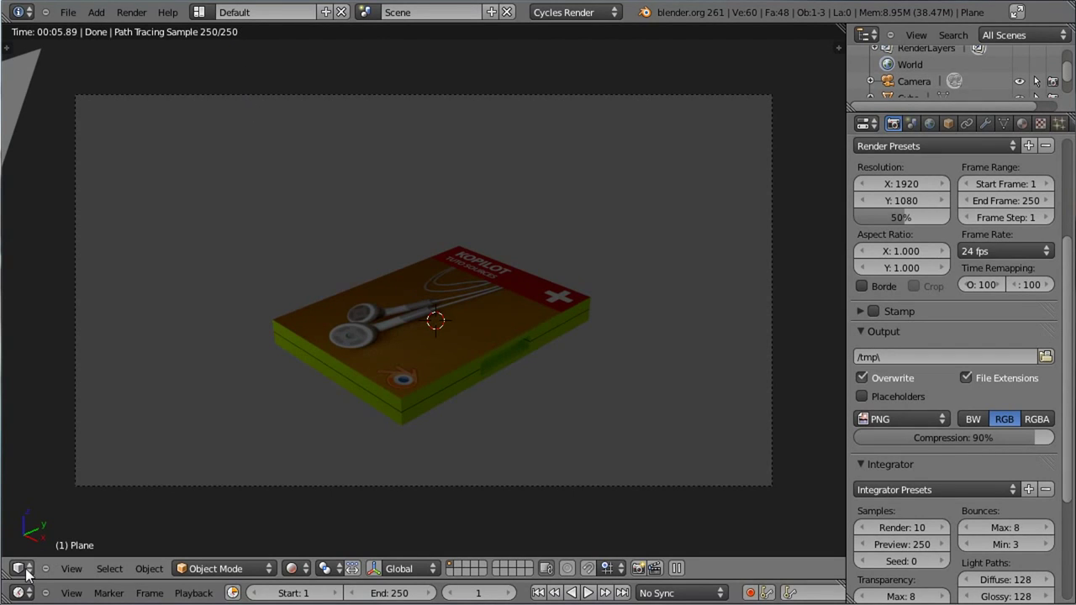
Increase the Lamp material's emission strength to 8.
{"action": "left_click", "coordinate": [30, 574]}
{"action": "right_click", "coordinate": [22, 84]}
{"action": "scroll", "scroll_direction": "up", "scroll_amount": 3}
{"action": "left_click", "coordinate": [1028, 129]}
{"action": "left_click", "coordinate": [994, 345]}
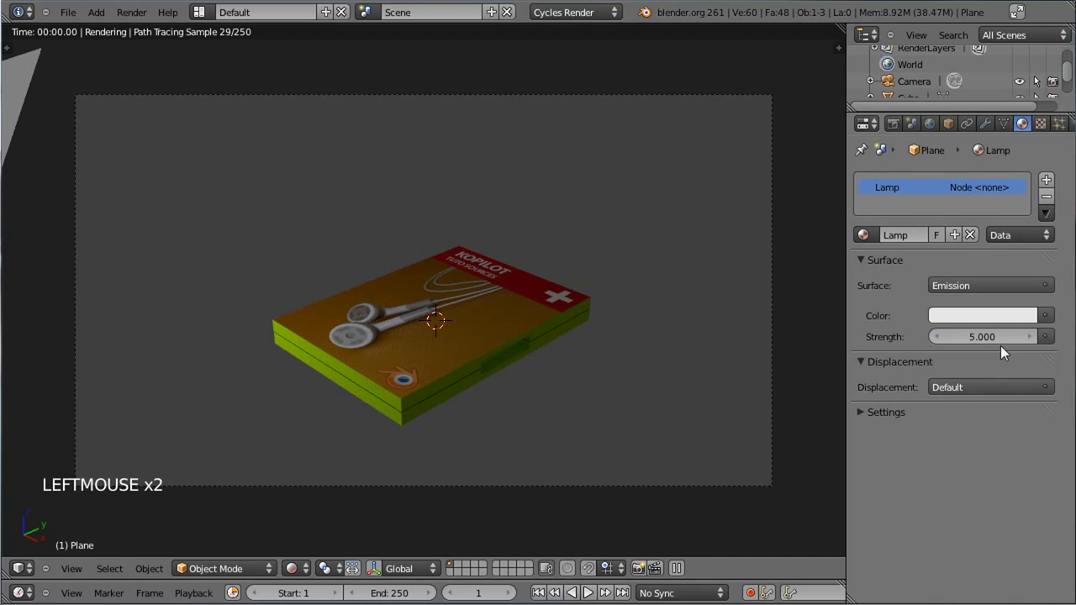
{"action": "left_click", "coordinate": [999, 343]}
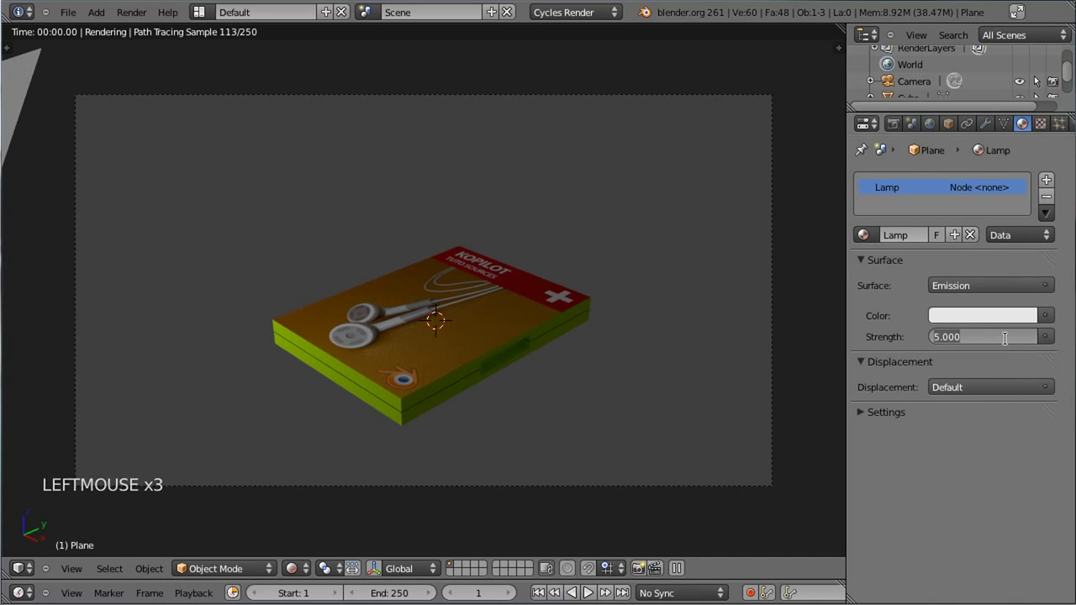
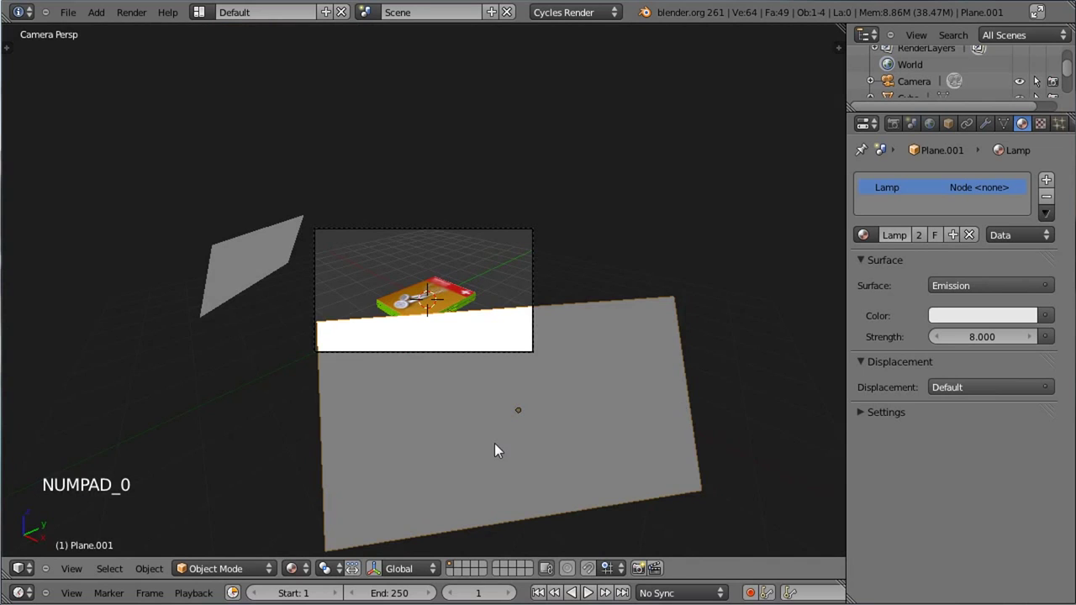
Move and tilt the duplicated light plane Plane.001 onto the far side of the DVD stack.
{"action": "key", "text": "g"}
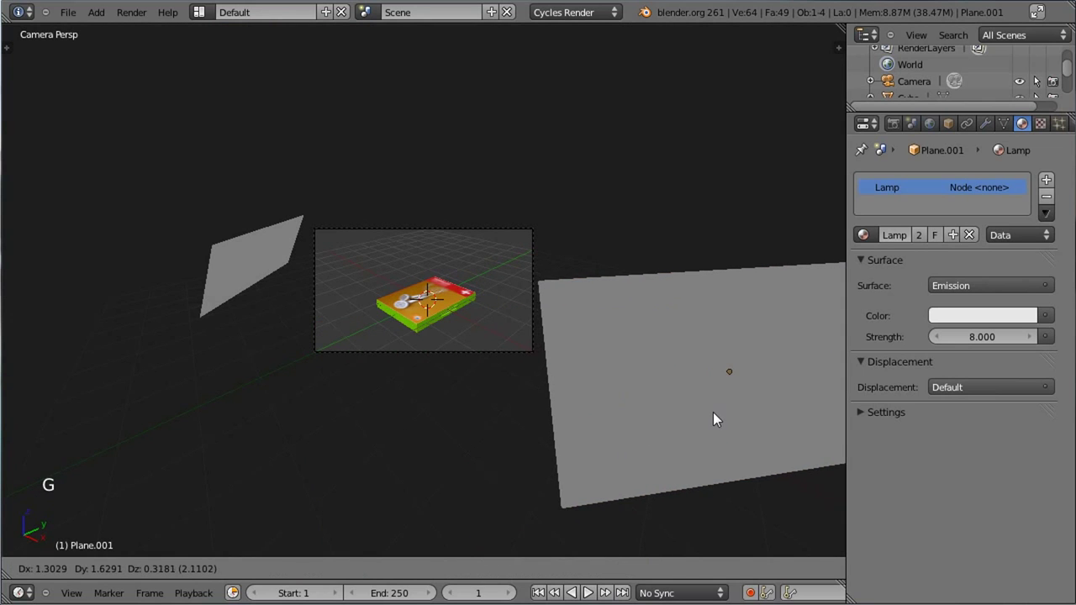
{"action": "left_click", "coordinate": [719, 419]}
{"action": "middle_click", "coordinate": [559, 137]}
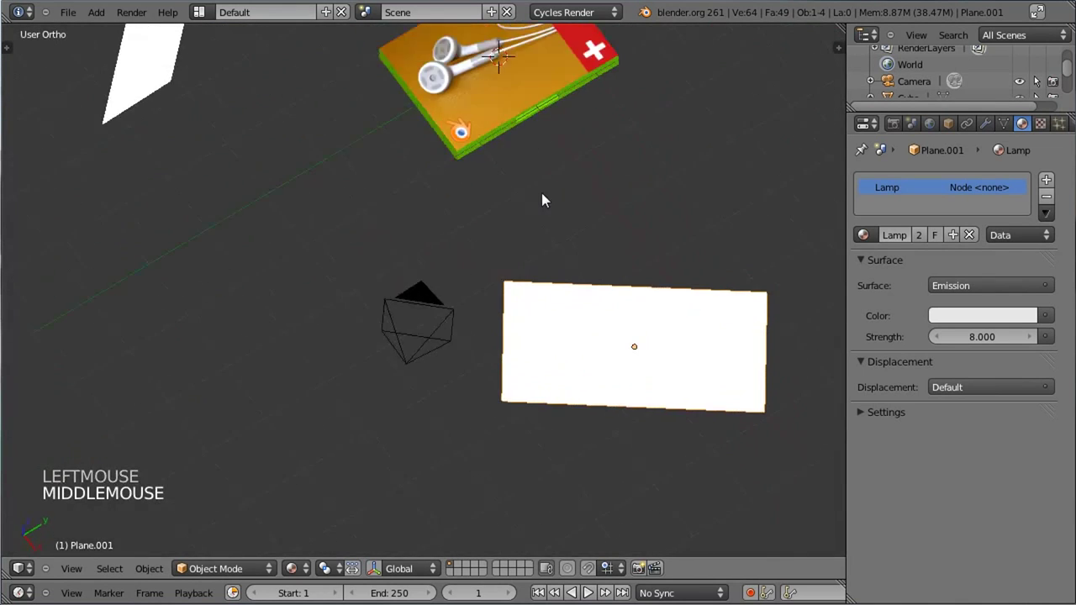
{"action": "key", "text": "r"}
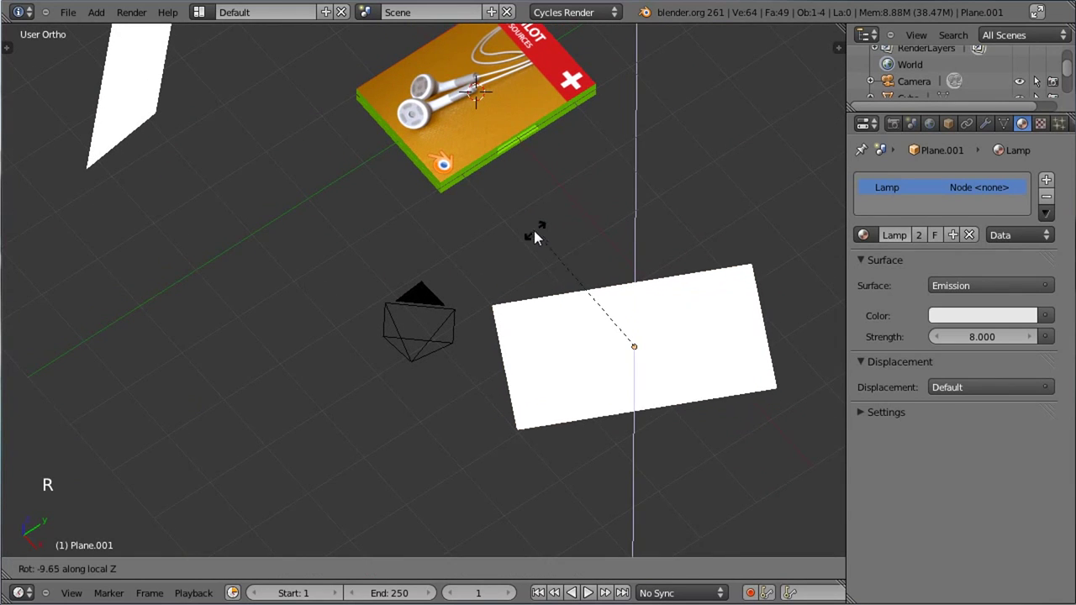
{"action": "middle_click", "coordinate": [631, 268]}
{"action": "key", "text": "r"}
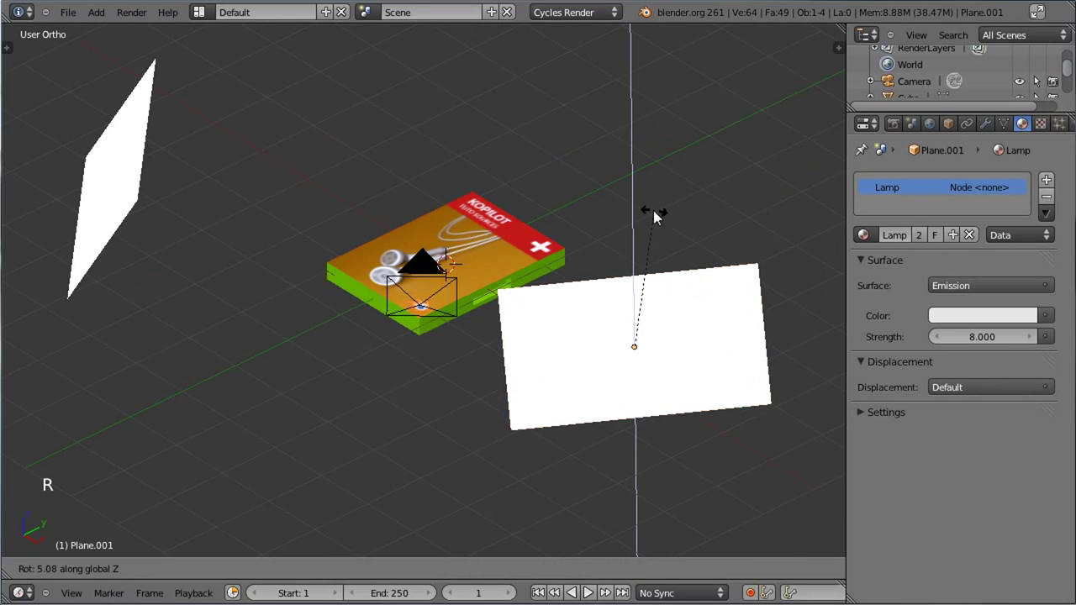
{"action": "left_click", "coordinate": [612, 230]}
{"action": "middle_click", "coordinate": [726, 231]}
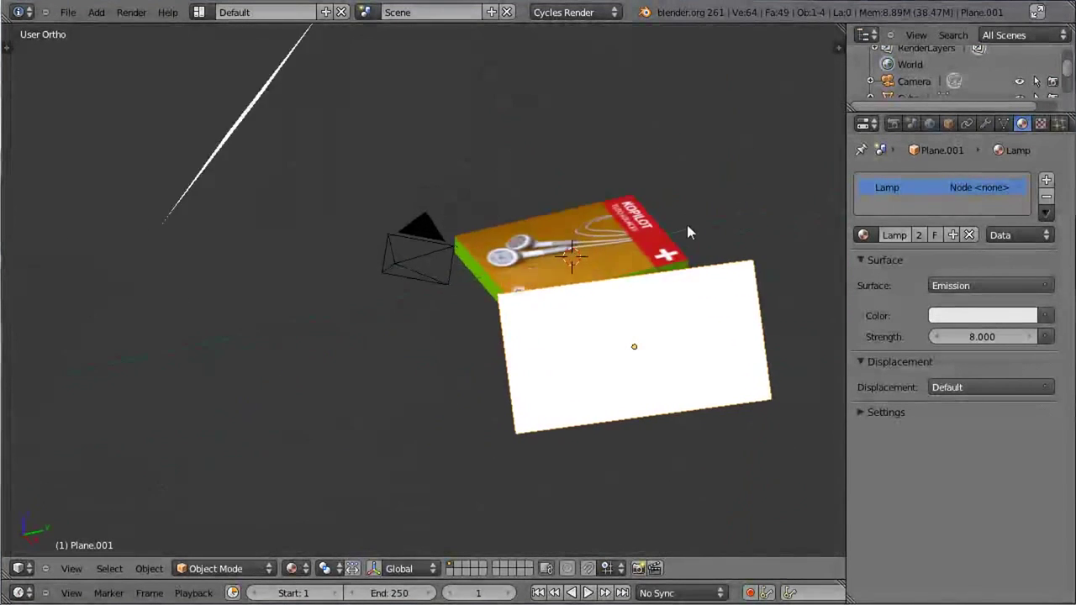
{"action": "key", "text": "r"}
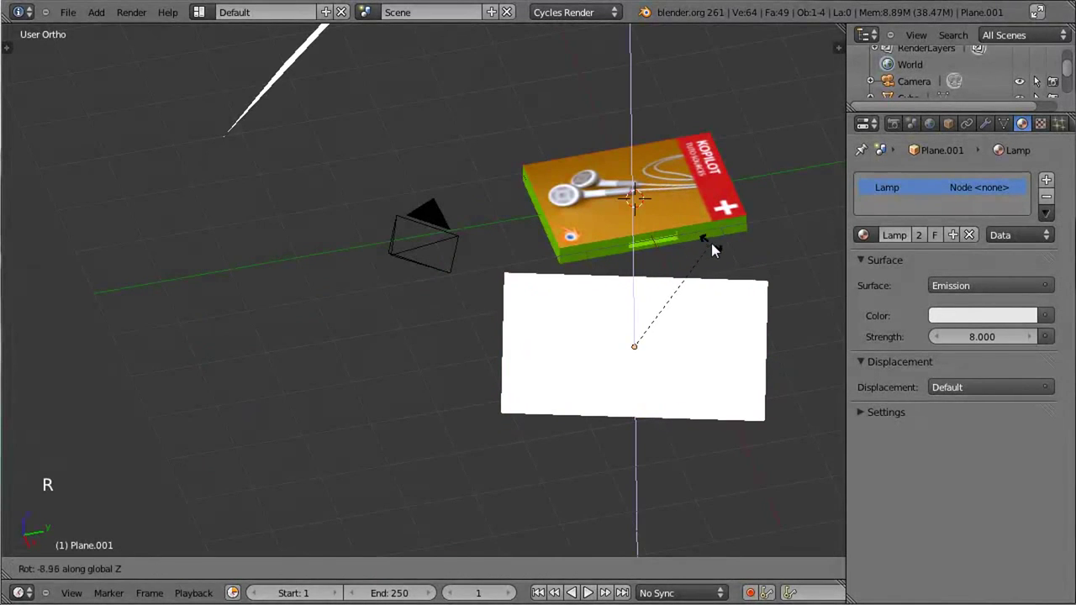
{"action": "left_click", "coordinate": [718, 250]}
Add a third mesh plane above the DVD case and begin scaling it.
{"action": "scroll", "scroll_direction": "down", "scroll_amount": 3}
{"action": "middle_click", "coordinate": [434, 289]}
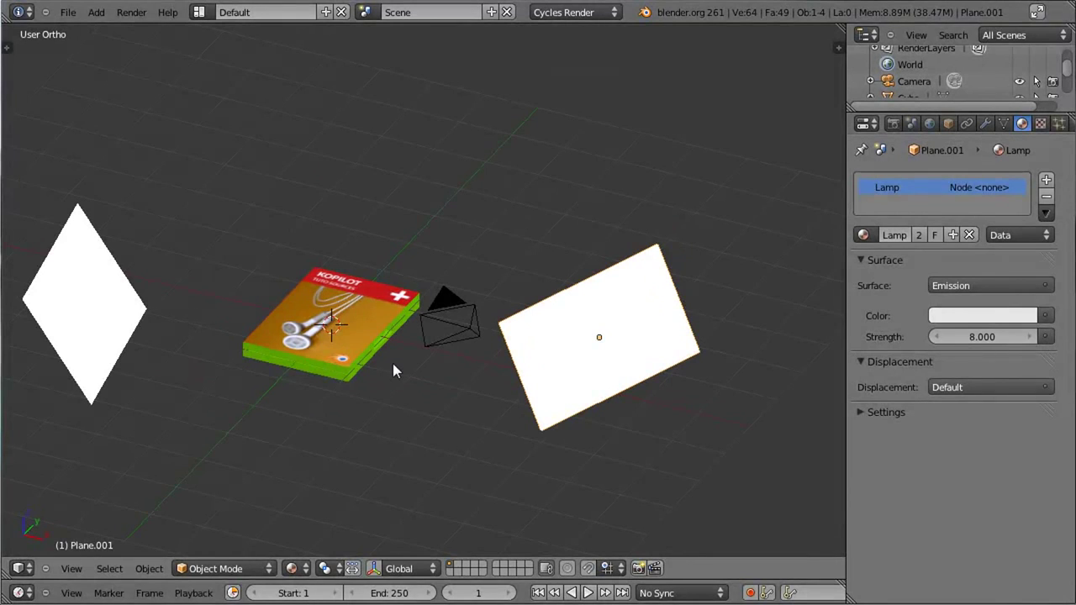
{"action": "key", "text": "shift+a"}
{"action": "key", "text": "g"}
{"action": "left_click", "coordinate": [399, 238]}
{"action": "key", "text": "s"}
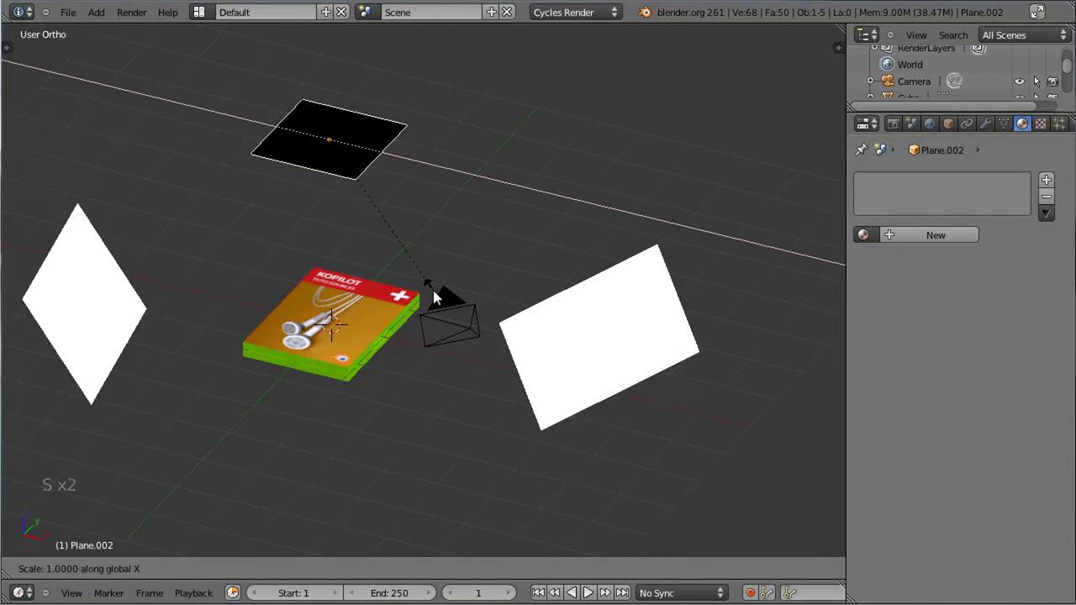
Give the top plane a Lamp_top material with emission strength 5.
{"action": "left_click", "coordinate": [625, 356]}
{"action": "left_click", "coordinate": [871, 239]}
{"action": "left_click", "coordinate": [923, 242]}
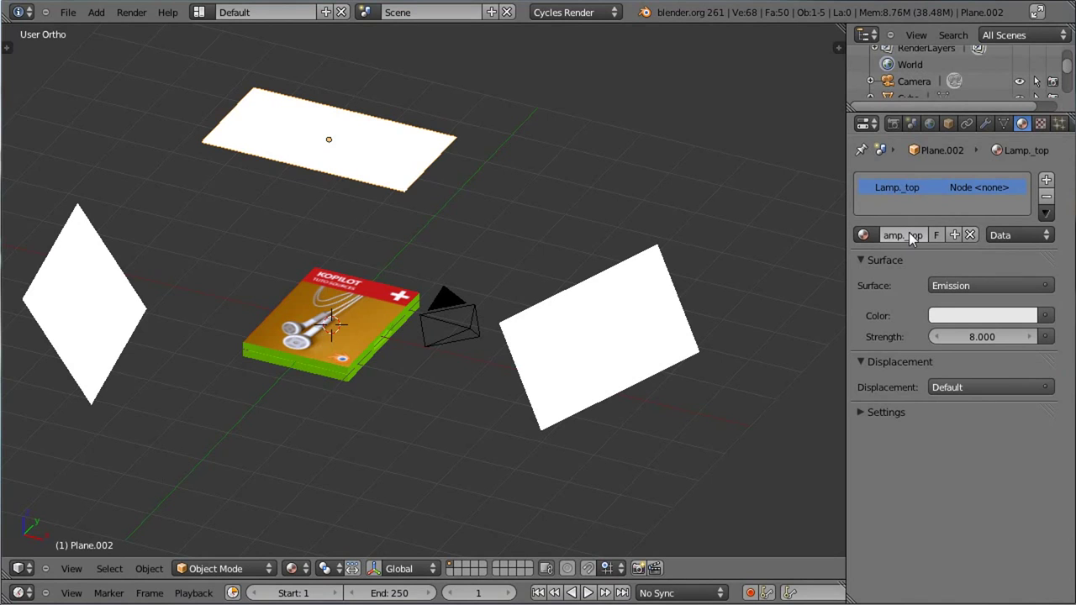
{"action": "left_click", "coordinate": [998, 342]}
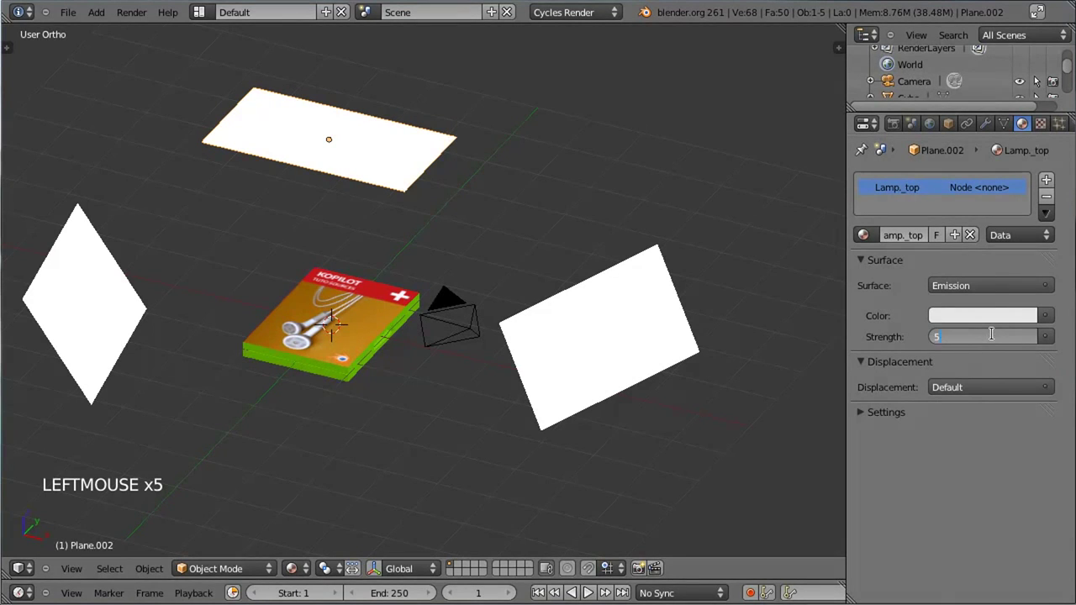
{"action": "key", "text": "KP_0"}
Render a viewport preview of the DVD case, then bring up the World settings.
{"action": "scroll", "scroll_direction": "up", "scroll_amount": 3}
{"action": "left_click", "coordinate": [304, 568]}
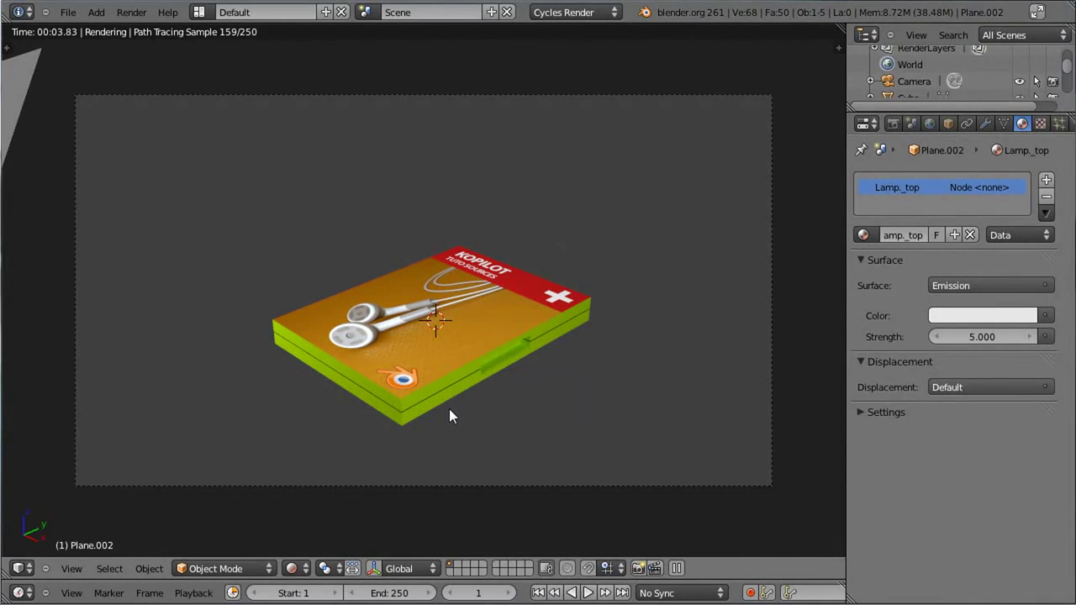
{"action": "left_click", "coordinate": [902, 130]}
{"action": "left_click", "coordinate": [939, 136]}
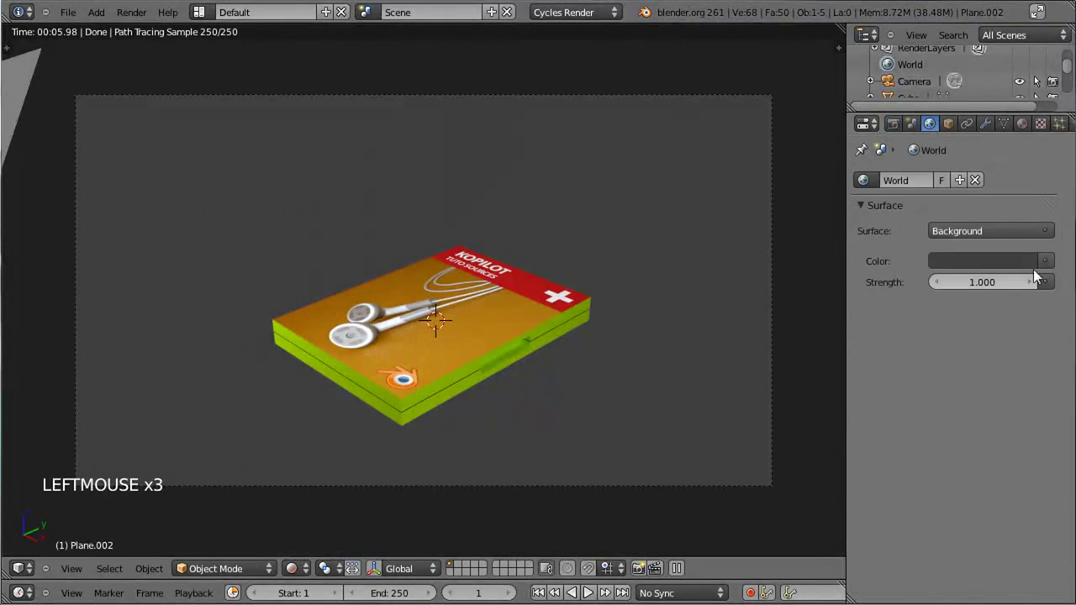
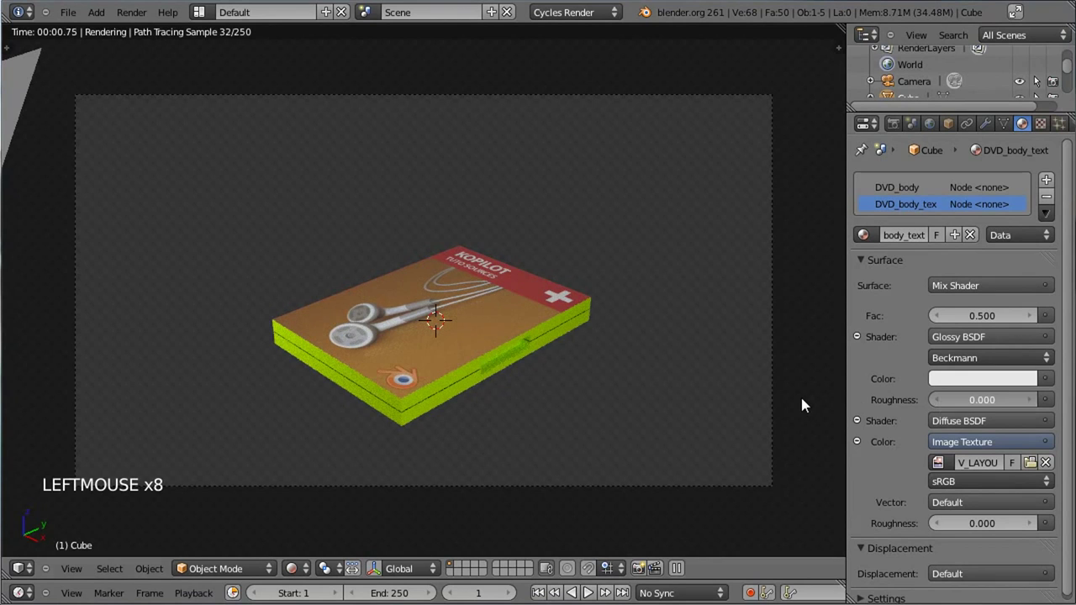
Shift the DVD case's glossy-diffuse Mix Shader factor away from 0.5 and select the top lamp plane.
{"action": "left_click", "coordinate": [986, 316]}
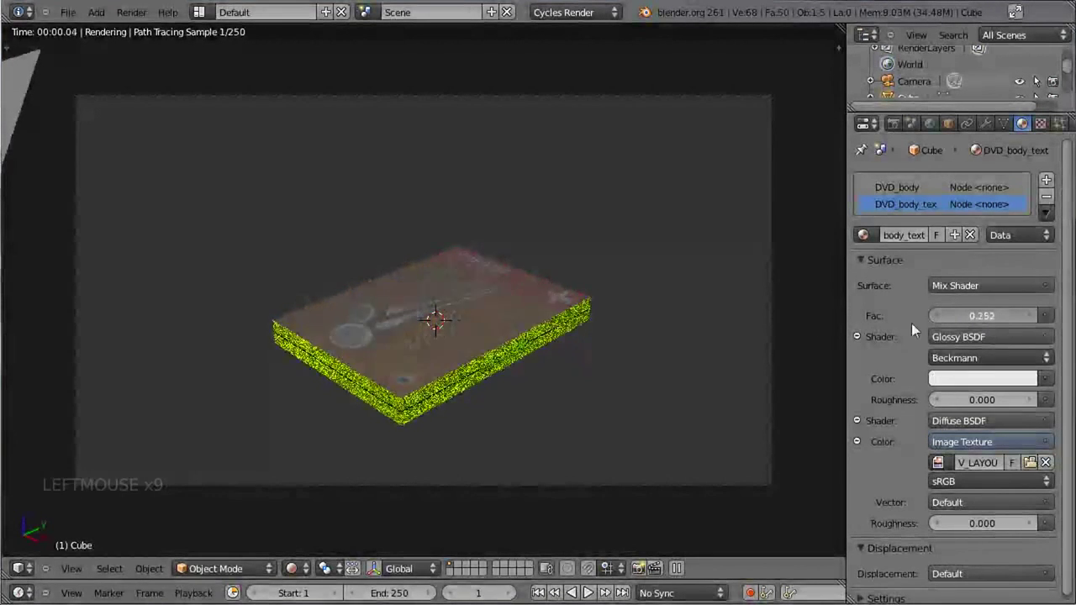
{"action": "left_click", "coordinate": [981, 319]}
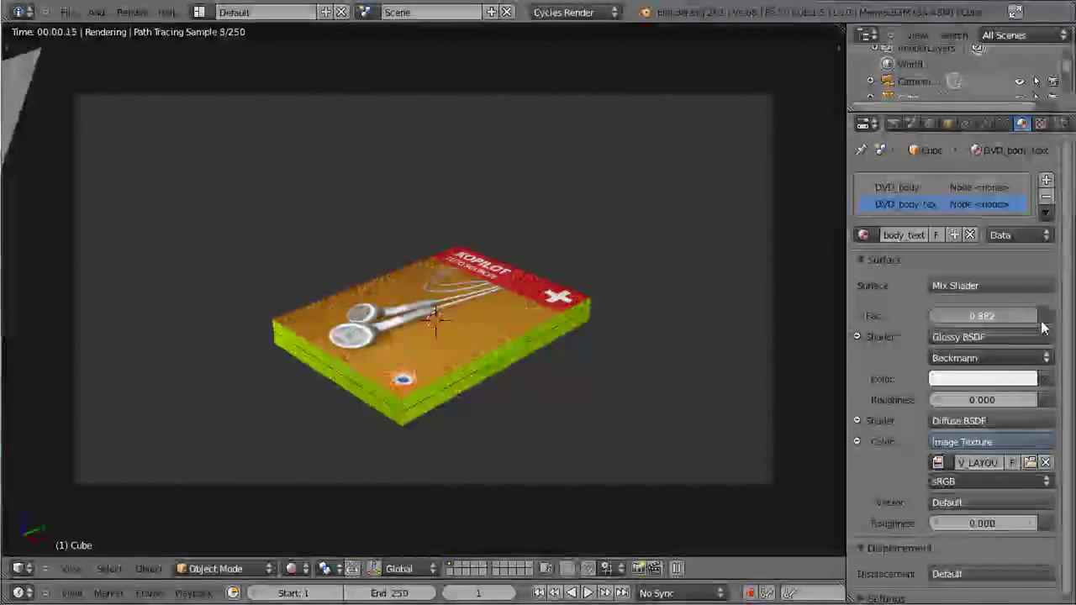
{"action": "scroll", "scroll_direction": "down", "scroll_amount": 3}
{"action": "right_click", "coordinate": [452, 139]}
{"action": "scroll", "scroll_direction": "up", "scroll_amount": 3}
Orbit and zoom around the DVD case to inspect its spine and cover in the rendered preview.
{"action": "middle_click", "coordinate": [490, 202]}
{"action": "scroll", "scroll_direction": "up", "scroll_amount": 3}
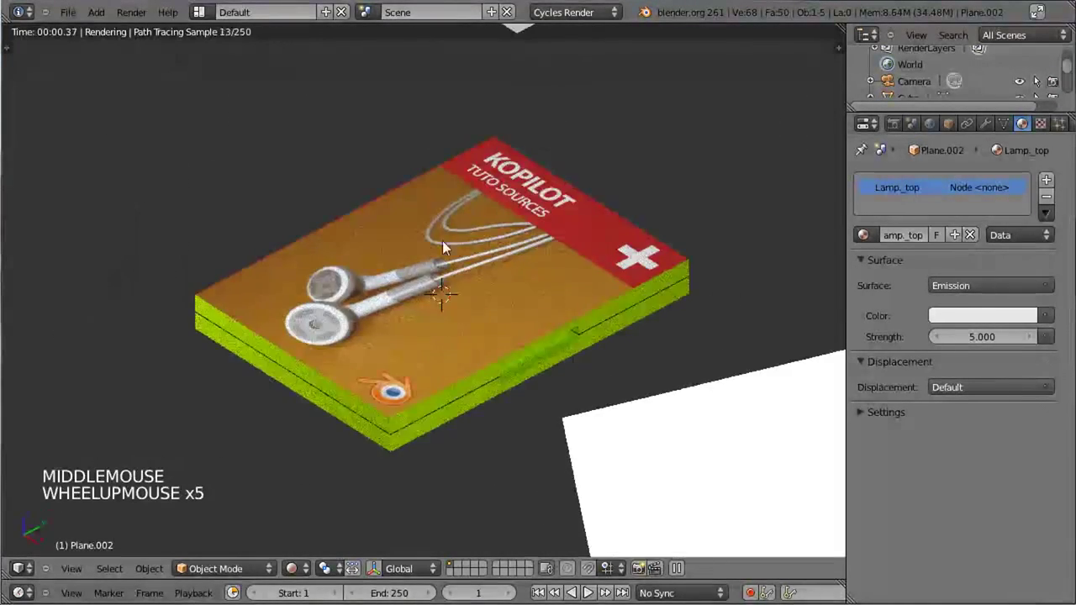
{"action": "middle_click", "coordinate": [446, 261]}
{"action": "scroll", "scroll_direction": "up", "scroll_amount": 3}
{"action": "middle_click", "coordinate": [635, 217]}
{"action": "middle_click", "coordinate": [807, 213]}
{"action": "middle_click", "coordinate": [548, 243]}
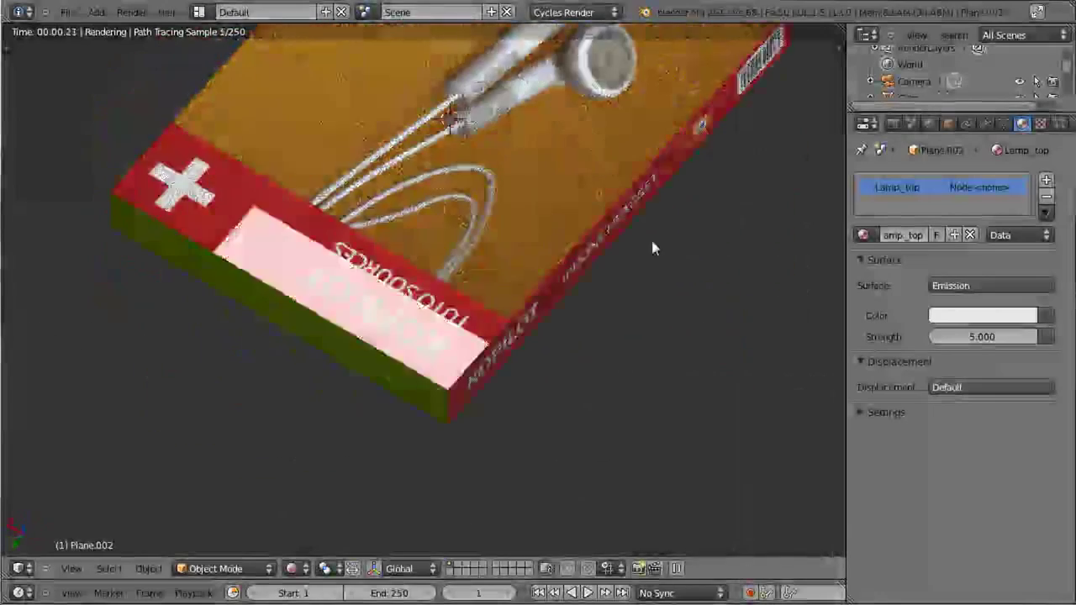
{"action": "middle_click", "coordinate": [700, 221]}
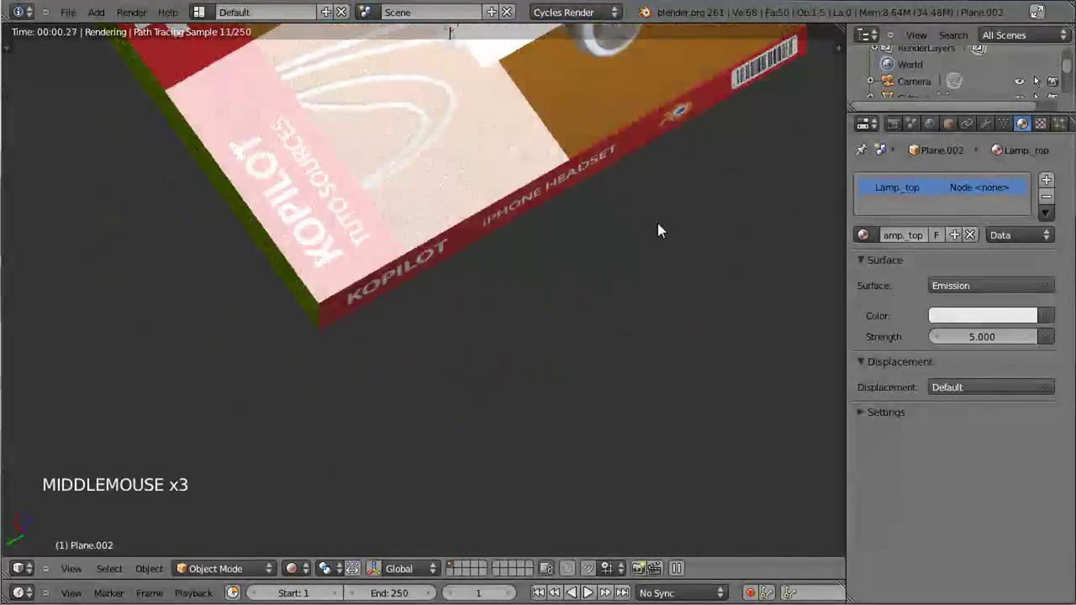
{"action": "middle_click", "coordinate": [628, 270]}
{"action": "middle_click", "coordinate": [610, 205]}
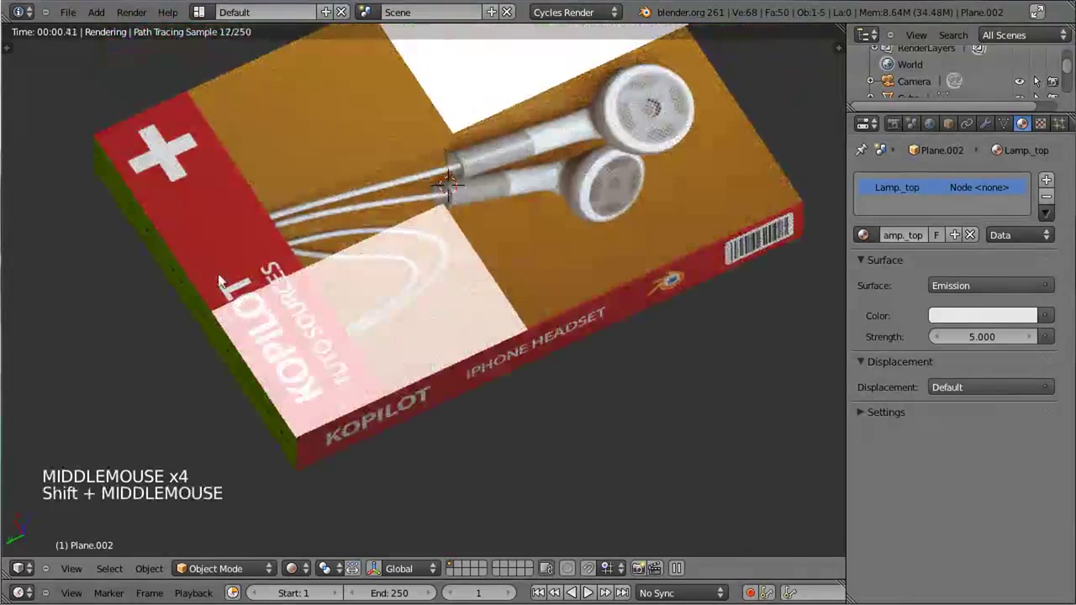
{"action": "scroll", "scroll_direction": "down", "scroll_amount": 3}
{"action": "middle_click", "coordinate": [484, 349]}
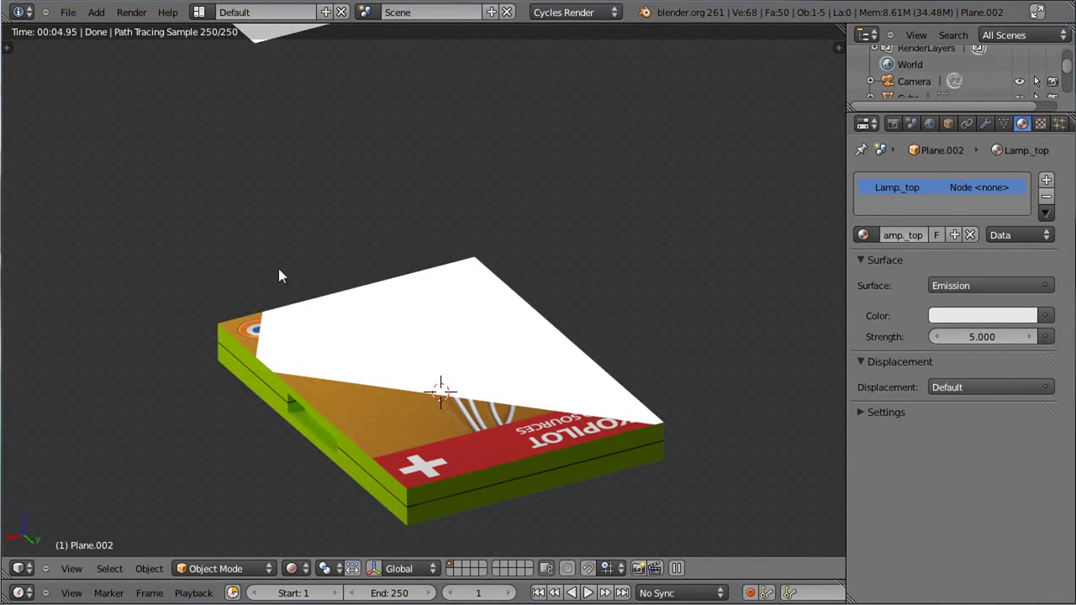
{"action": "middle_click", "coordinate": [237, 269]}
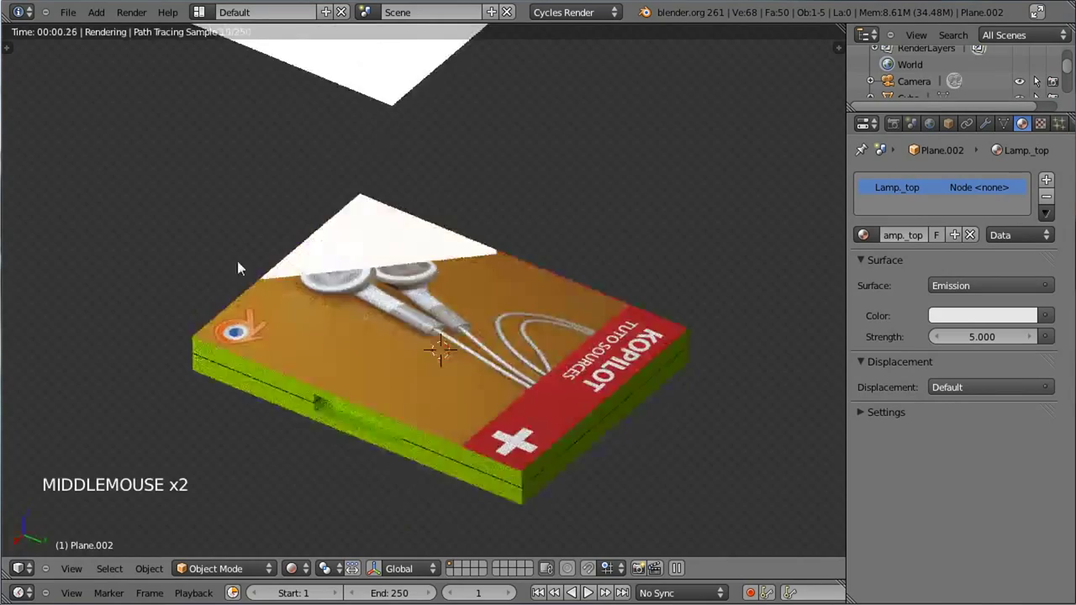
{"action": "middle_click", "coordinate": [262, 275]}
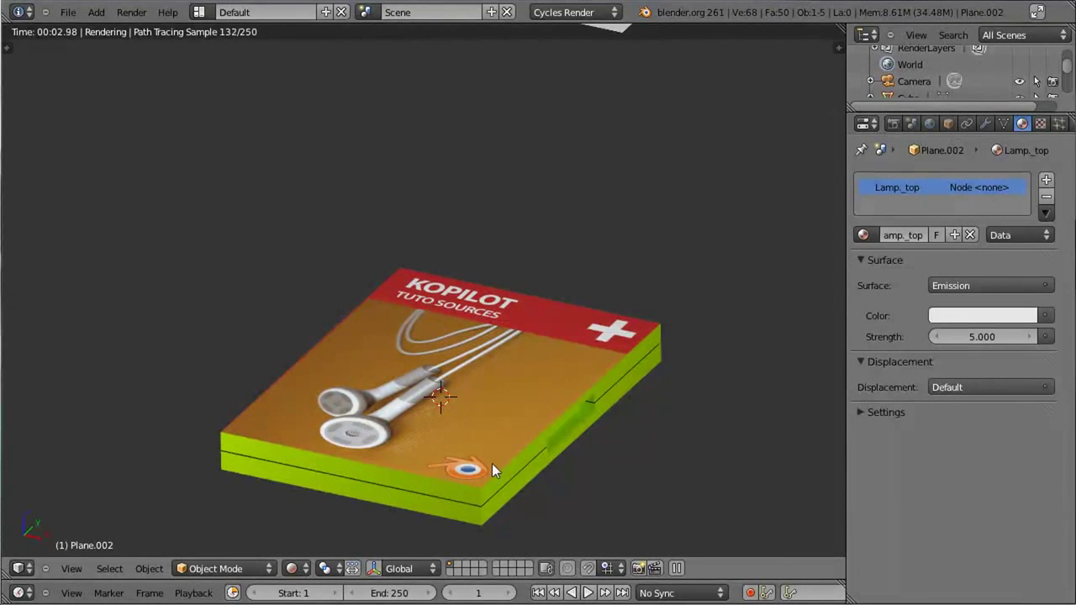
{"action": "key", "text": "KP_0"}
{"action": "scroll", "scroll_direction": "down", "scroll_amount": 3}
{"action": "scroll", "scroll_direction": "up", "scroll_amount": 3}
{"action": "scroll", "scroll_direction": "down", "scroll_amount": 3}
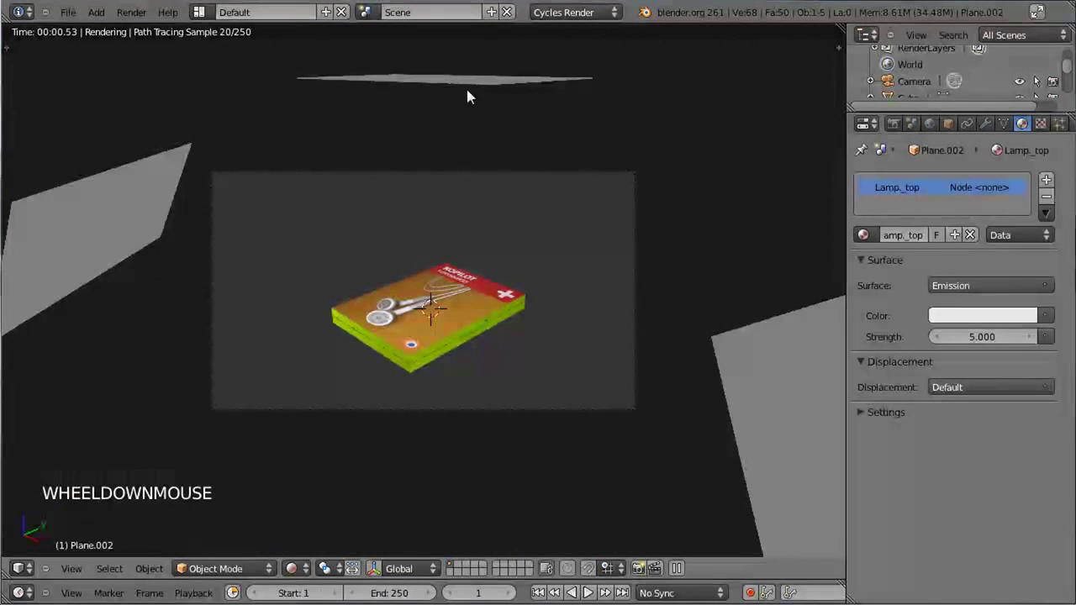
Select the top lamp plane Plane.002, tilt it and move it along Y and vertically.
{"action": "right_click", "coordinate": [474, 84]}
{"action": "right_click", "coordinate": [500, 84]}
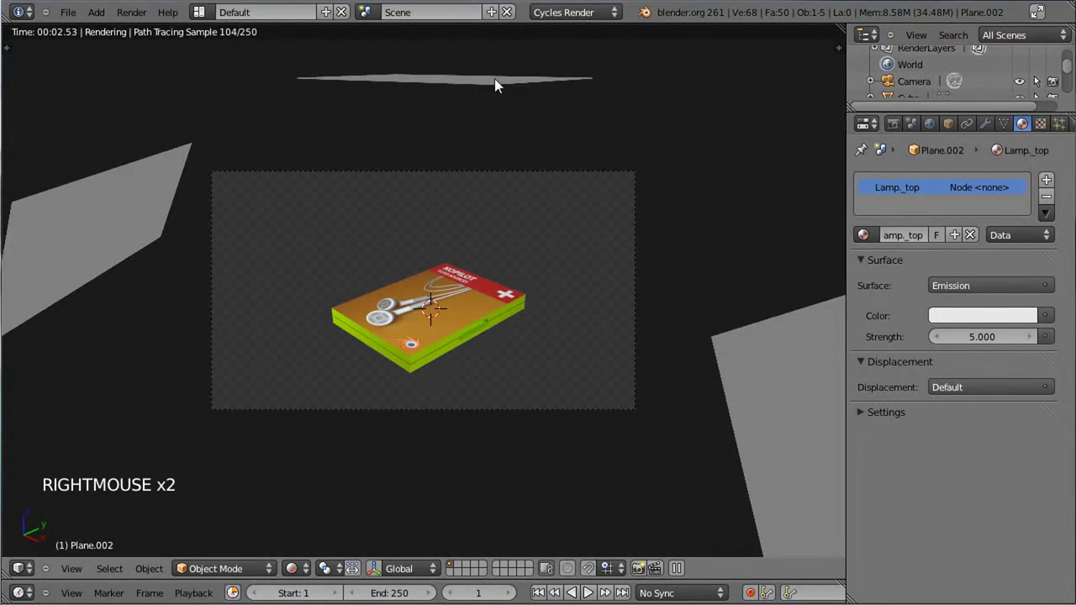
{"action": "key", "text": "r"}
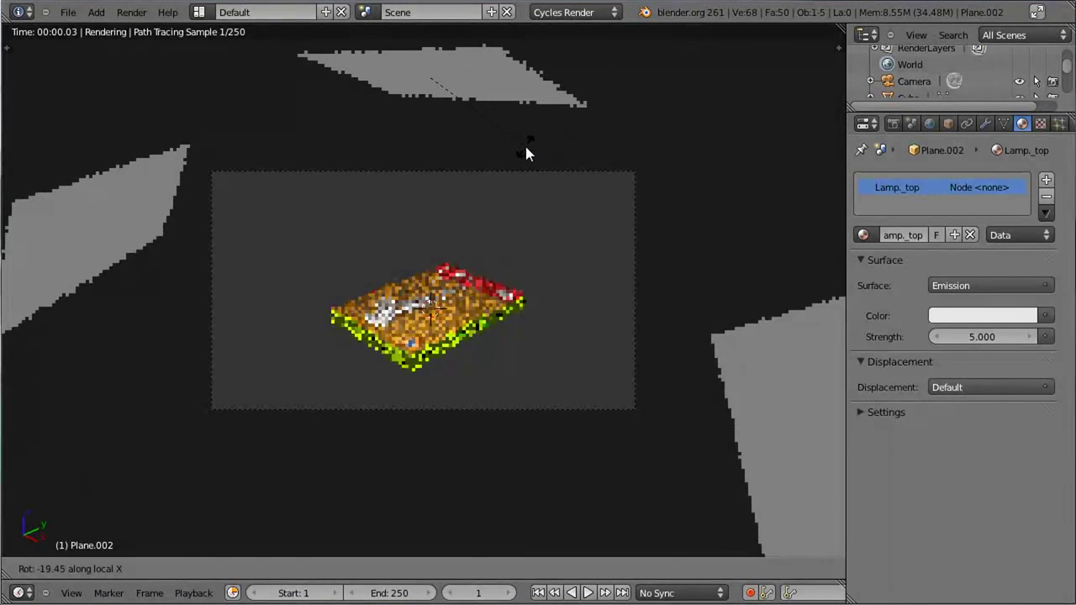
{"action": "left_click", "coordinate": [531, 152]}
{"action": "key", "text": "g"}
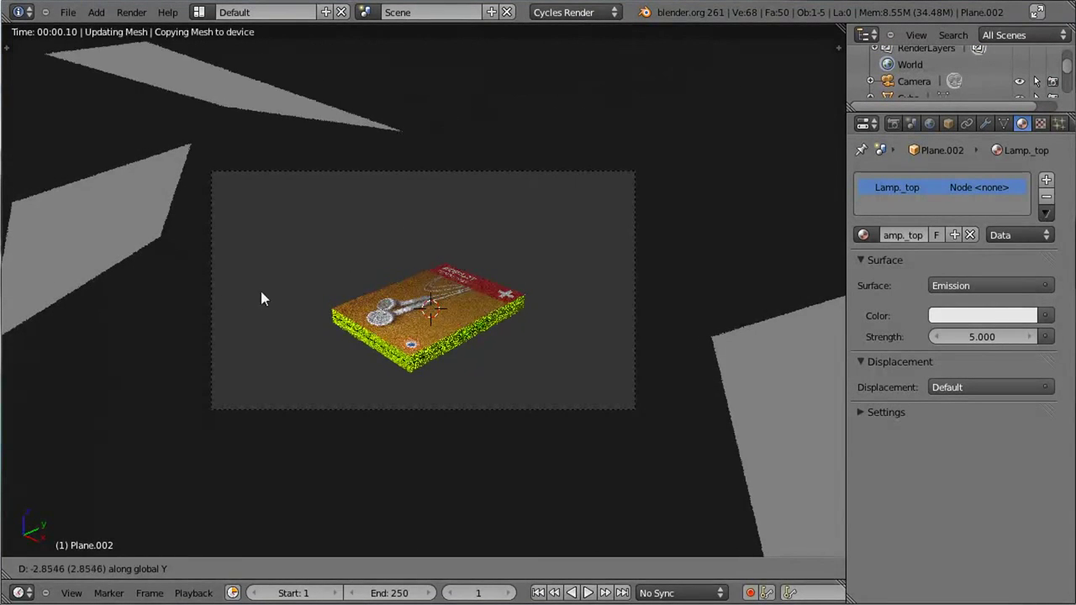
{"action": "left_click", "coordinate": [432, 253]}
{"action": "scroll", "scroll_direction": "up", "scroll_amount": 3}
{"action": "key", "text": "g"}
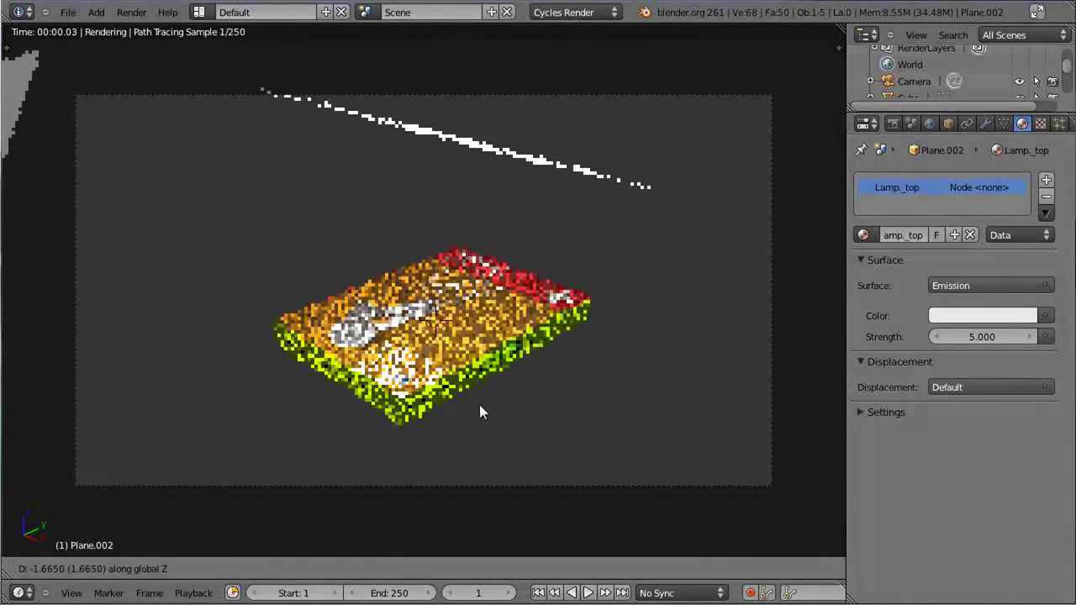
{"action": "left_click", "coordinate": [484, 410]}
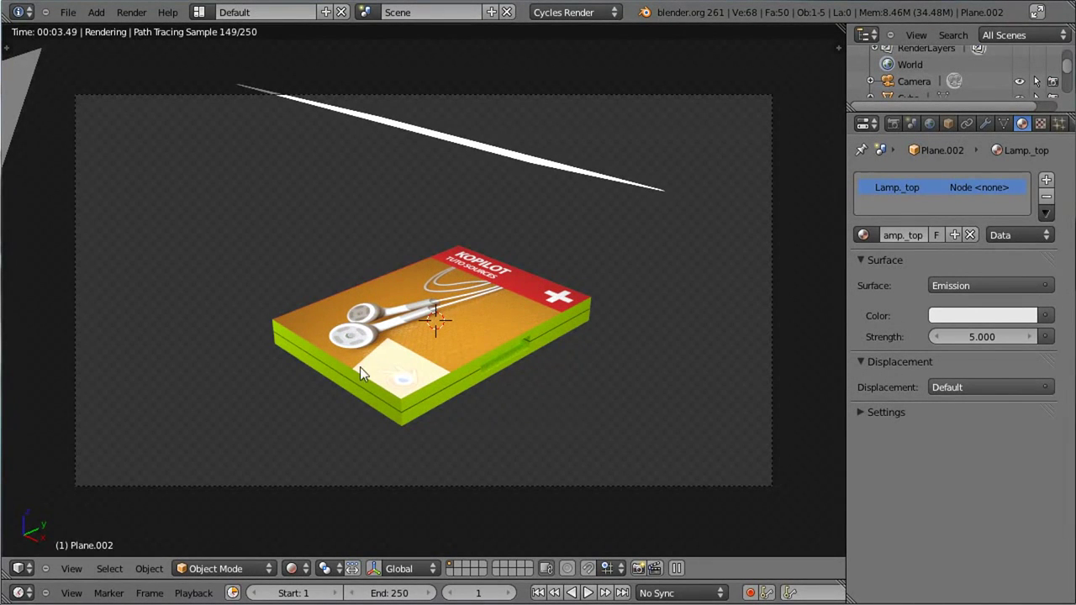
Nudge the lamp plane's position along Y and X in several grabs.
{"action": "key", "text": "g"}
{"action": "left_click", "coordinate": [464, 359]}
{"action": "key", "text": "g"}
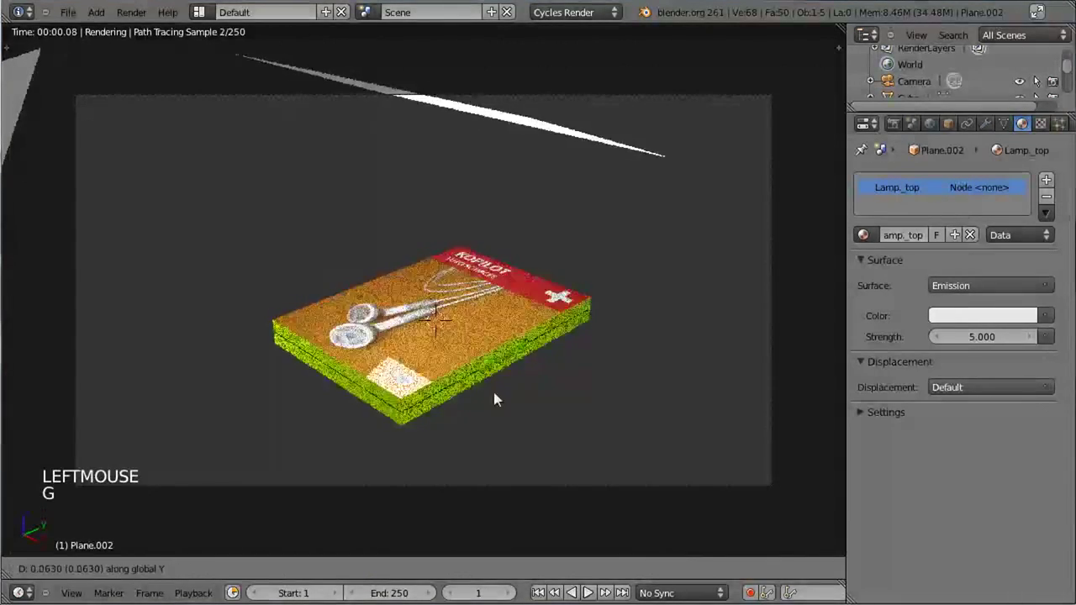
{"action": "left_click", "coordinate": [651, 332]}
{"action": "key", "text": "g"}
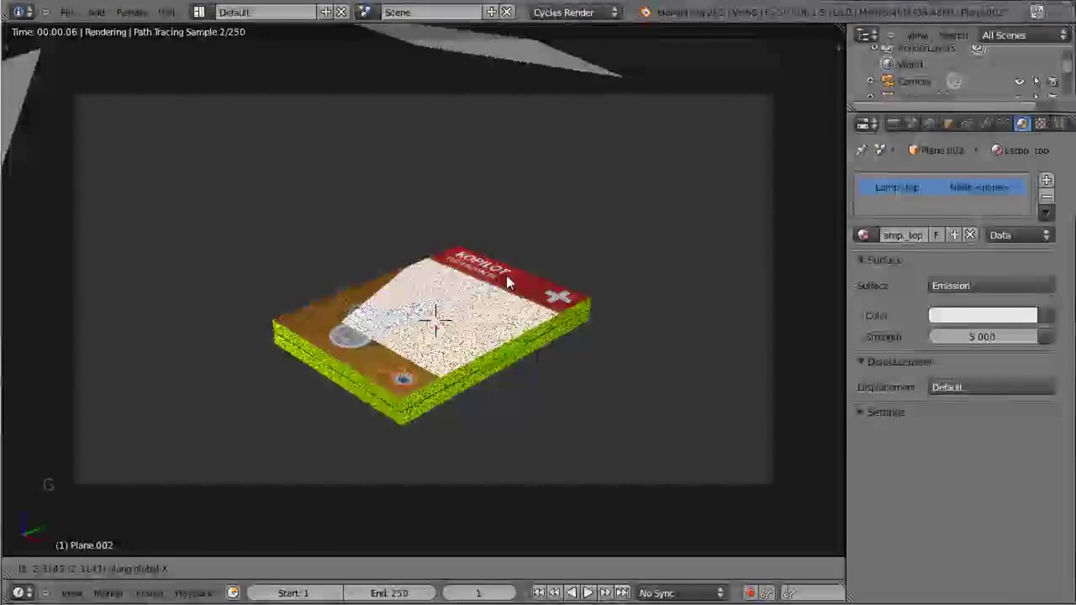
{"action": "left_click", "coordinate": [499, 277]}
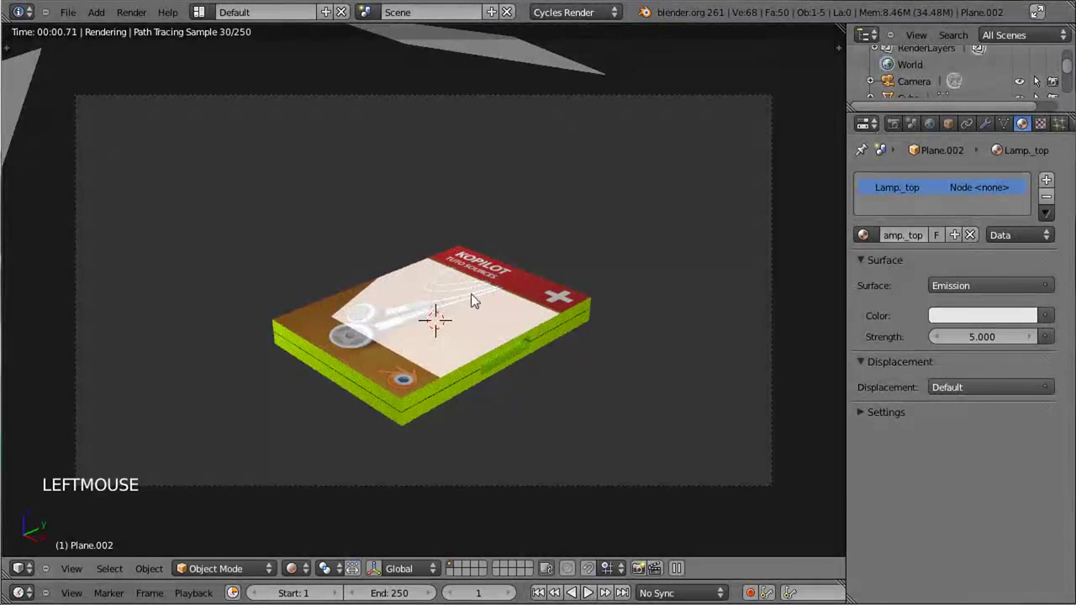
{"action": "key", "text": "g"}
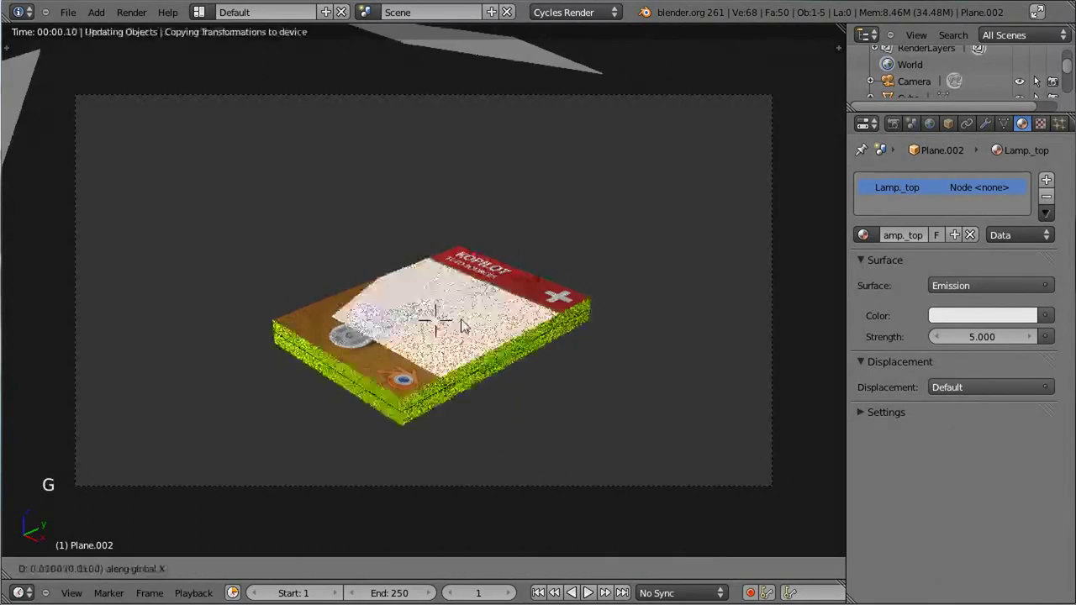
{"action": "left_click", "coordinate": [530, 353]}
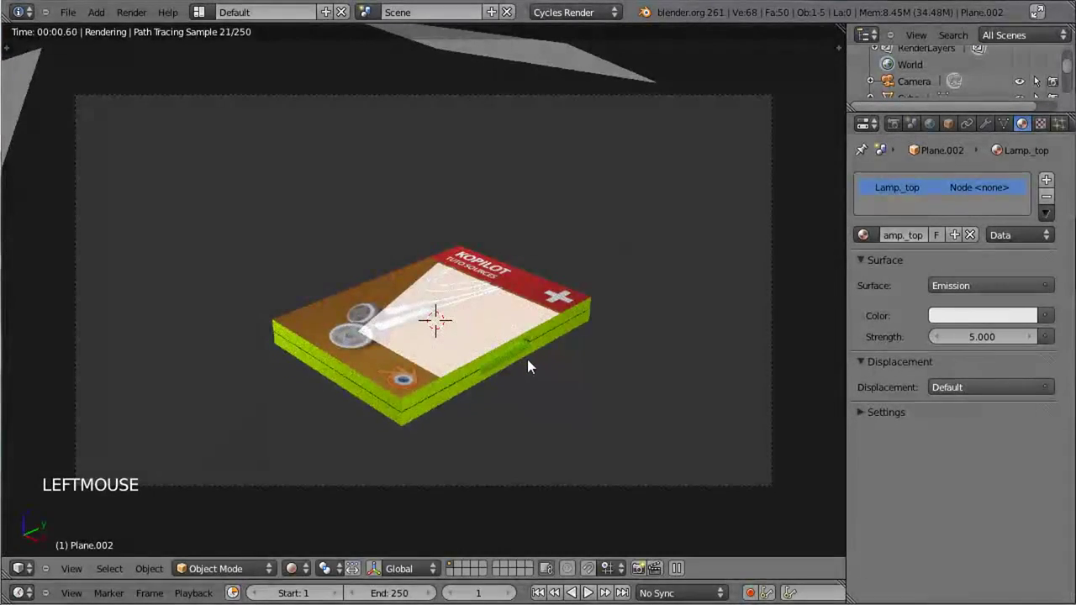
Resize the lamp plane, rotate it around Z and shift it along Y over the case.
{"action": "key", "text": "s"}
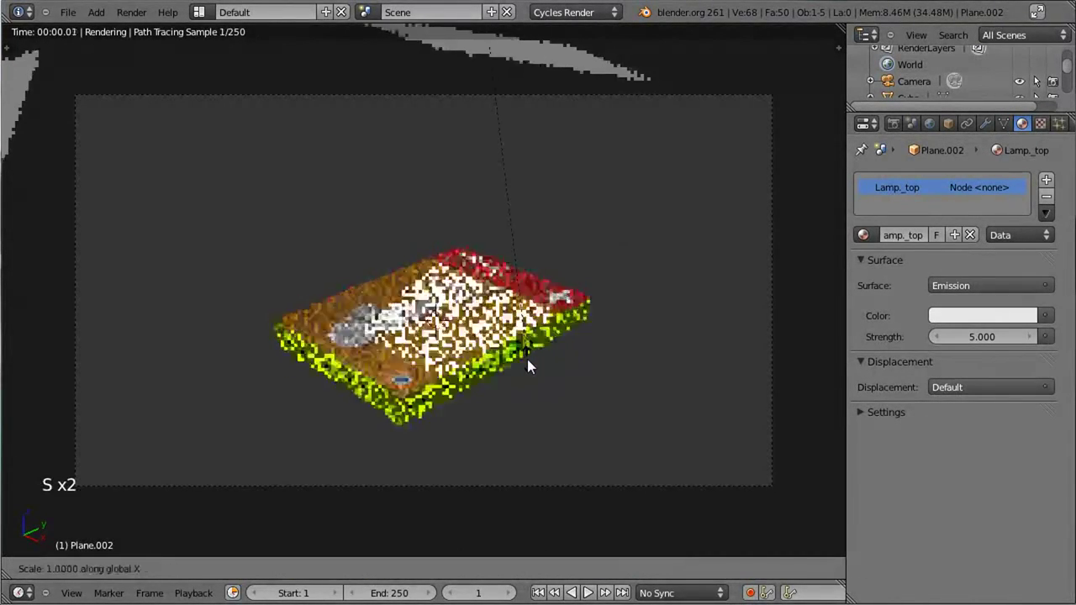
{"action": "left_click", "coordinate": [858, 505]}
{"action": "key", "text": "r"}
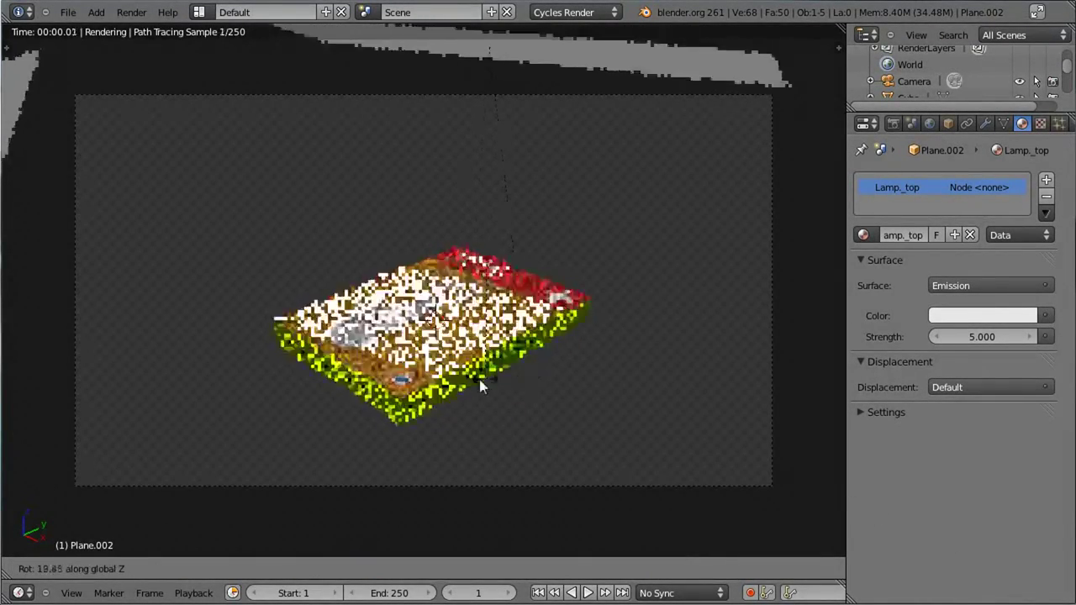
{"action": "left_click", "coordinate": [271, 310]}
{"action": "key", "text": "s"}
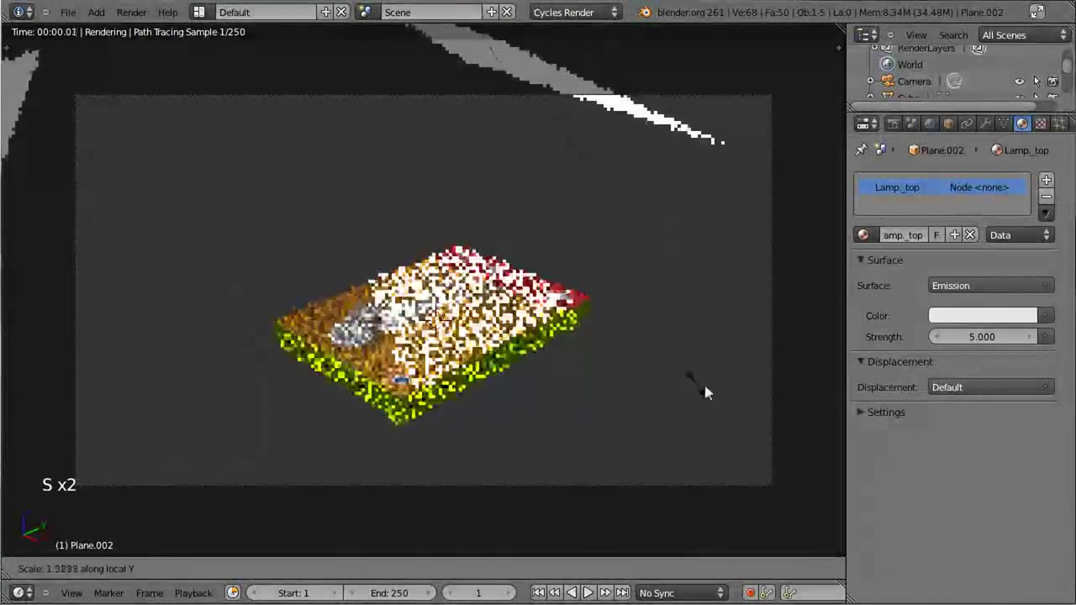
{"action": "left_click", "coordinate": [777, 421]}
{"action": "key", "text": "g"}
{"action": "left_click", "coordinate": [558, 362]}
{"action": "key", "text": "r"}
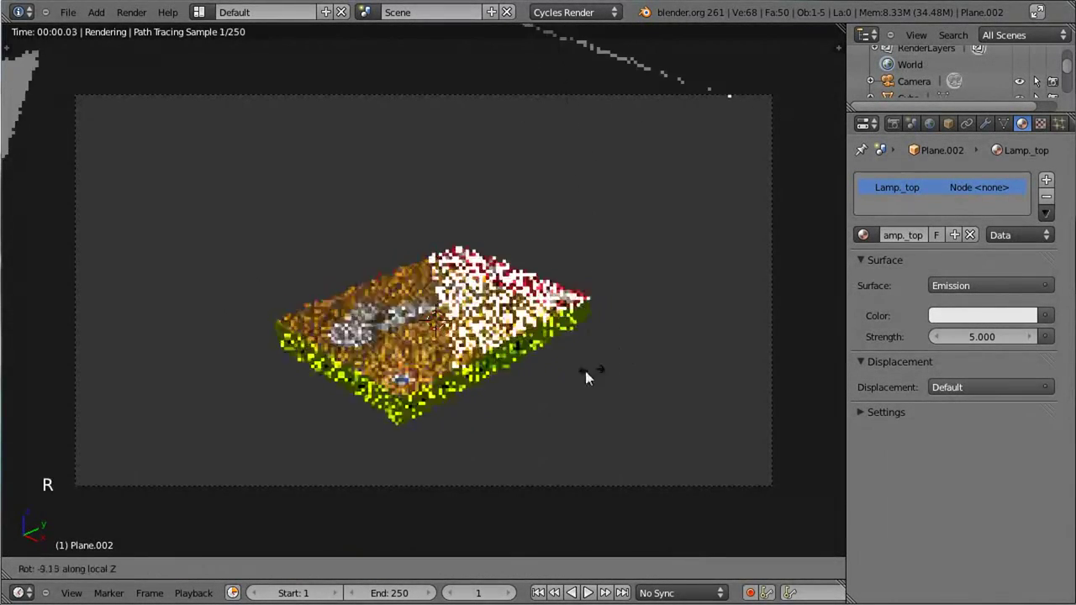
{"action": "left_click", "coordinate": [530, 386]}
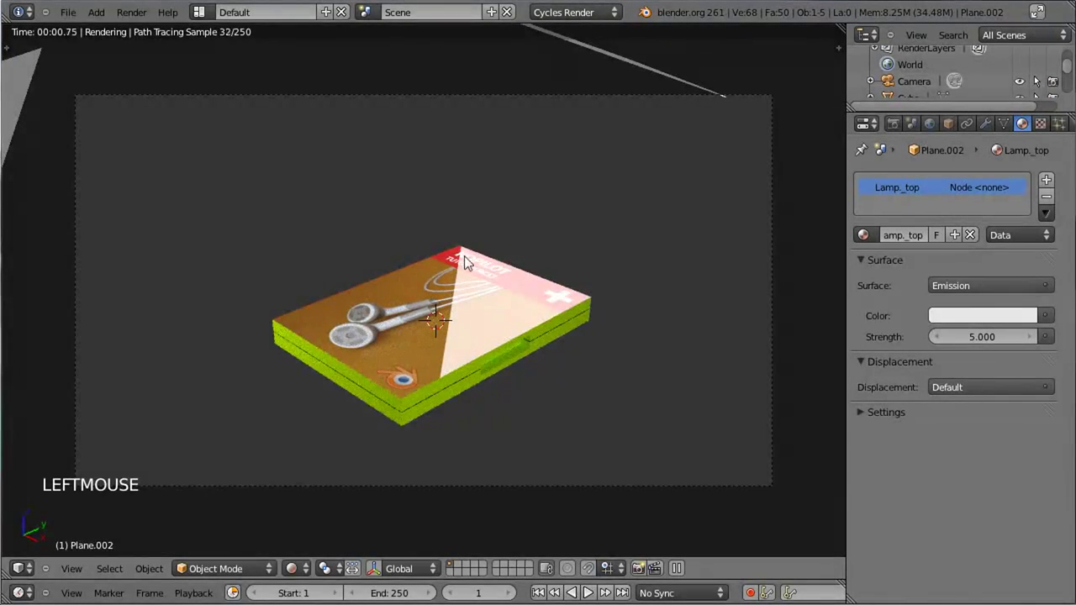
{"action": "key", "text": "g"}
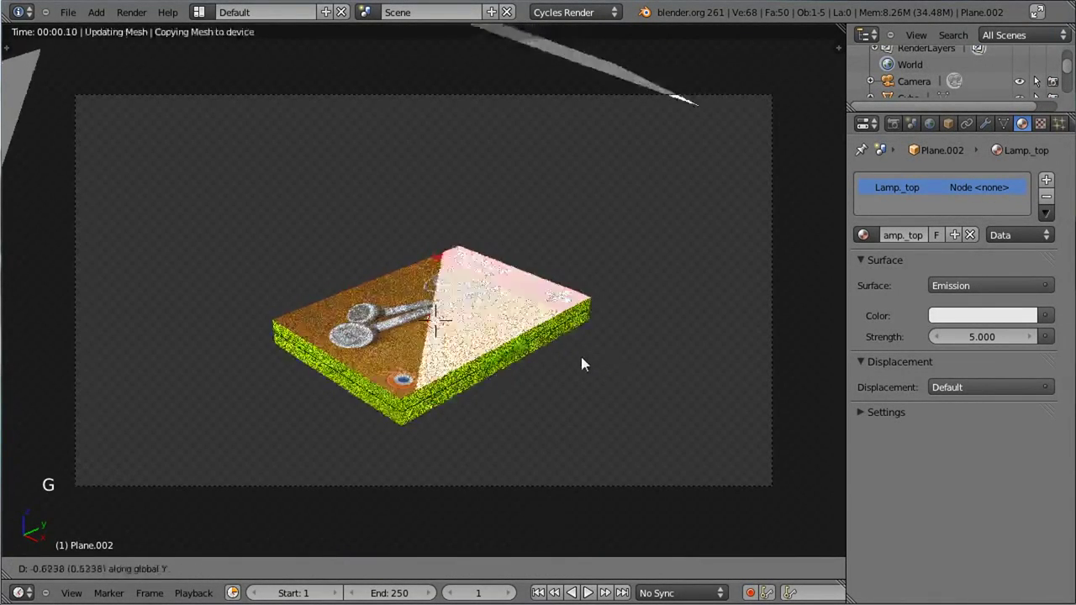
{"action": "left_click", "coordinate": [584, 360]}
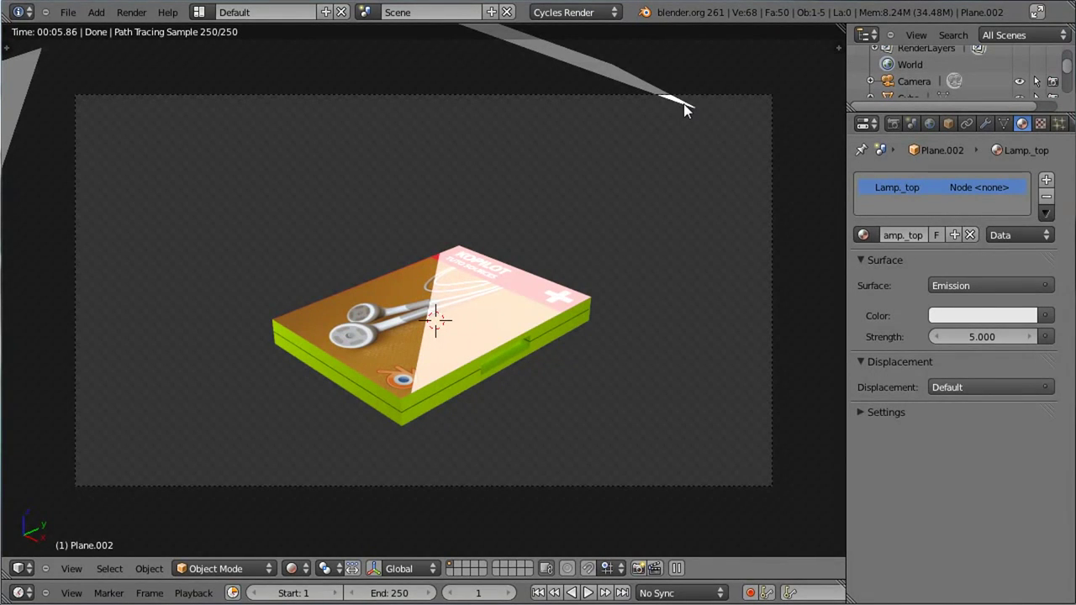
Reselect the top light plane and settle its final height and size.
{"action": "right_click", "coordinate": [689, 109]}
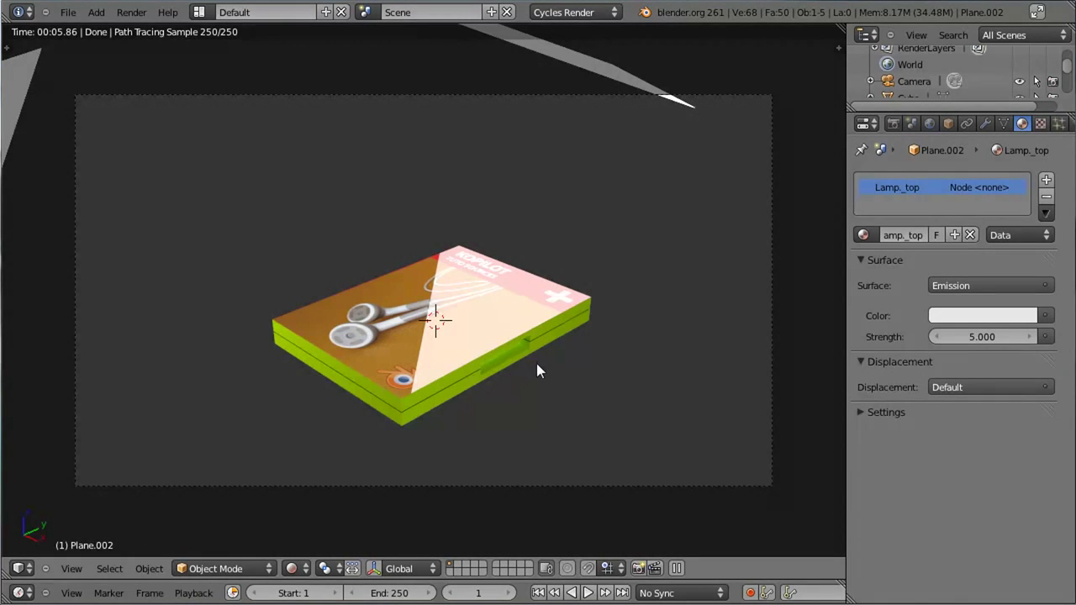
{"action": "key", "text": "g"}
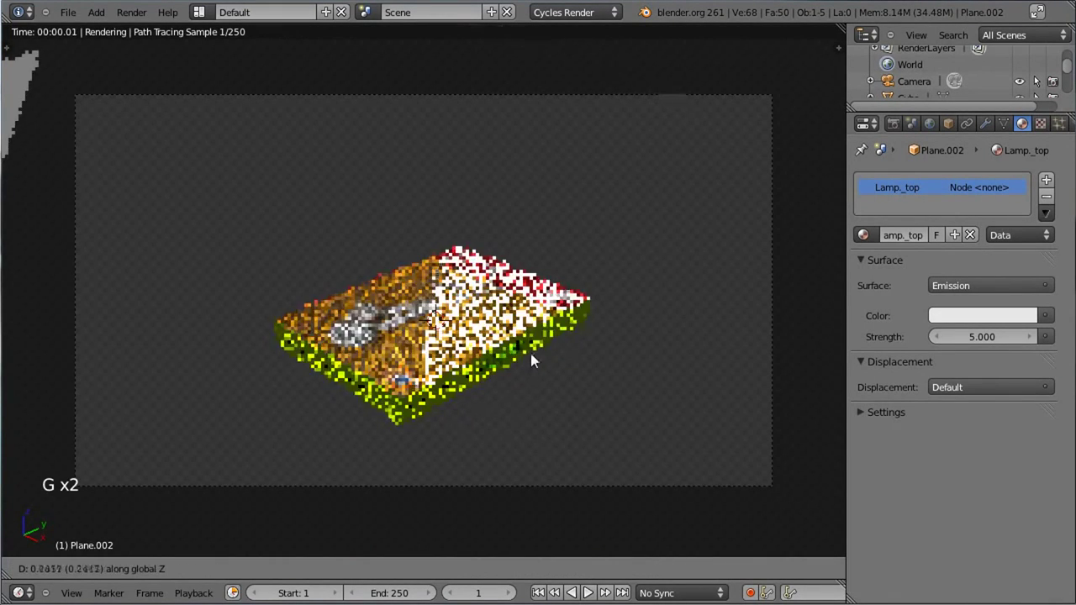
{"action": "left_click", "coordinate": [535, 351]}
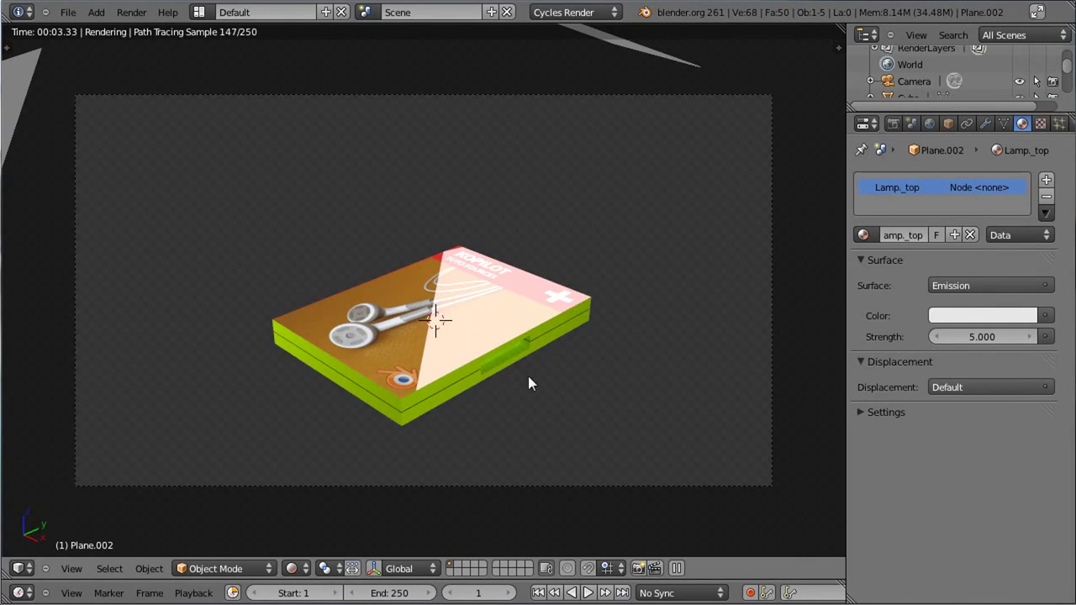
{"action": "key", "text": "s"}
{"action": "left_click", "coordinate": [551, 393]}
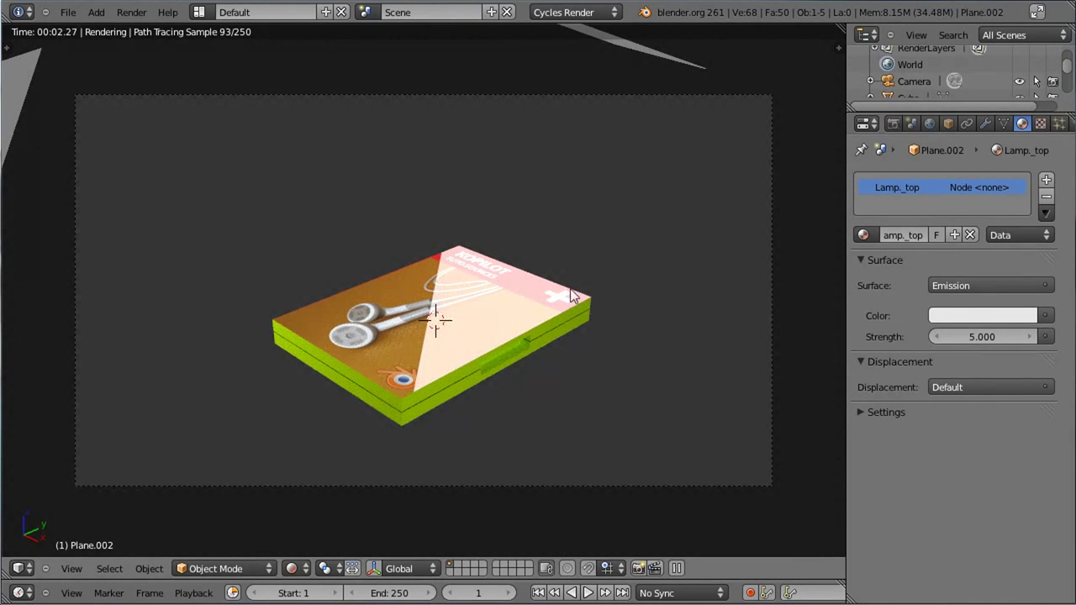
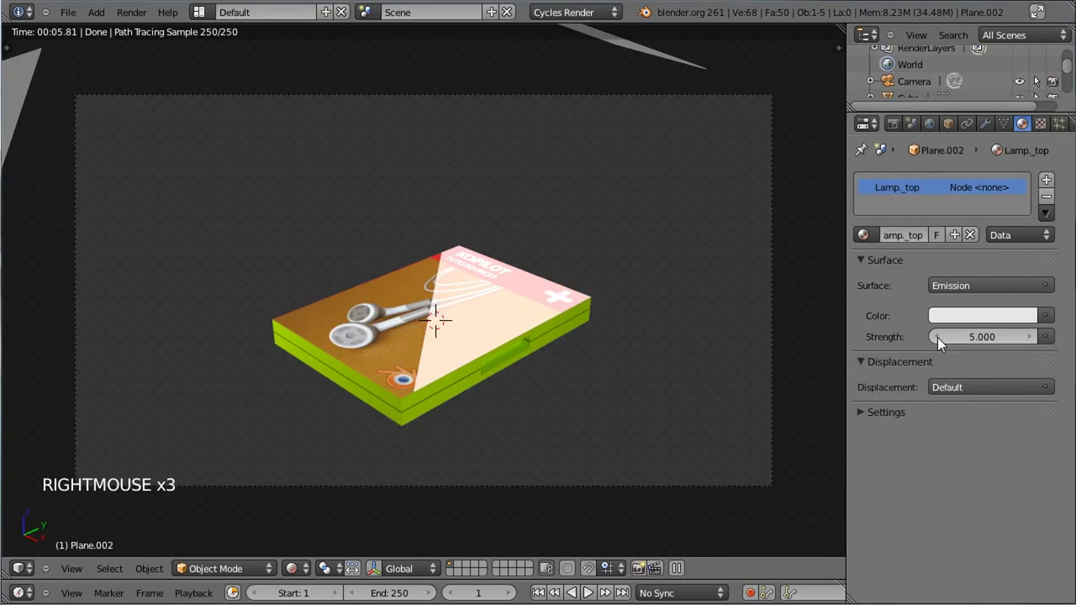
Lower the Lamp_top emission strength to 2.000, then select the DVD case for its material.
{"action": "left_click", "coordinate": [942, 343]}
{"action": "left_click", "coordinate": [942, 343]}
{"action": "left_click", "coordinate": [942, 343]}
{"action": "left_click", "coordinate": [942, 343]}
{"action": "left_click", "coordinate": [942, 343]}
{"action": "left_click", "coordinate": [942, 343]}
{"action": "left_click", "coordinate": [942, 343]}
{"action": "left_click", "coordinate": [942, 342]}
{"action": "double_click", "coordinate": [942, 343]}
{"action": "left_click", "coordinate": [991, 342]}
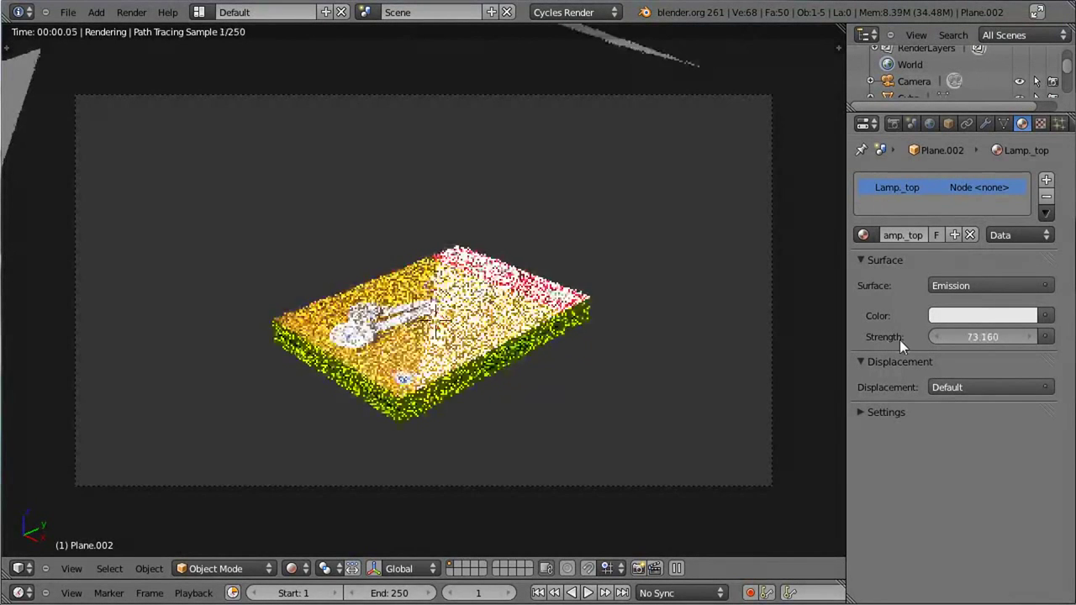
{"action": "left_click", "coordinate": [975, 340]}
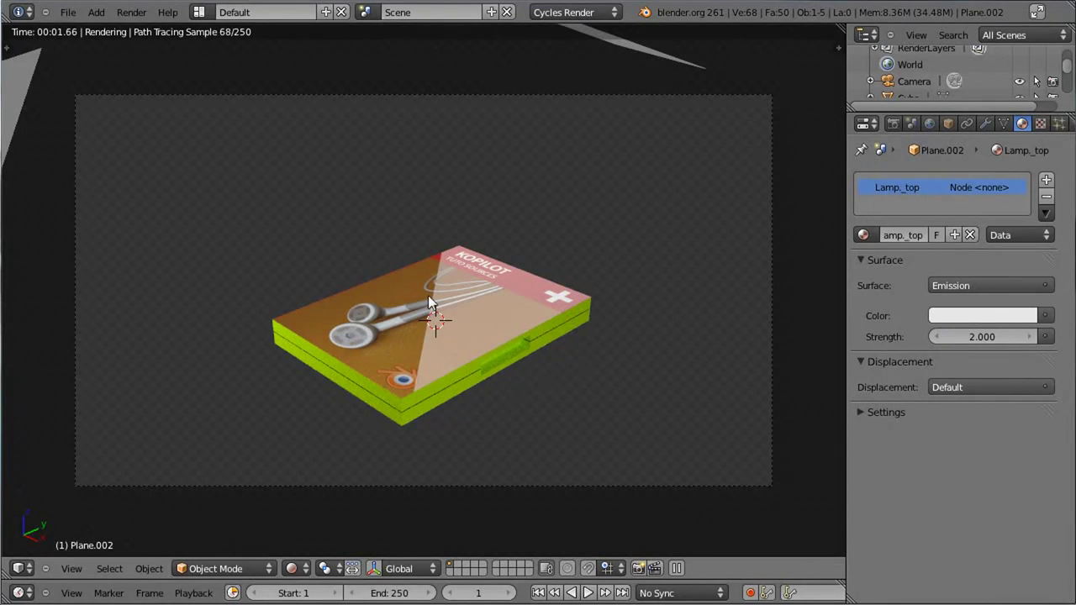
{"action": "right_click", "coordinate": [571, 318]}
Test the Glossy BSDF roughness at 0.100 and 0.200, then reset it to 0.000.
{"action": "scroll", "scroll_direction": "down", "scroll_amount": 3}
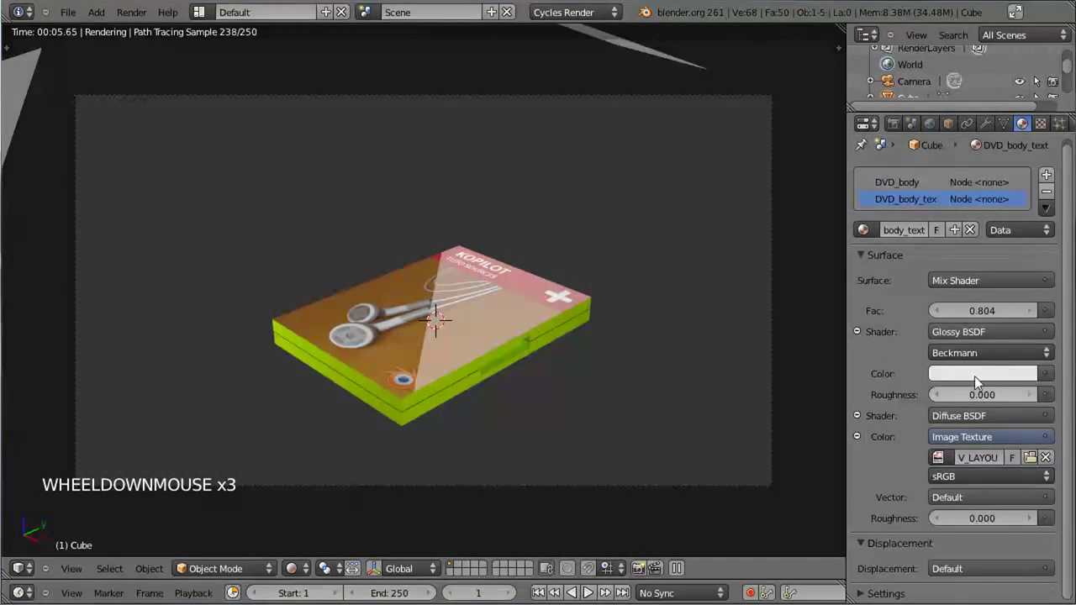
{"action": "left_click", "coordinate": [1037, 401]}
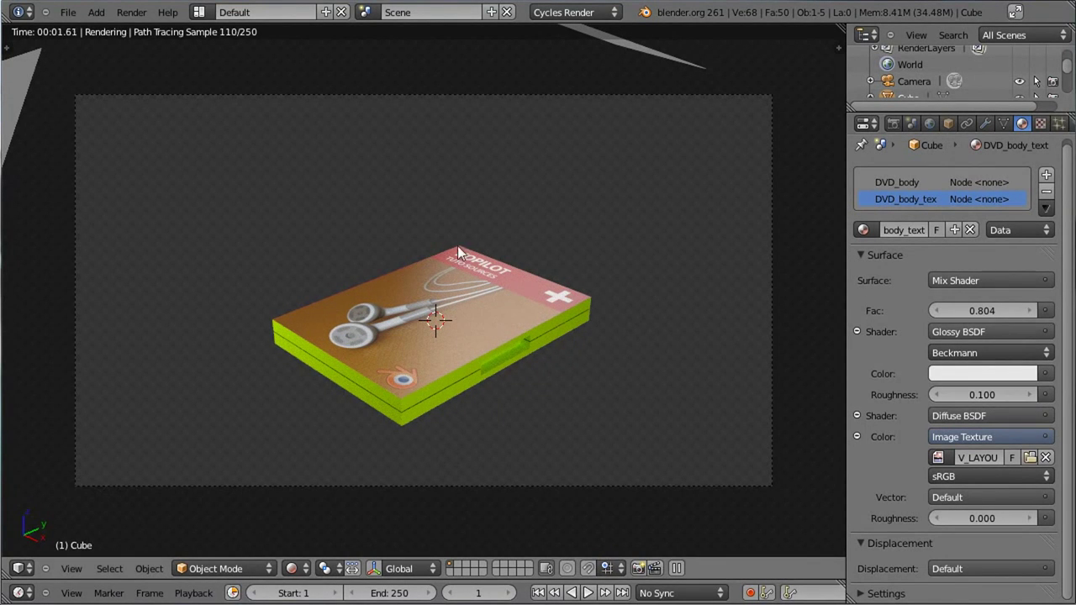
{"action": "left_click", "coordinate": [1034, 399]}
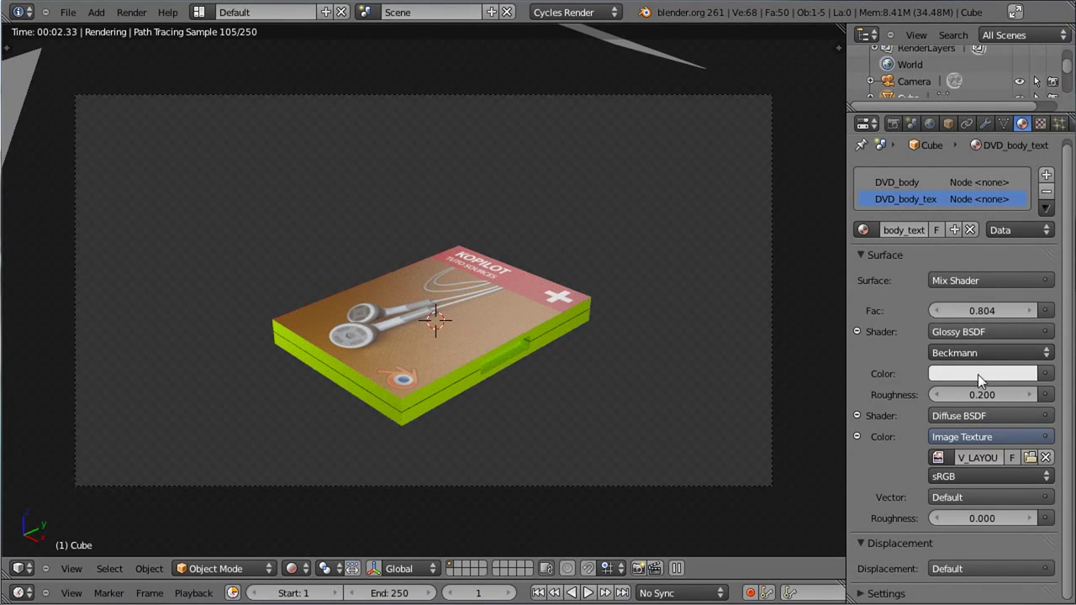
{"action": "left_click", "coordinate": [947, 400]}
{"action": "left_click", "coordinate": [946, 401]}
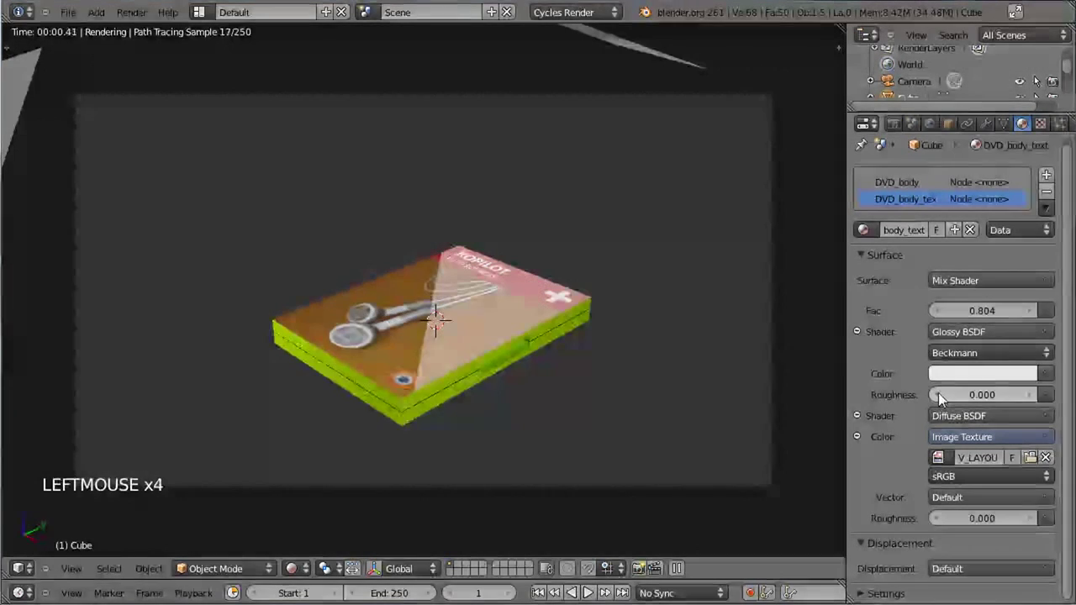
Set the DVD case's Mix Shader factor to 0.952 so the cover texture dominates.
{"action": "scroll", "scroll_direction": "down", "scroll_amount": 3}
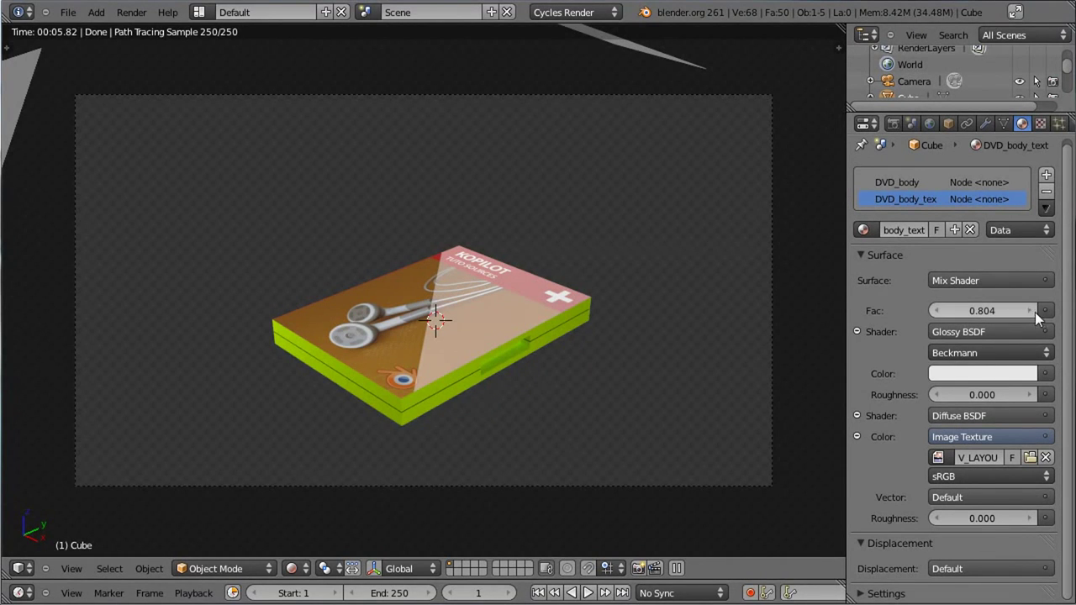
{"action": "double_click", "coordinate": [1034, 311]}
{"action": "left_click", "coordinate": [975, 316]}
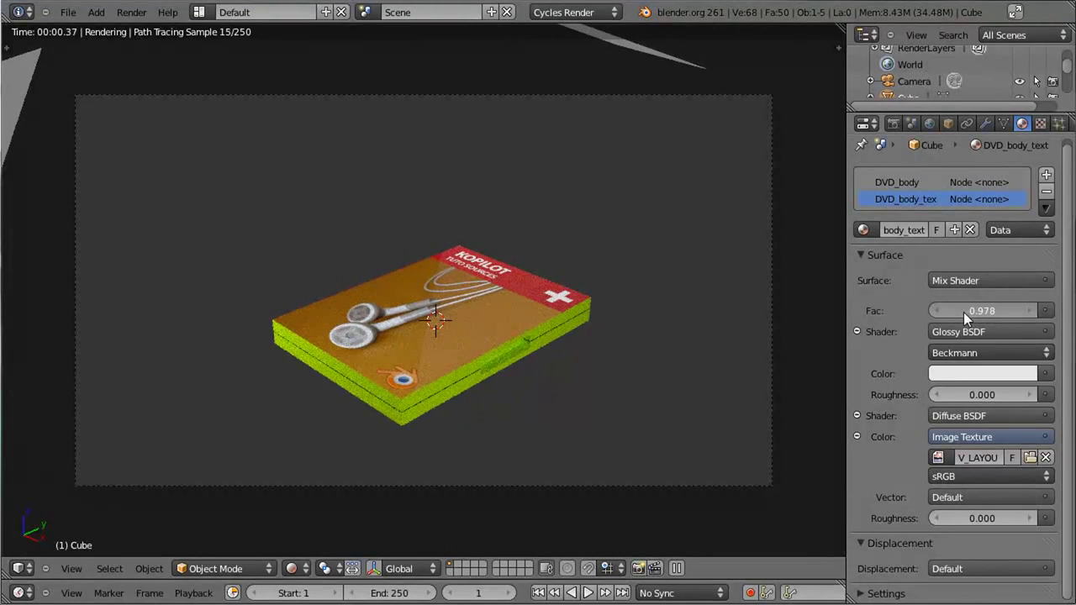
{"action": "left_click", "coordinate": [989, 314]}
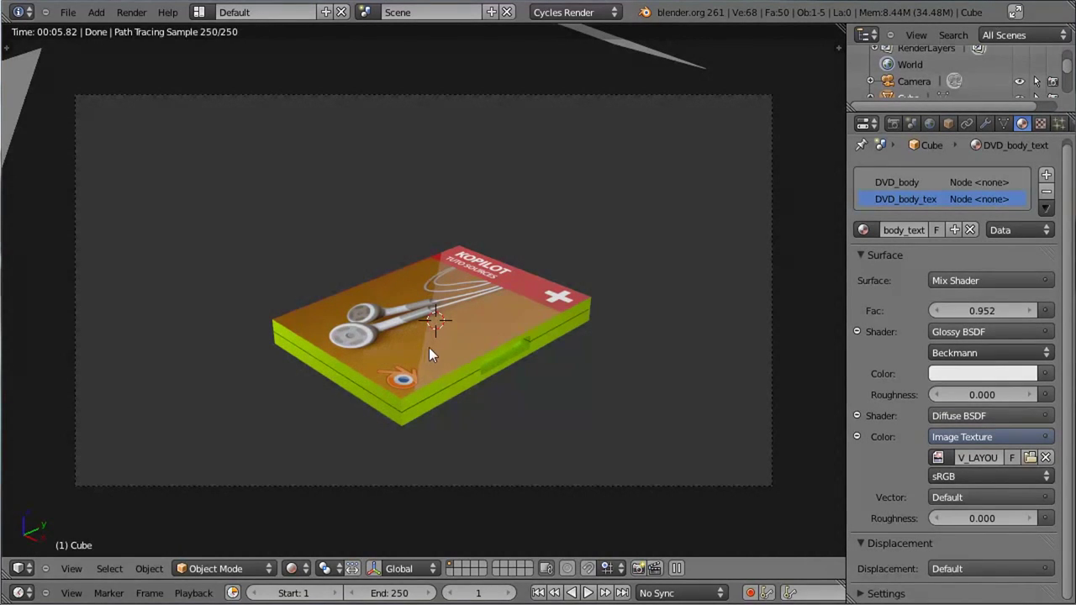
{"action": "left_click", "coordinate": [298, 569]}
Leave the rendered preview for textured shading and reselect the DVD case while orbiting around it.
{"action": "key", "text": "ctrl+s"}
{"action": "middle_click", "coordinate": [380, 397]}
{"action": "scroll", "scroll_direction": "down", "scroll_amount": 3}
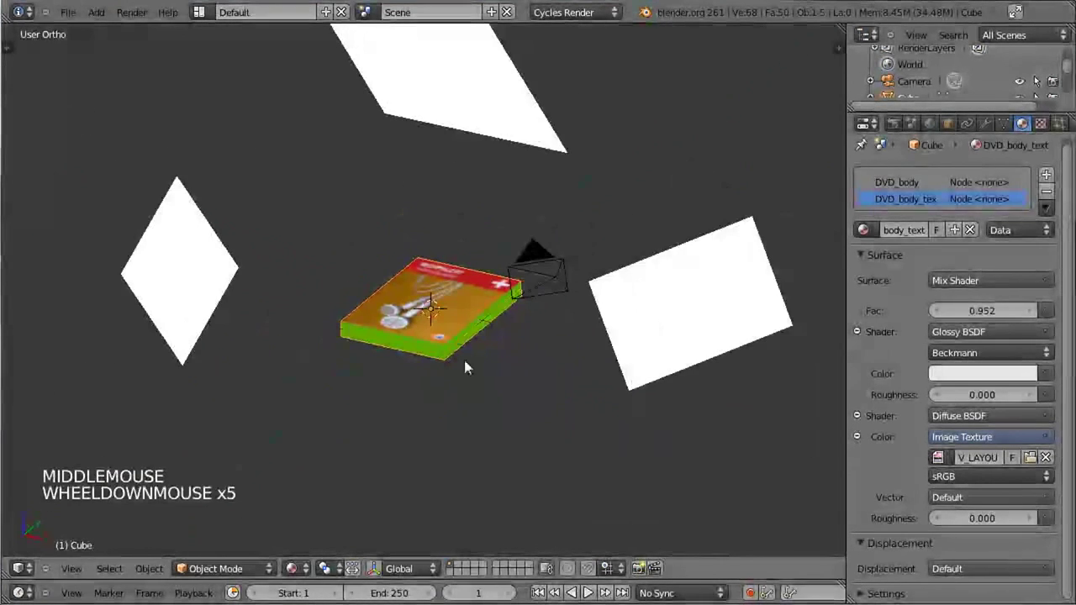
{"action": "middle_click", "coordinate": [459, 387]}
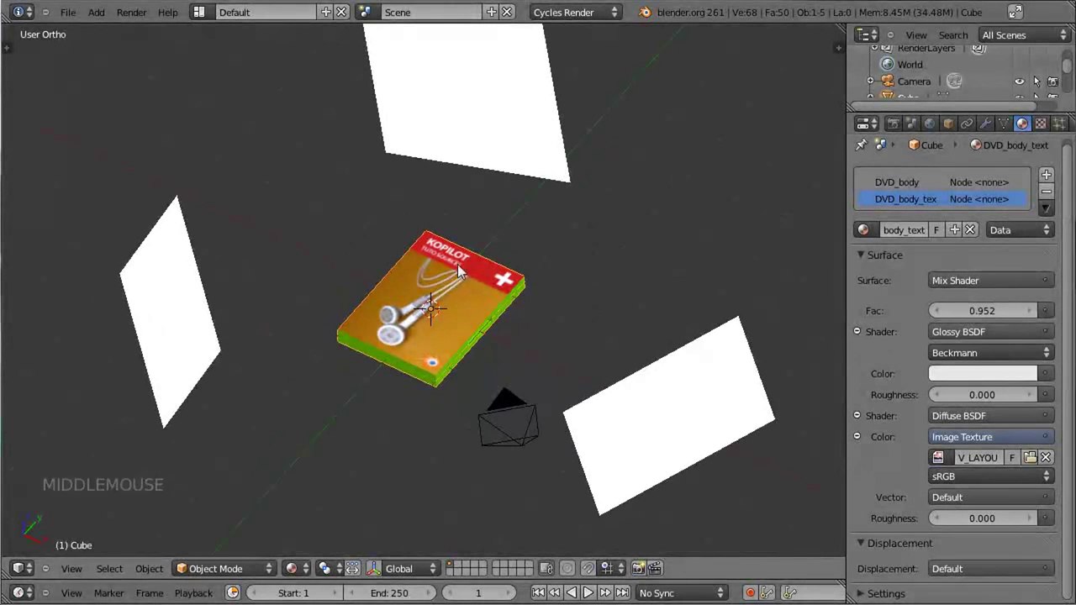
{"action": "middle_click", "coordinate": [439, 353]}
{"action": "scroll", "scroll_direction": "up", "scroll_amount": 3}
{"action": "right_click", "coordinate": [493, 45]}
Orbit to look down on the DVD case and bring up its modifier properties.
{"action": "middle_click", "coordinate": [489, 115]}
{"action": "scroll", "scroll_direction": "down", "scroll_amount": 3}
{"action": "right_click", "coordinate": [440, 349]}
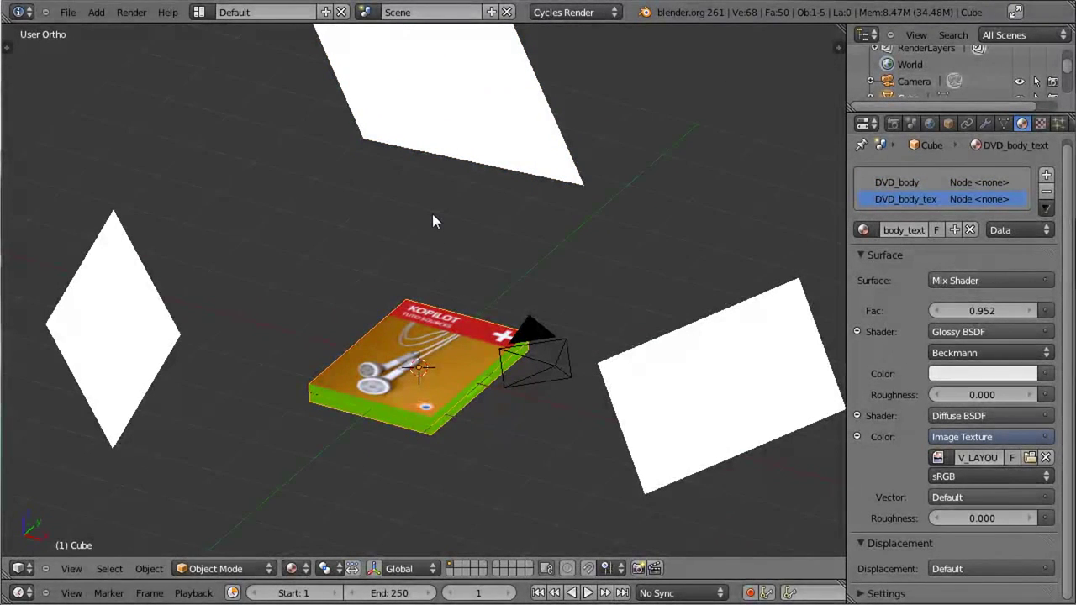
{"action": "middle_click", "coordinate": [437, 324]}
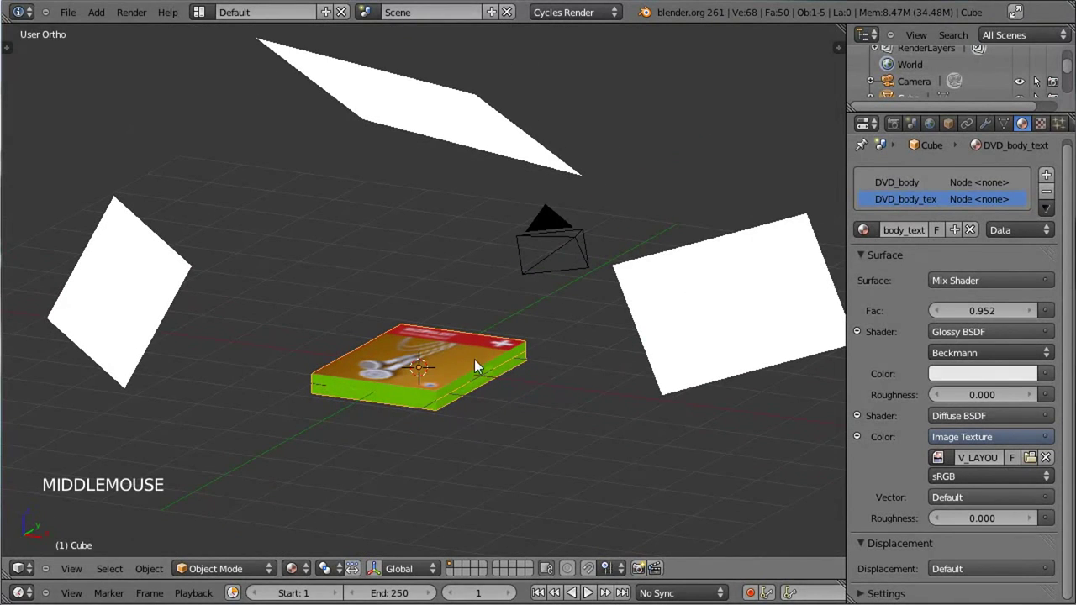
{"action": "middle_click", "coordinate": [500, 330]}
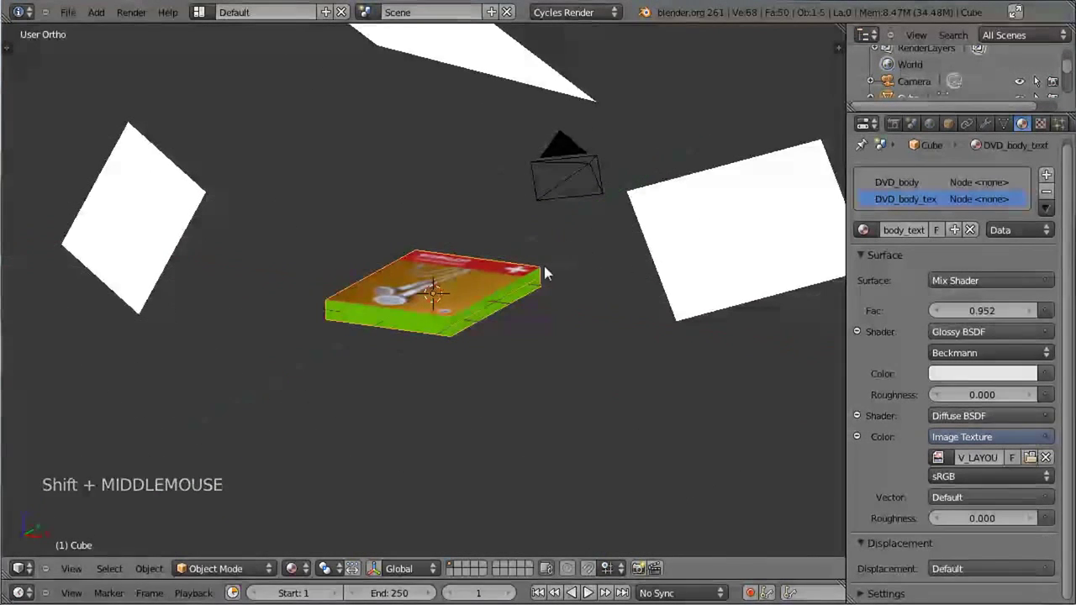
{"action": "middle_click", "coordinate": [445, 282]}
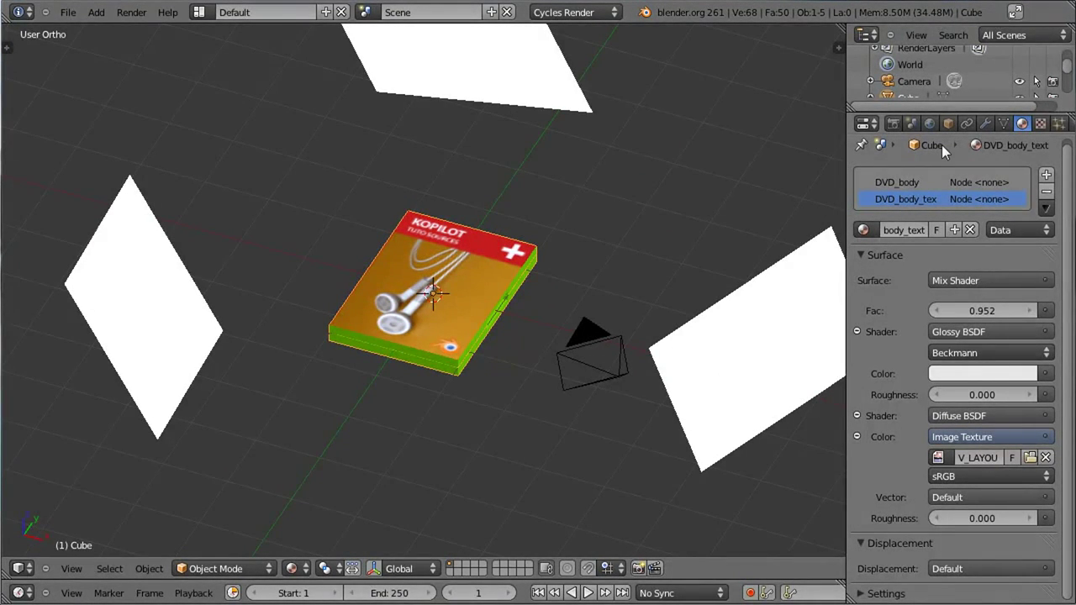
{"action": "left_click", "coordinate": [990, 131]}
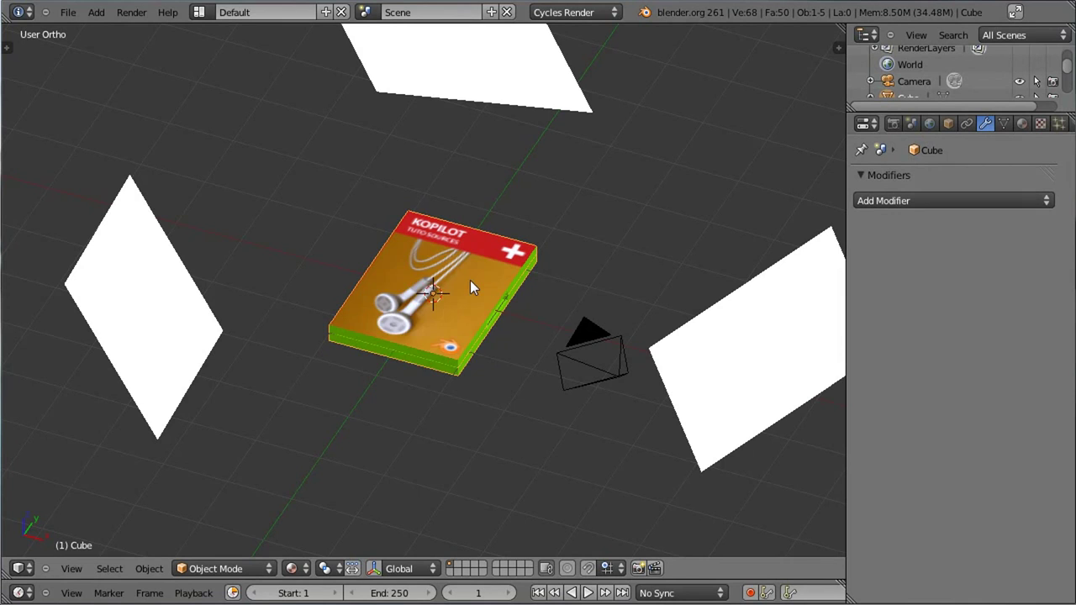
Add an Empty at the DVD case's centre named DVD_rotation, then reselect the DVD case.
{"action": "key", "text": "shift+a"}
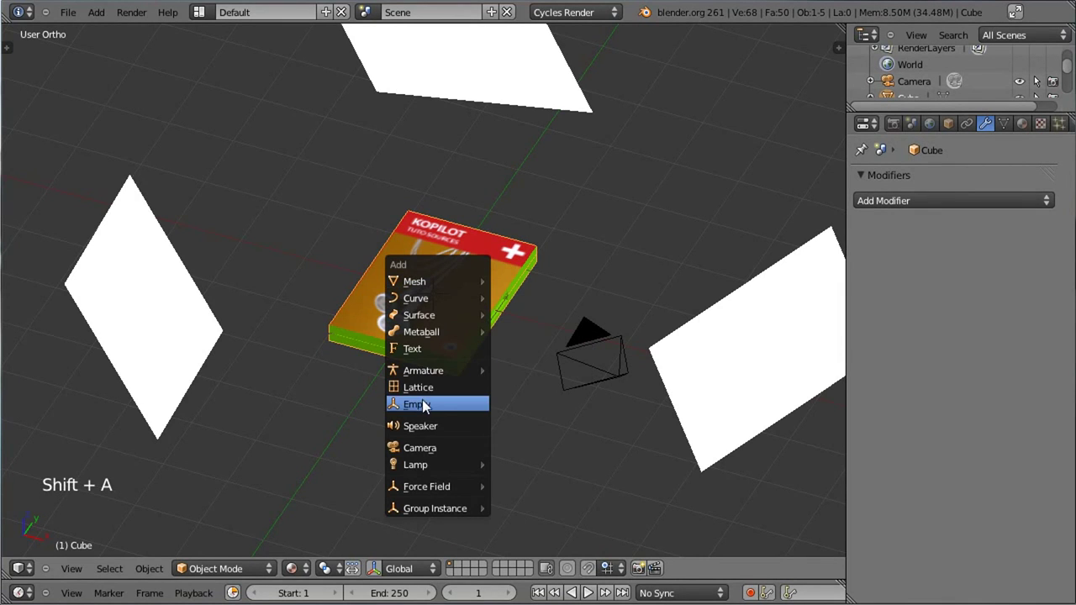
{"action": "middle_click", "coordinate": [418, 383]}
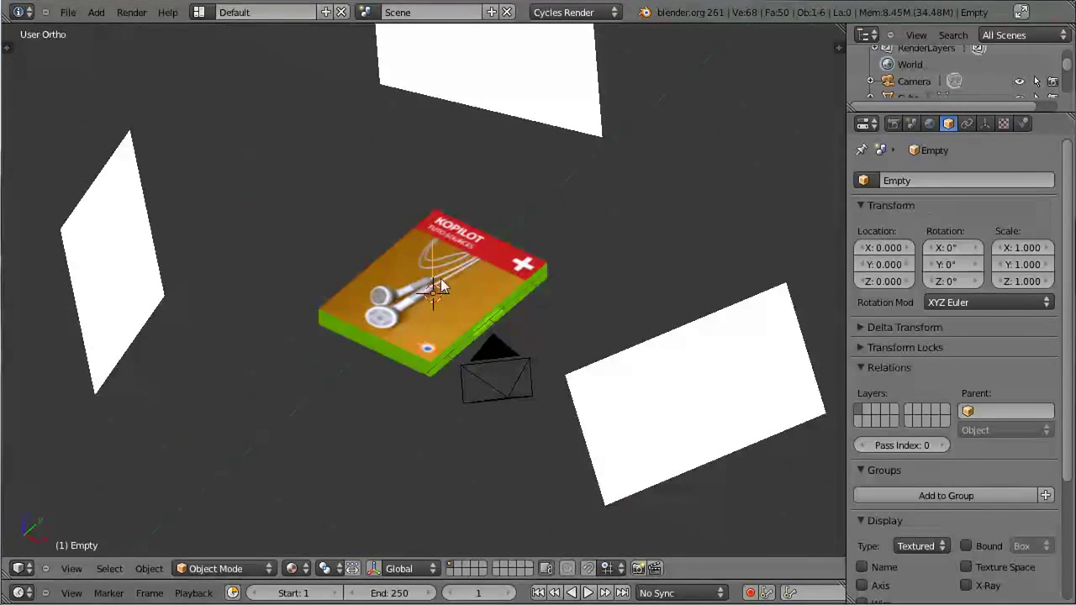
{"action": "middle_click", "coordinate": [419, 336]}
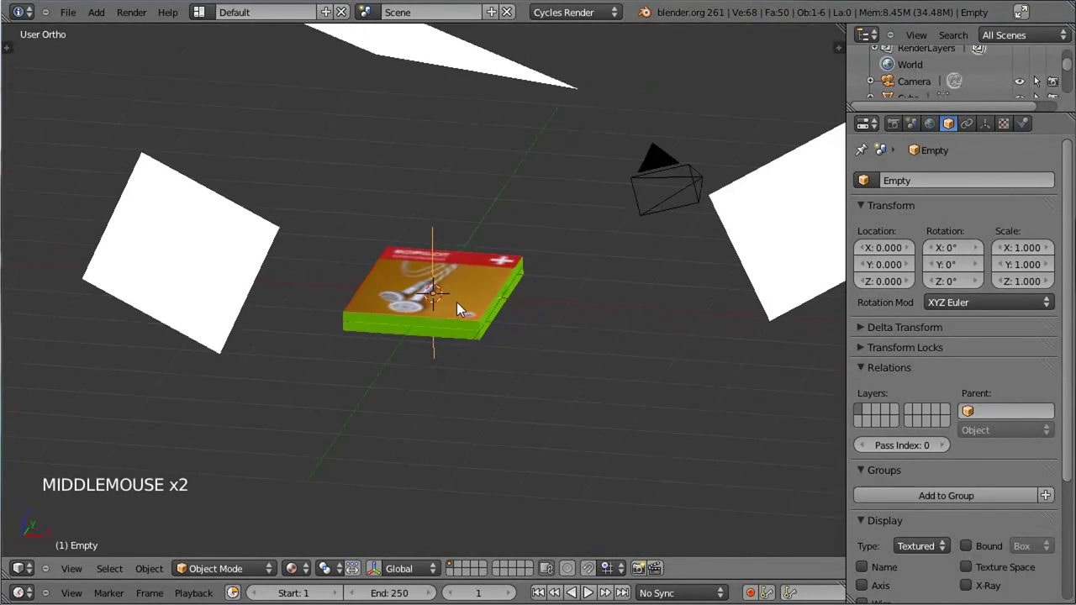
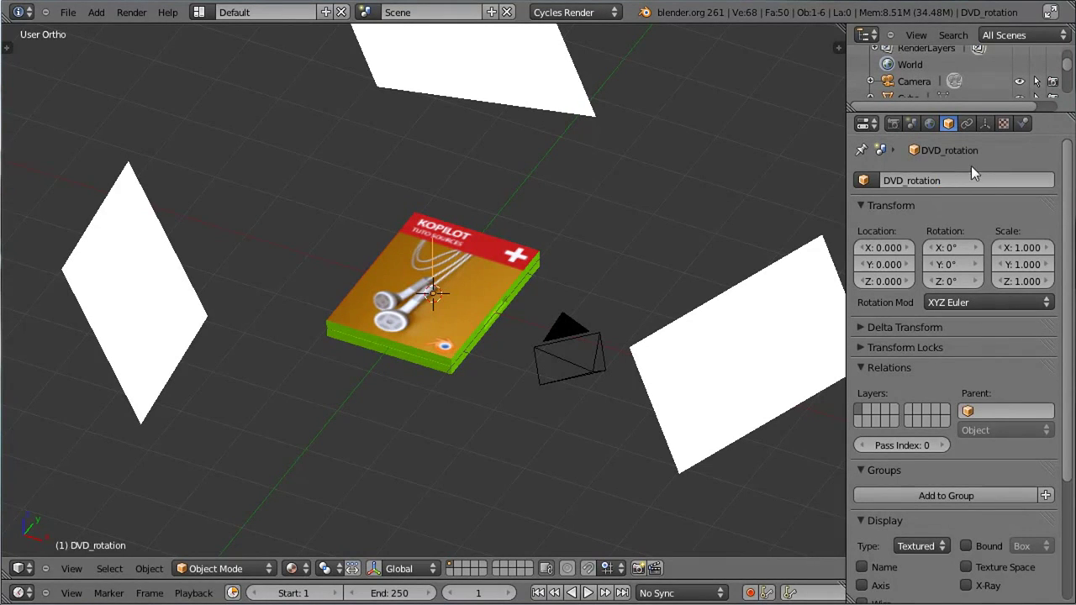
{"action": "right_click", "coordinate": [454, 339]}
{"action": "right_click", "coordinate": [496, 283]}
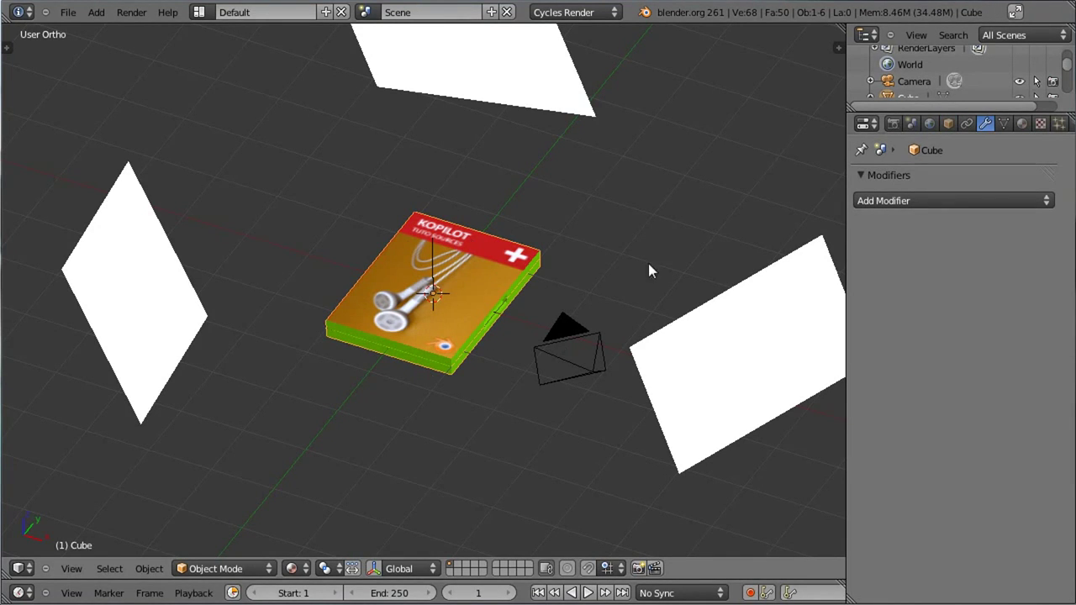
Add an Array modifier to the DVD case and stack the copy vertically instead of sideways.
{"action": "left_click", "coordinate": [885, 201]}
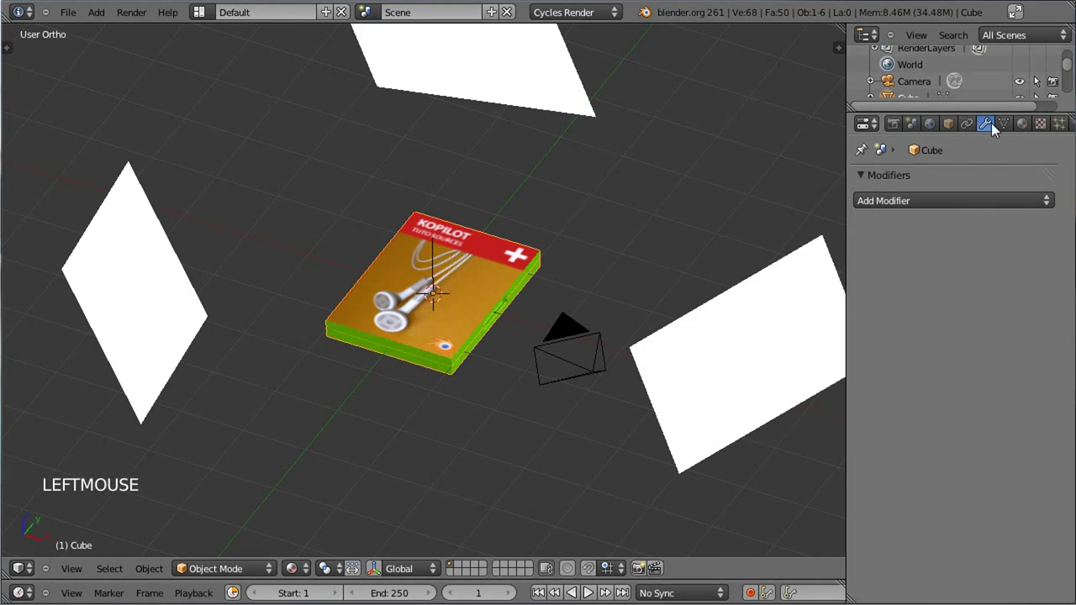
{"action": "left_click", "coordinate": [951, 209]}
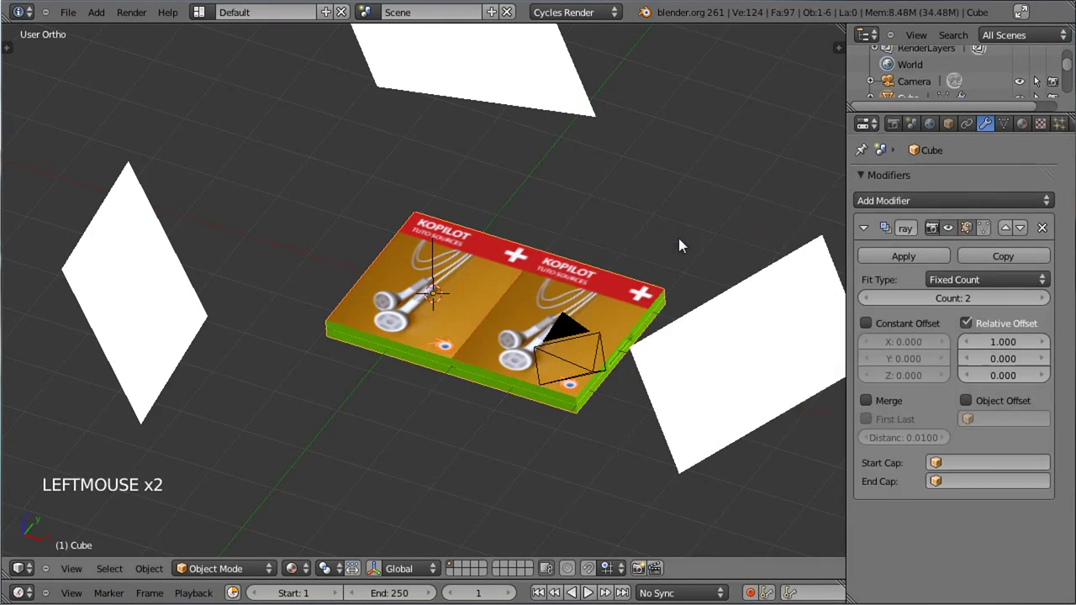
{"action": "middle_click", "coordinate": [450, 329]}
{"action": "scroll", "scroll_direction": "up", "scroll_amount": 3}
{"action": "middle_click", "coordinate": [635, 311]}
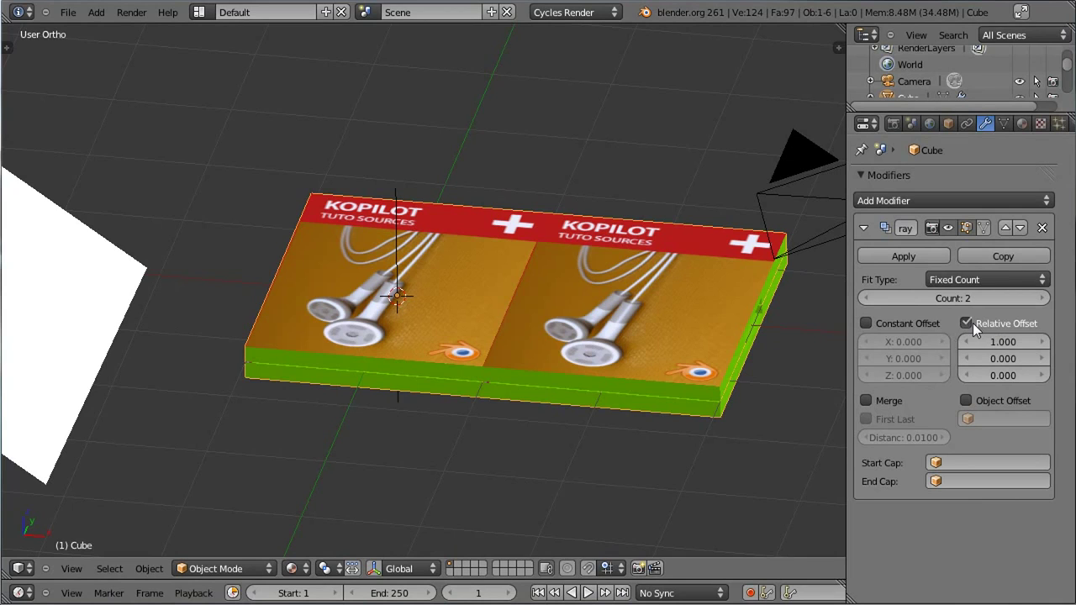
{"action": "left_click", "coordinate": [1005, 349]}
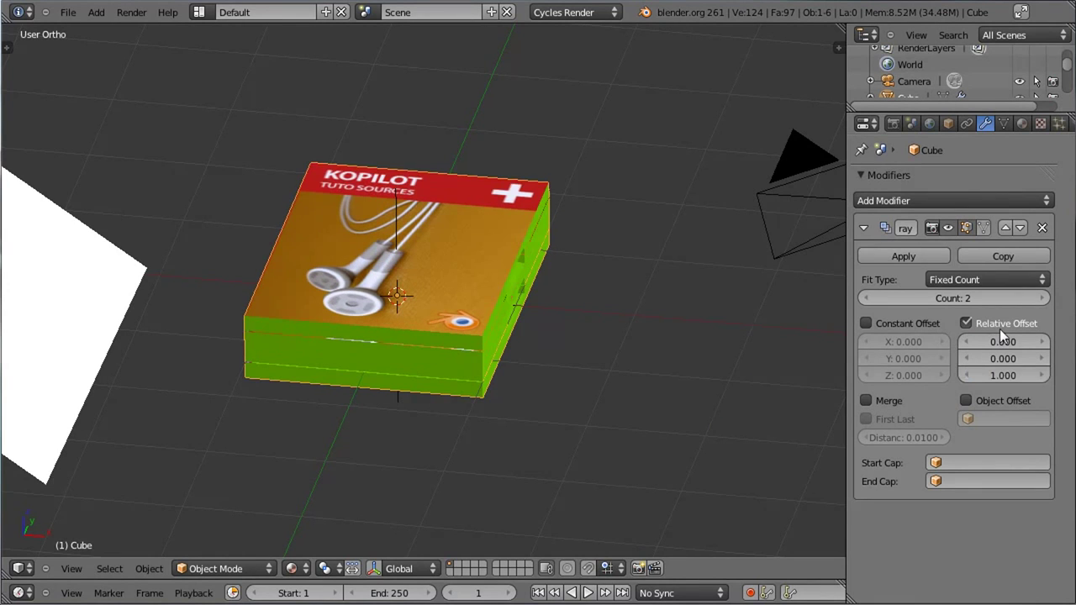
Set the Array relative offset to X 0, Z 1.000 and inspect the two stacked cases.
{"action": "key", "text": "KP_1"}
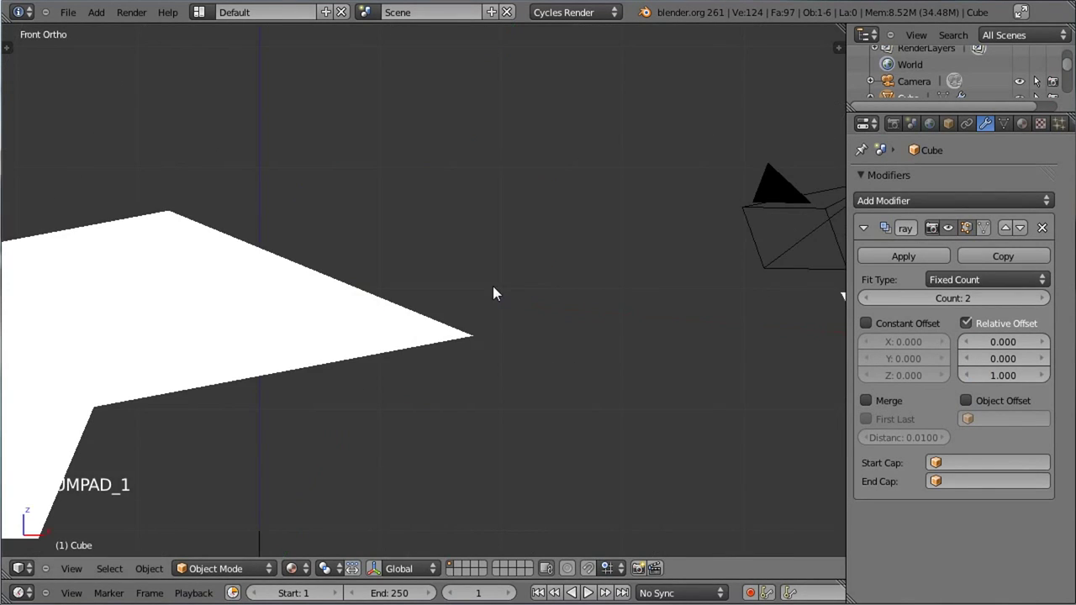
{"action": "scroll", "scroll_direction": "down", "scroll_amount": 3}
{"action": "middle_click", "coordinate": [466, 414]}
{"action": "scroll", "scroll_direction": "up", "scroll_amount": 3}
{"action": "middle_click", "coordinate": [466, 265]}
{"action": "scroll", "scroll_direction": "up", "scroll_amount": 3}
{"action": "left_click", "coordinate": [1050, 383]}
{"action": "left_click", "coordinate": [1006, 384]}
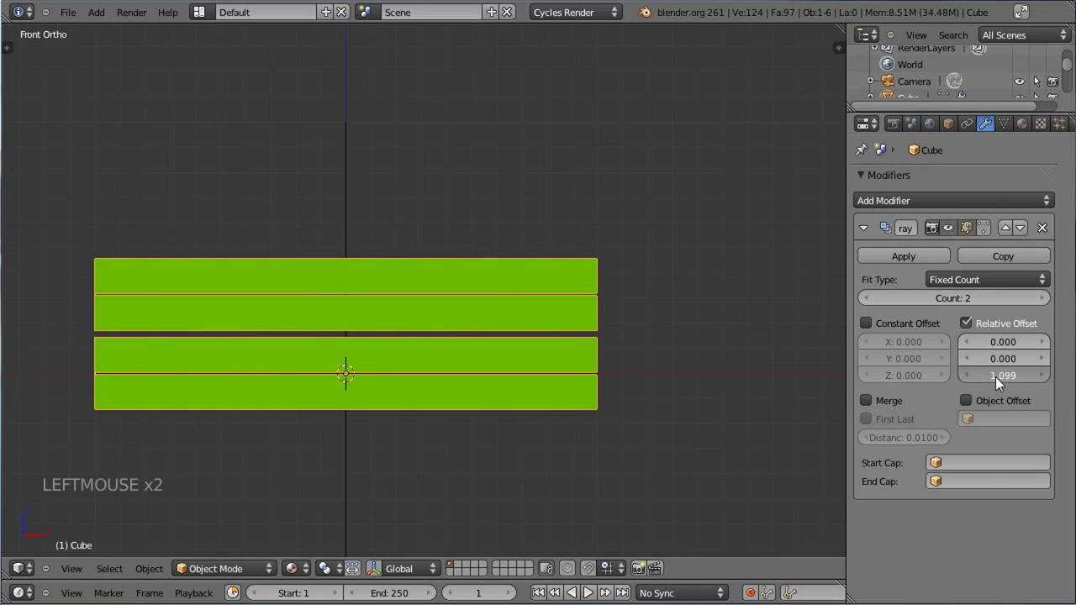
{"action": "left_click", "coordinate": [1003, 387]}
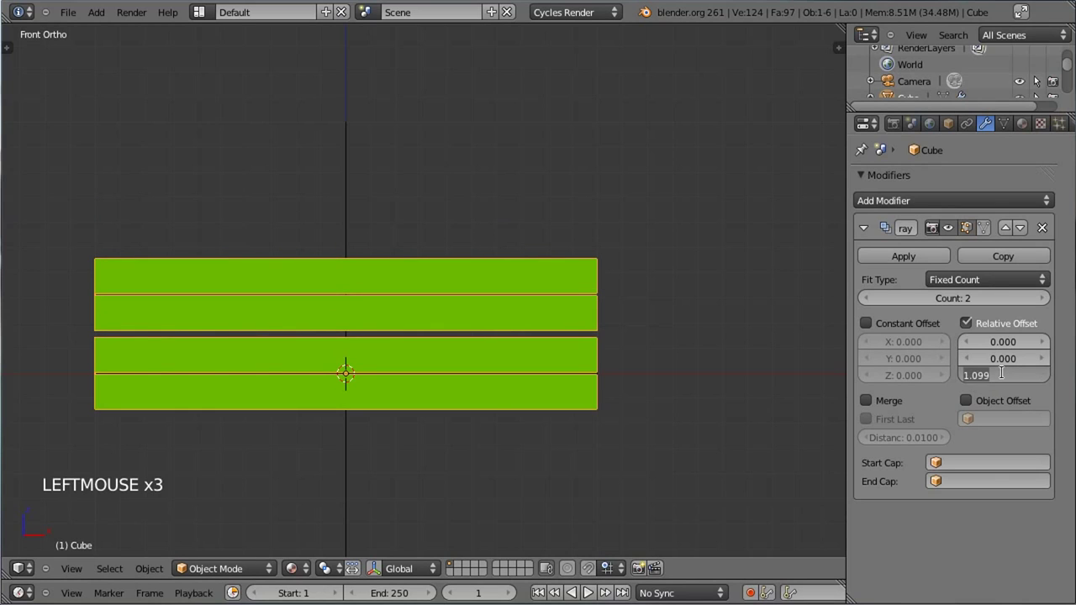
{"action": "middle_click", "coordinate": [654, 231]}
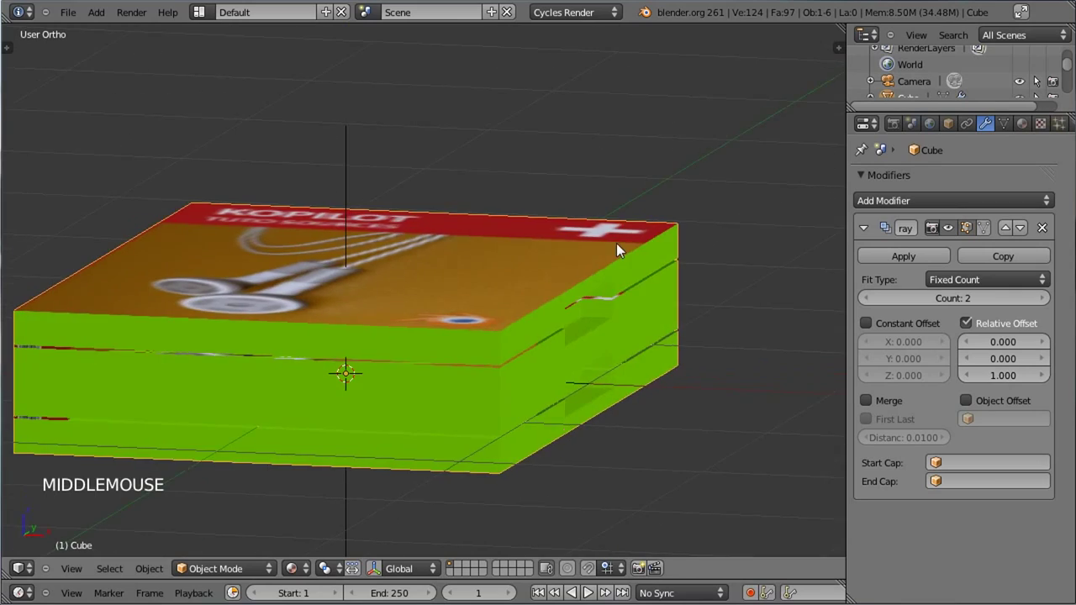
{"action": "middle_click", "coordinate": [338, 182]}
{"action": "scroll", "scroll_direction": "down", "scroll_amount": 3}
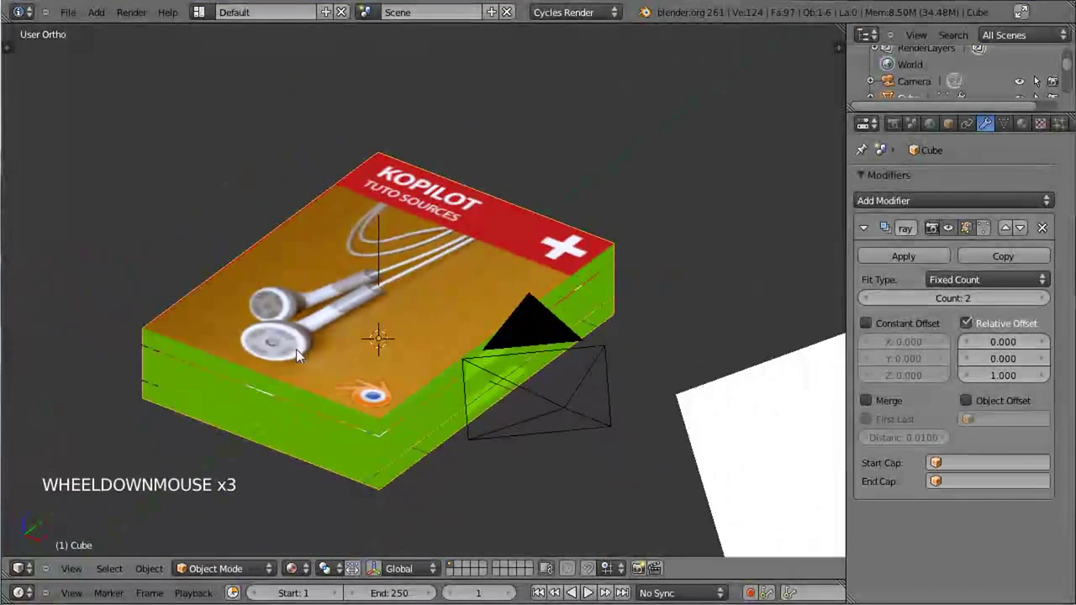
{"action": "middle_click", "coordinate": [262, 324]}
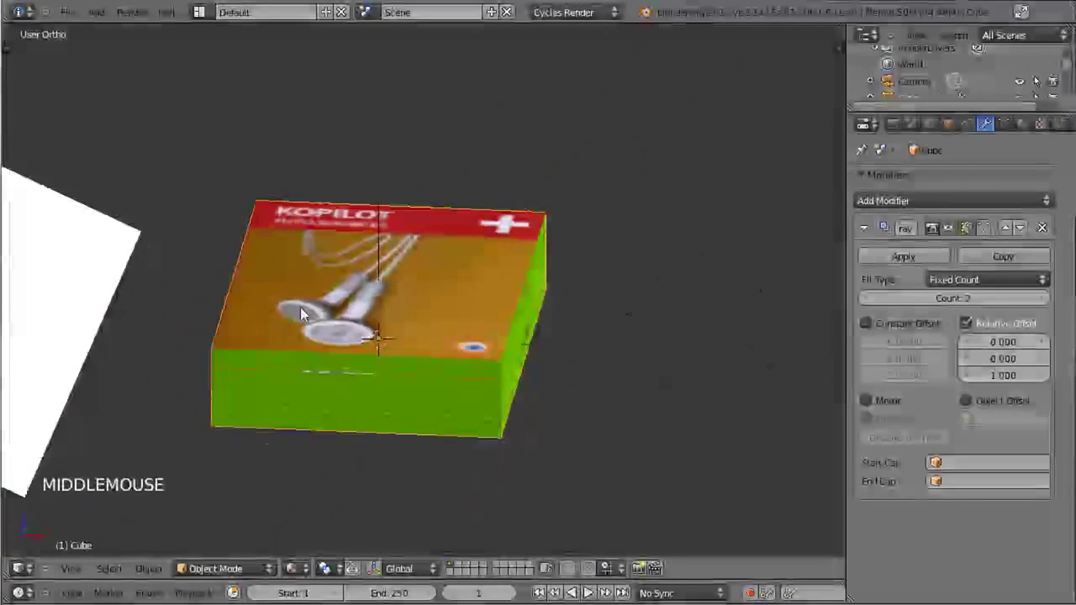
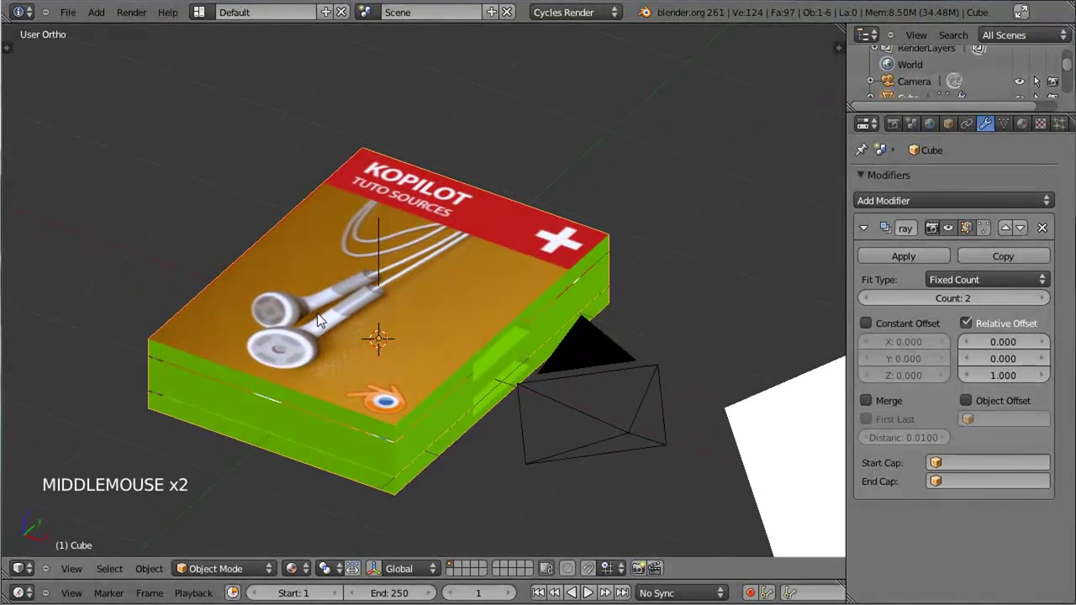
Use DVD_rotation as the Array's object offset and reselect the DVD case.
{"action": "left_click", "coordinate": [974, 409]}
{"action": "left_click", "coordinate": [1000, 421]}
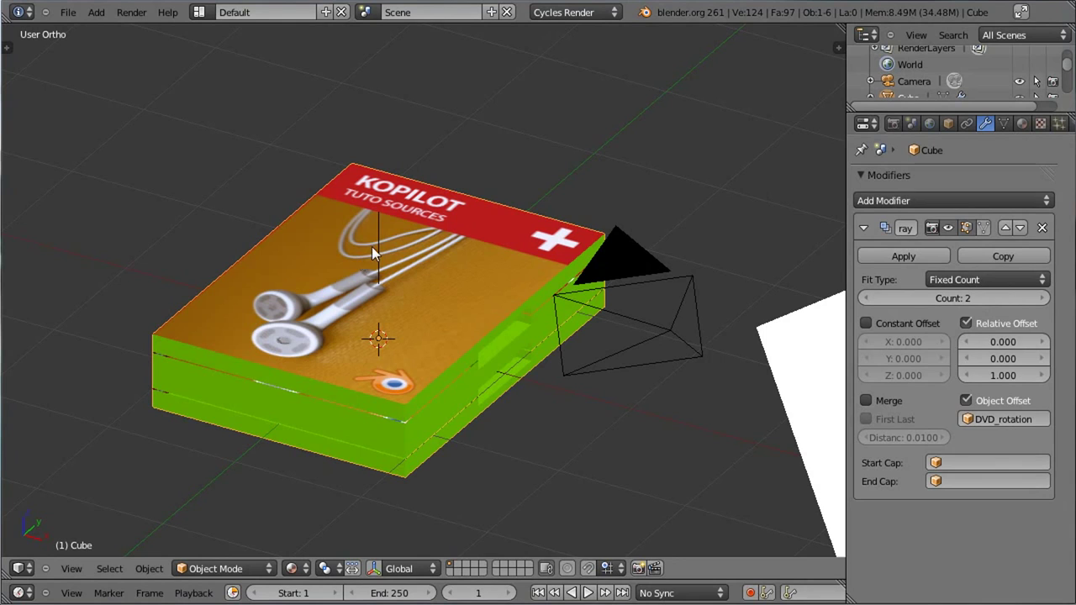
{"action": "right_click", "coordinate": [385, 247]}
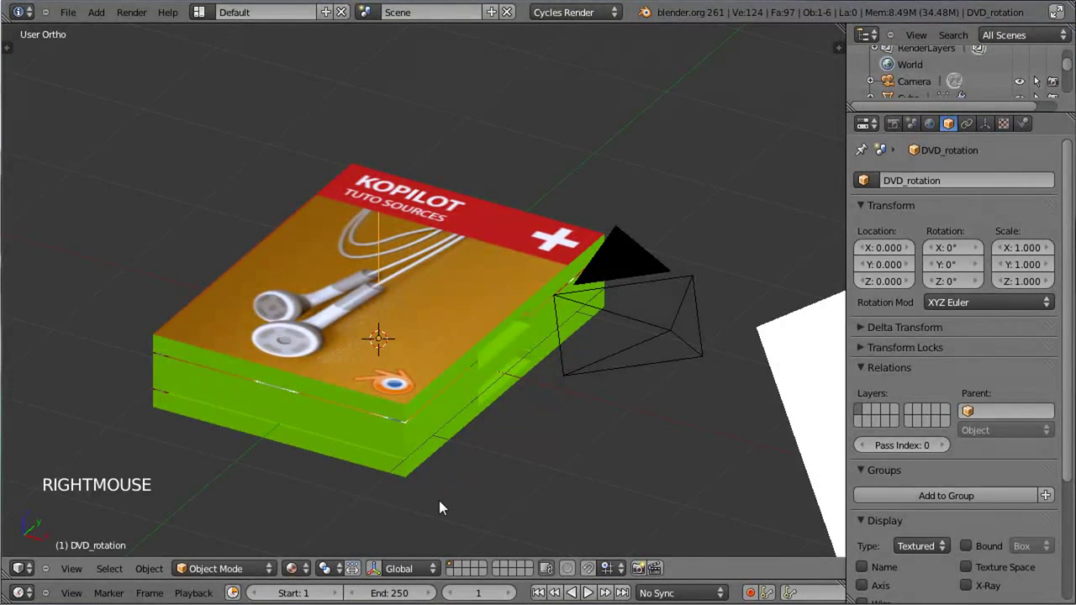
{"action": "key", "text": "r"}
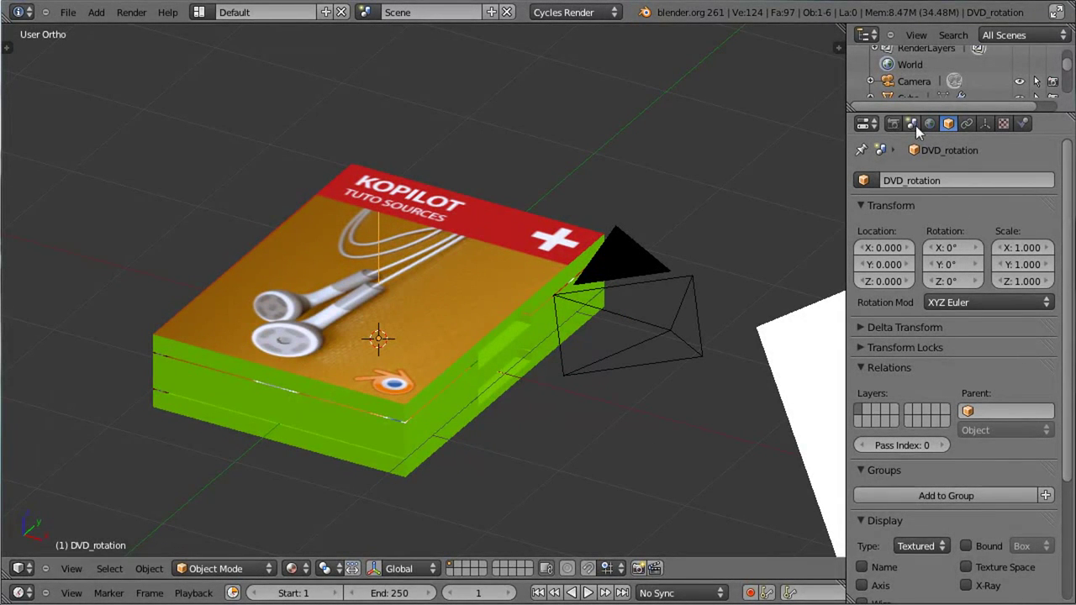
{"action": "right_click", "coordinate": [480, 398]}
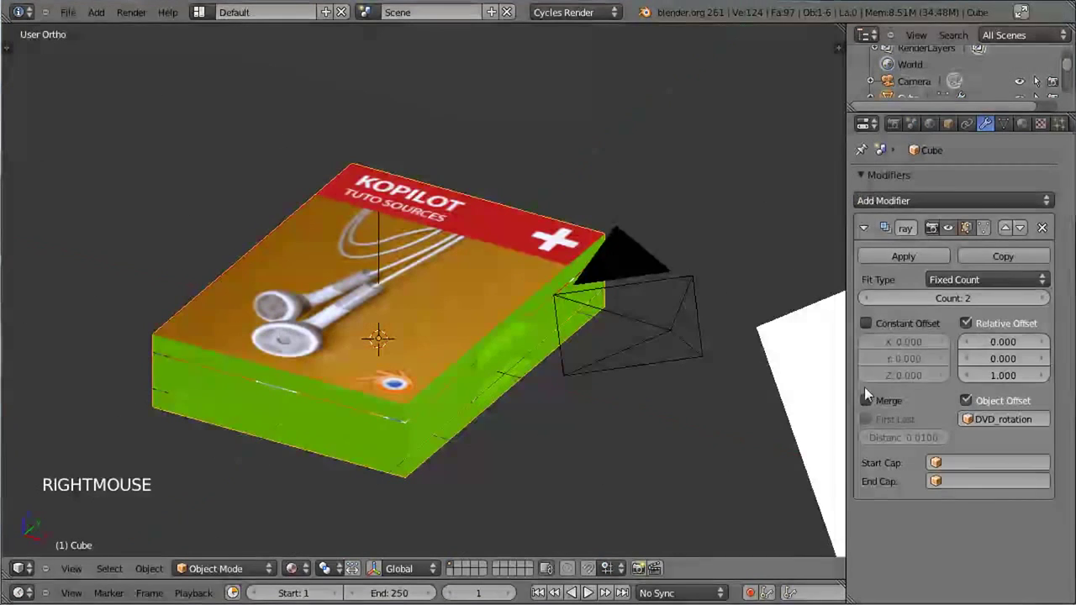
Raise the Array count to 6, lower it to 5, and select the DVD_rotation empty.
{"action": "left_click", "coordinate": [1043, 300]}
{"action": "double_click", "coordinate": [1044, 300]}
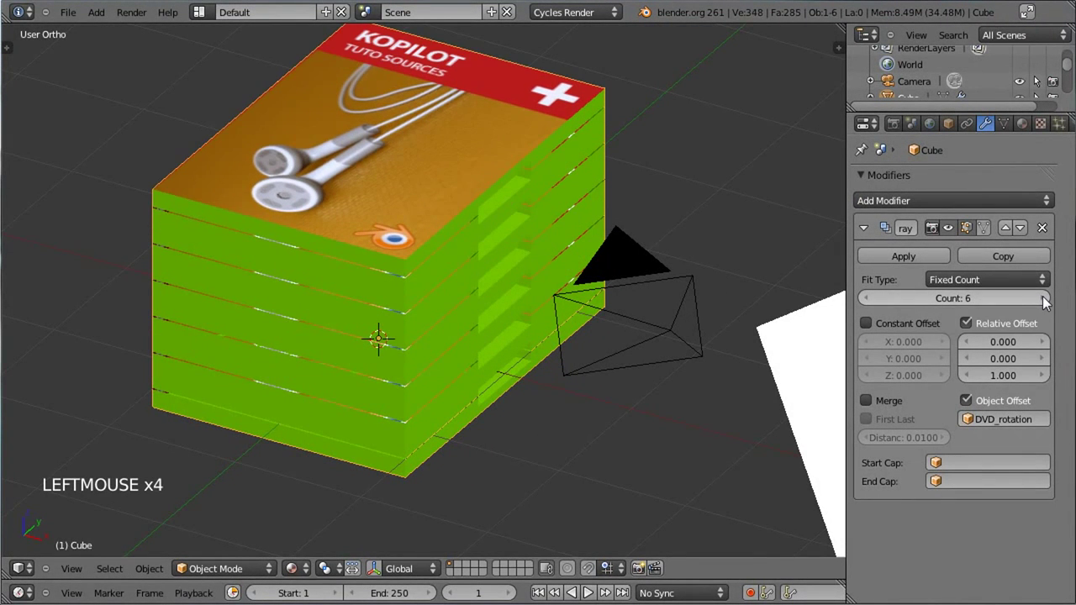
{"action": "left_click", "coordinate": [868, 301]}
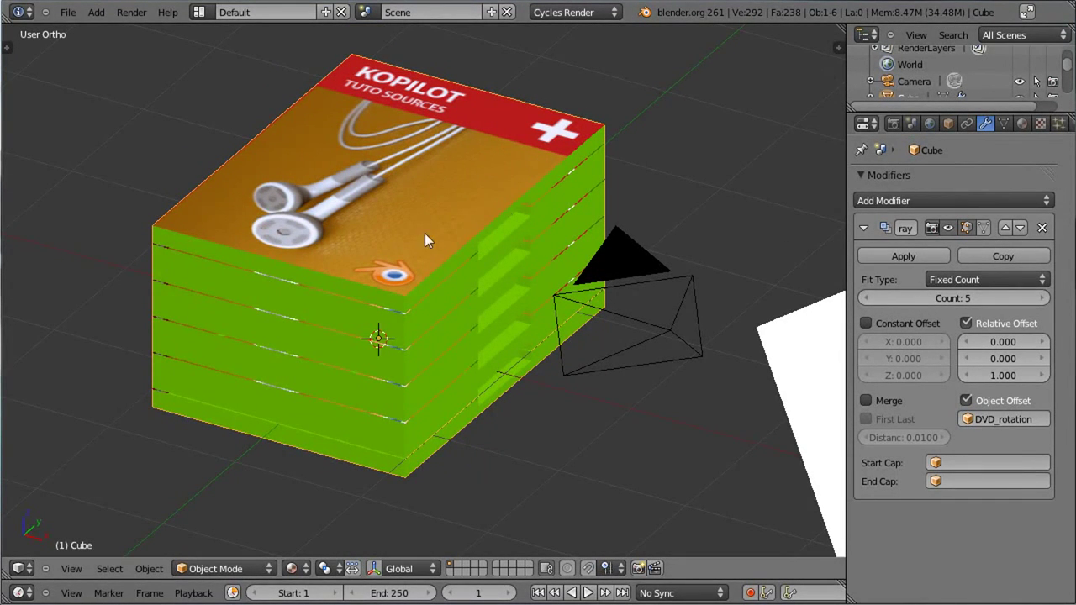
{"action": "scroll", "scroll_direction": "down", "scroll_amount": 3}
{"action": "scroll", "scroll_direction": "up", "scroll_amount": 3}
{"action": "scroll", "scroll_direction": "down", "scroll_amount": 3}
{"action": "scroll", "scroll_direction": "up", "scroll_amount": 3}
{"action": "left_click", "coordinate": [922, 91]}
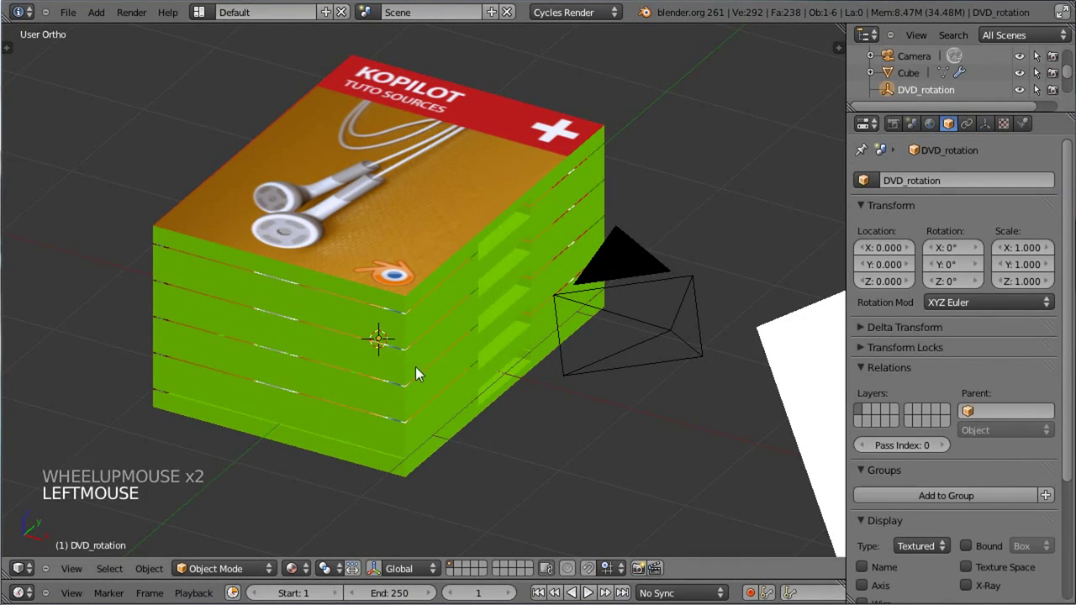
Rotate DVD_rotation about Z to roughly 82° so the stack fans out, then view through the camera.
{"action": "key", "text": "r"}
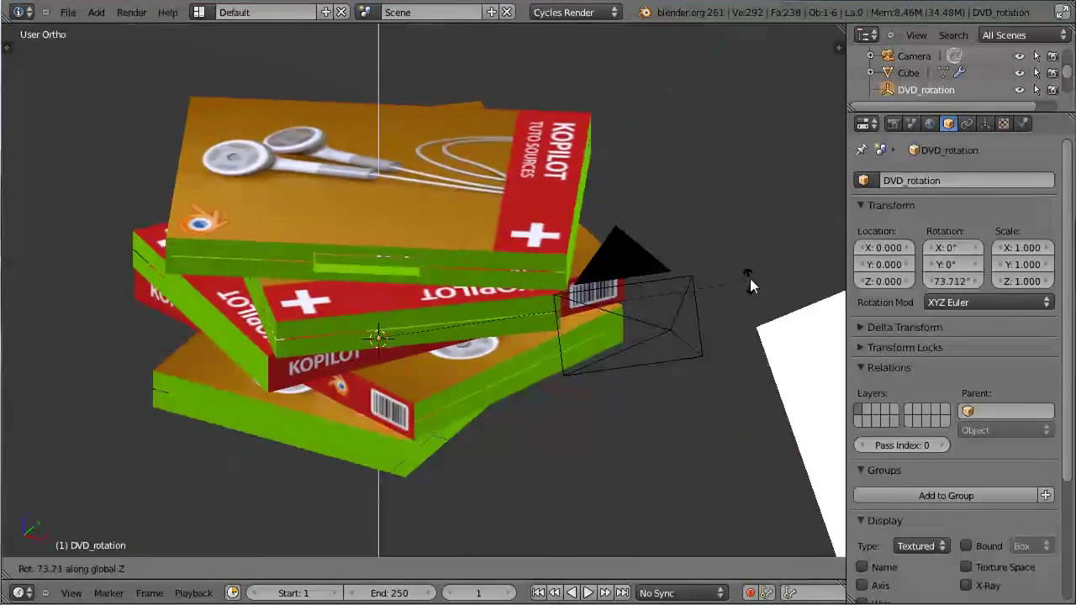
{"action": "left_click", "coordinate": [746, 238]}
{"action": "key", "text": "KP_0"}
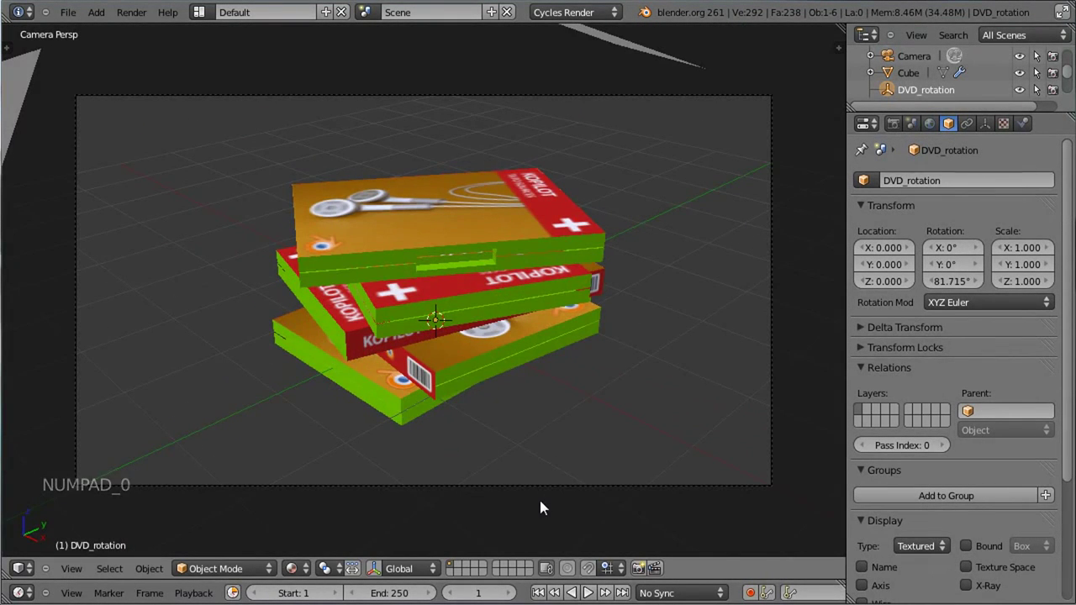
Select the camera, move it to reframe the stack, and undo an accidental roll.
{"action": "right_click", "coordinate": [561, 492]}
{"action": "key", "text": "g"}
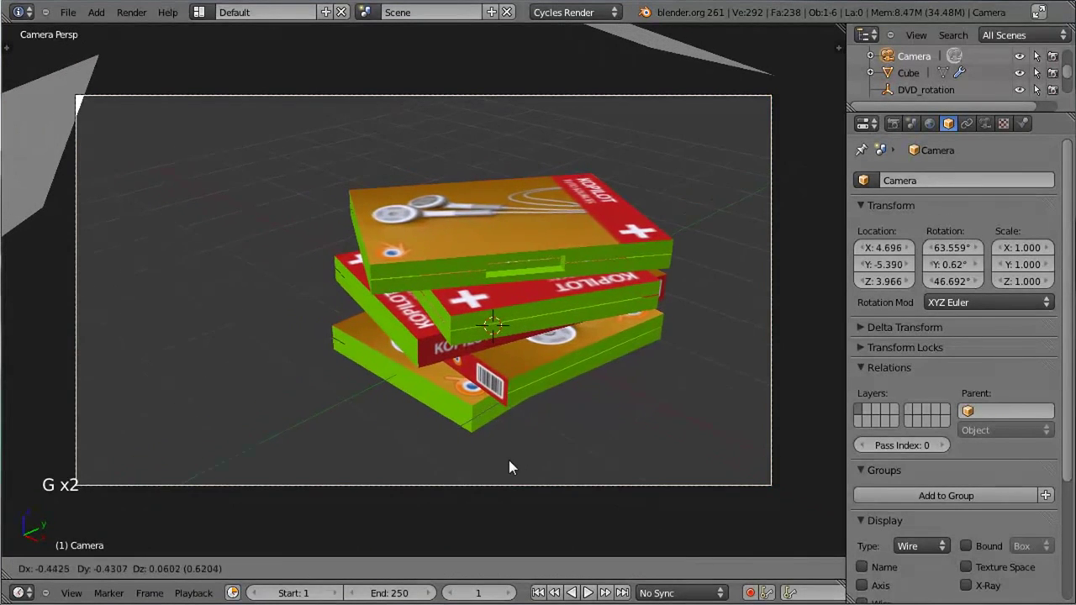
{"action": "left_click", "coordinate": [536, 473]}
{"action": "key", "text": "r"}
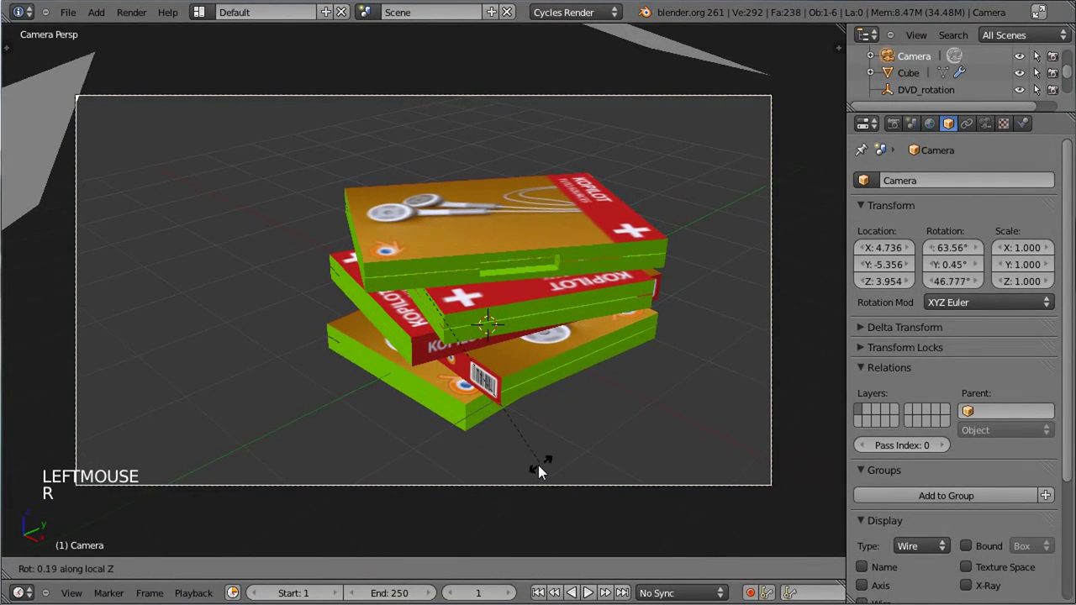
{"action": "key", "text": "r"}
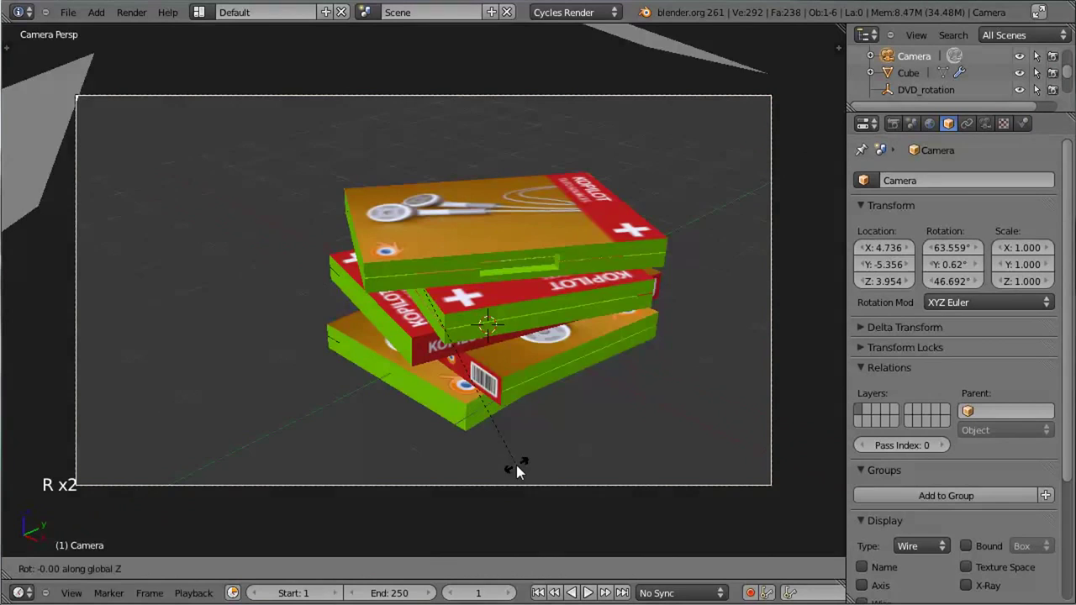
{"action": "left_click", "coordinate": [485, 471]}
{"action": "key", "text": "g"}
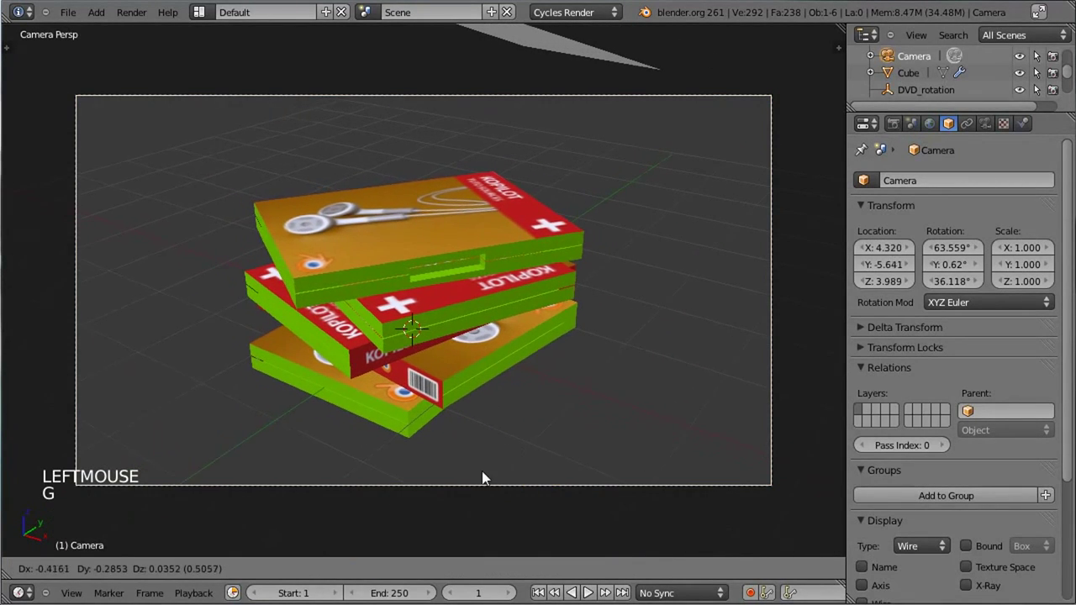
{"action": "left_click", "coordinate": [474, 477]}
Tilt the camera down to about 54.6° and raise it along its own axis to frame the whole stack.
{"action": "key", "text": "r"}
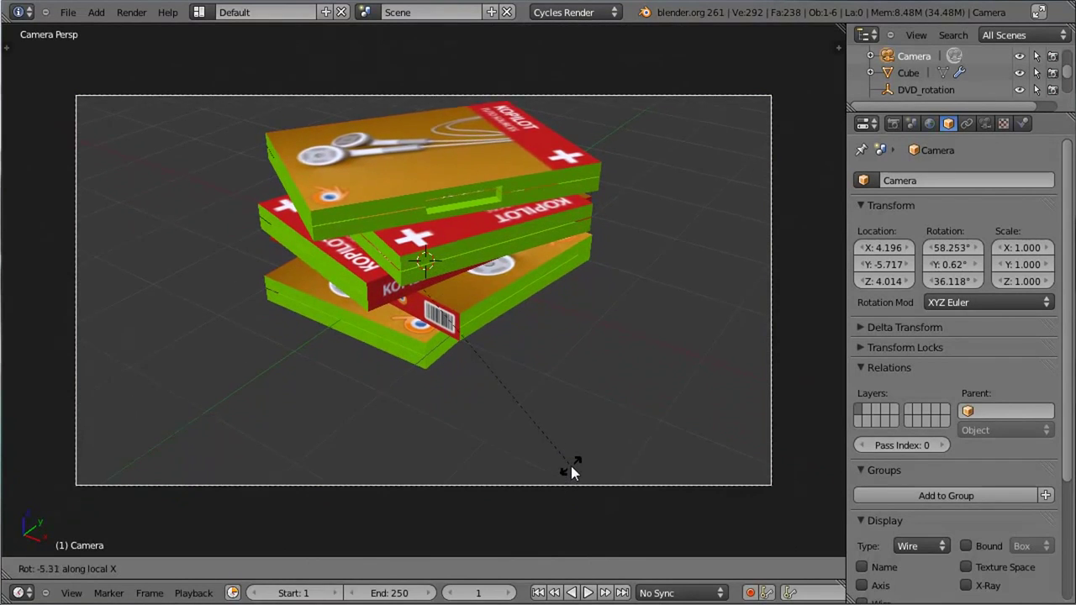
{"action": "left_click", "coordinate": [568, 467]}
{"action": "key", "text": "g"}
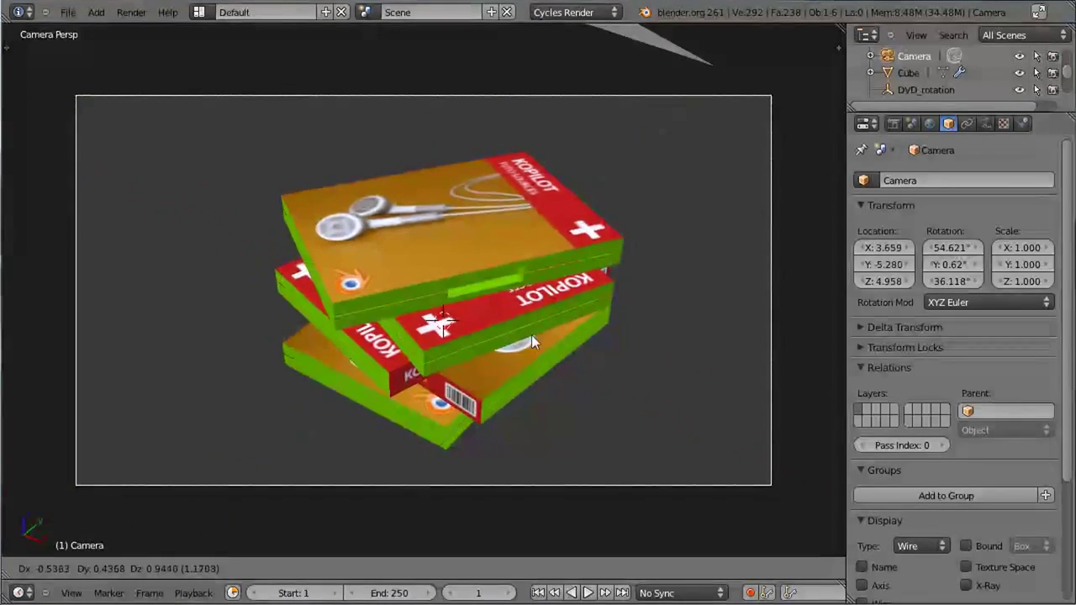
{"action": "key", "text": "g"}
{"action": "left_click", "coordinate": [584, 374]}
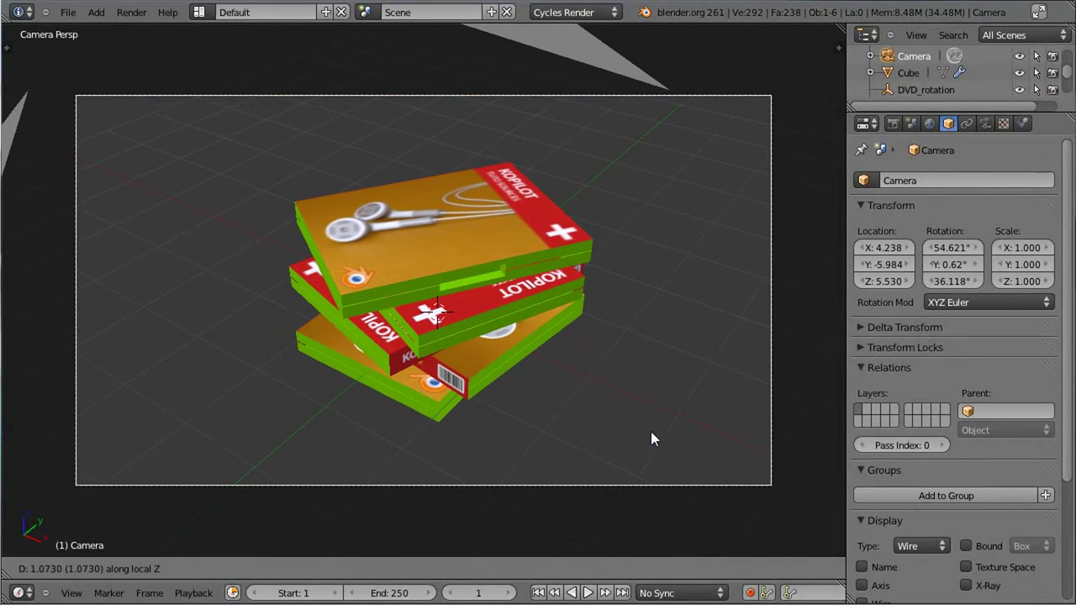
Select the DVD case and raise its Array count to 6 copies.
{"action": "left_click", "coordinate": [659, 440]}
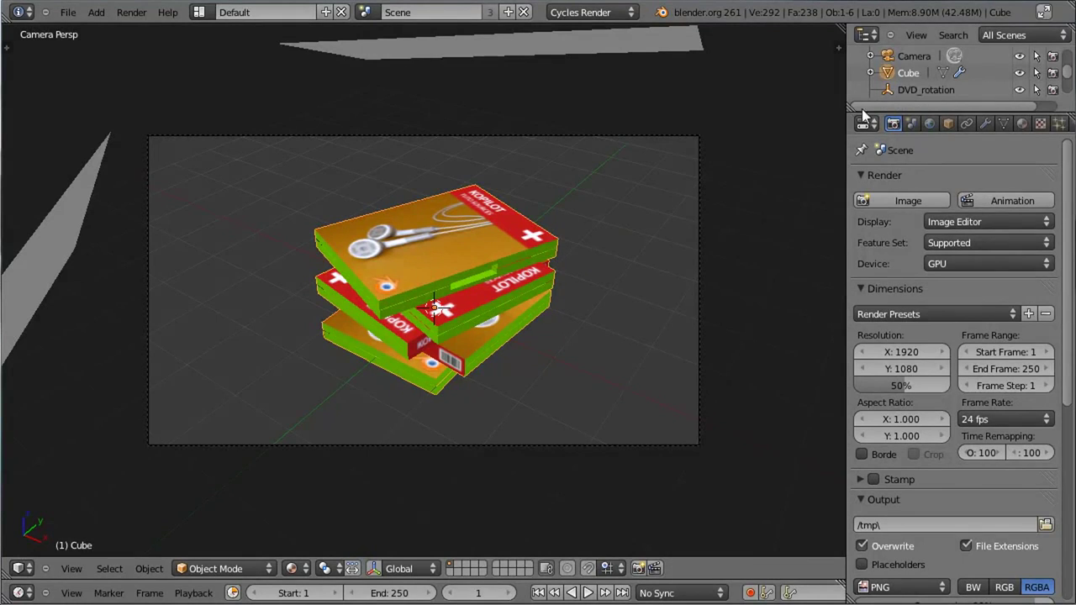
{"action": "left_click", "coordinate": [448, 311]}
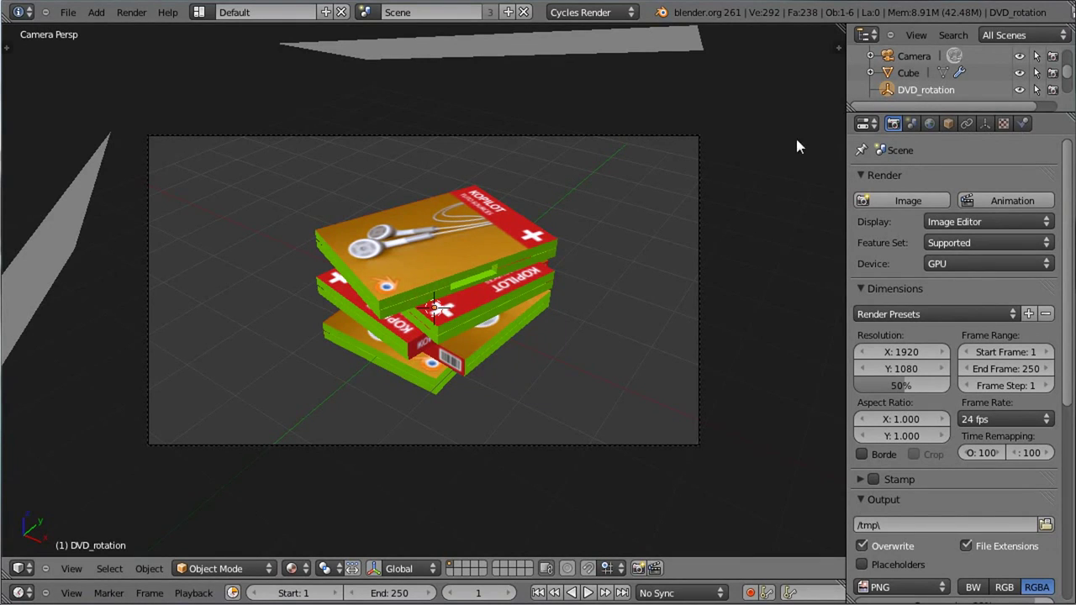
{"action": "right_click", "coordinate": [458, 250]}
{"action": "left_click", "coordinate": [448, 310]}
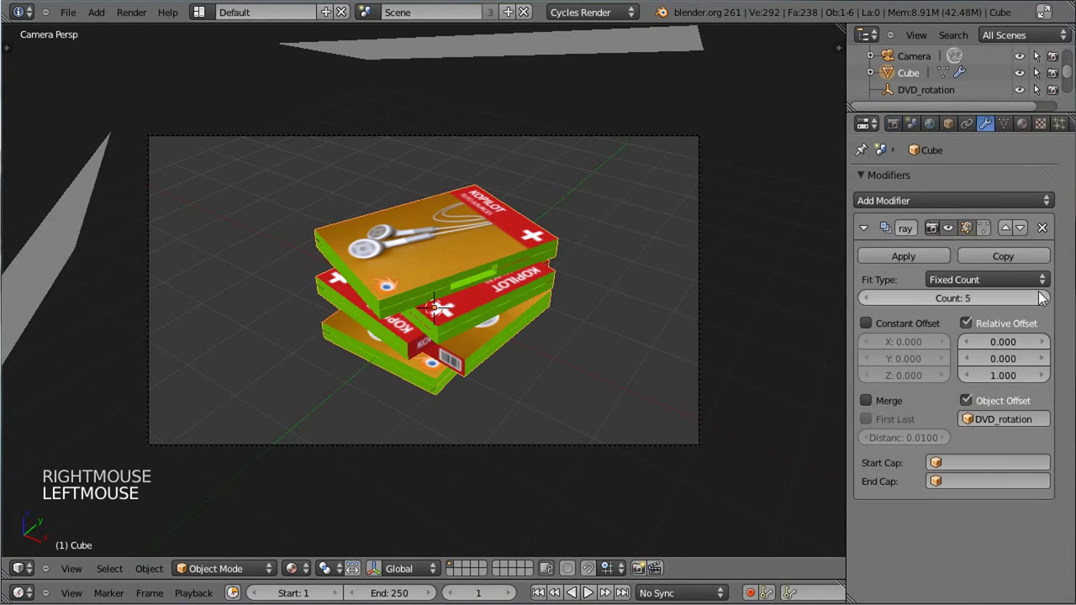
{"action": "left_click", "coordinate": [448, 310]}
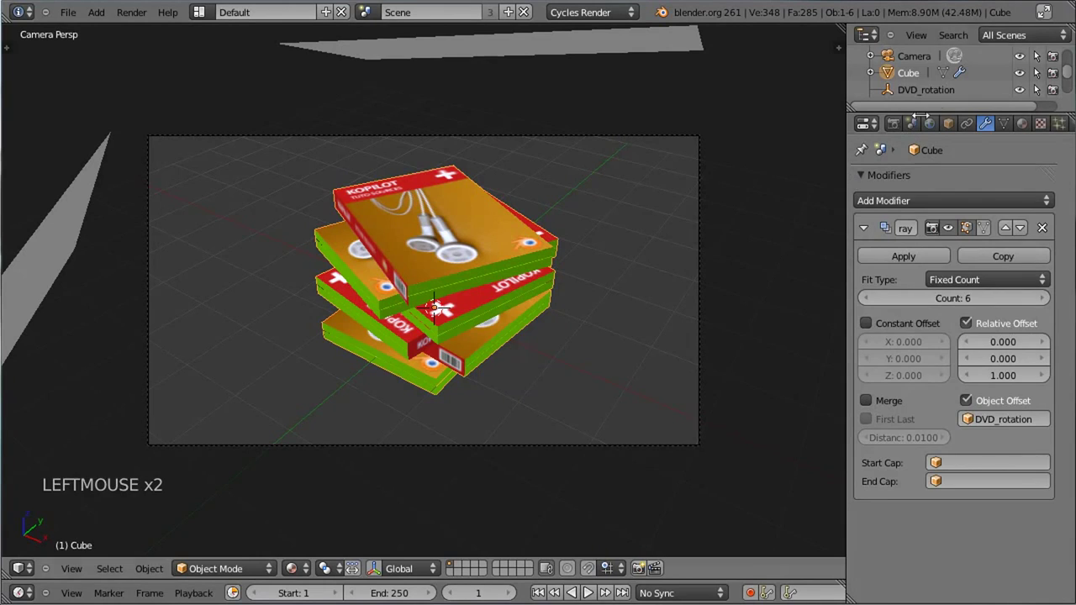
Rotate DVD_rotation on Z down to about 70°, loosening the twist between cases.
{"action": "left_click", "coordinate": [448, 310]}
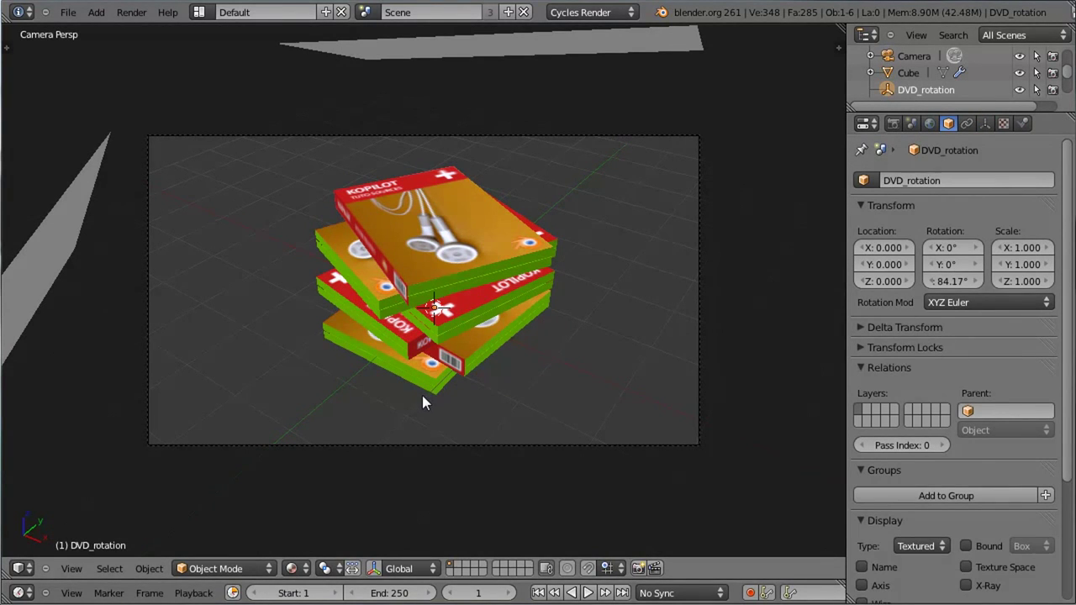
{"action": "key", "text": "r"}
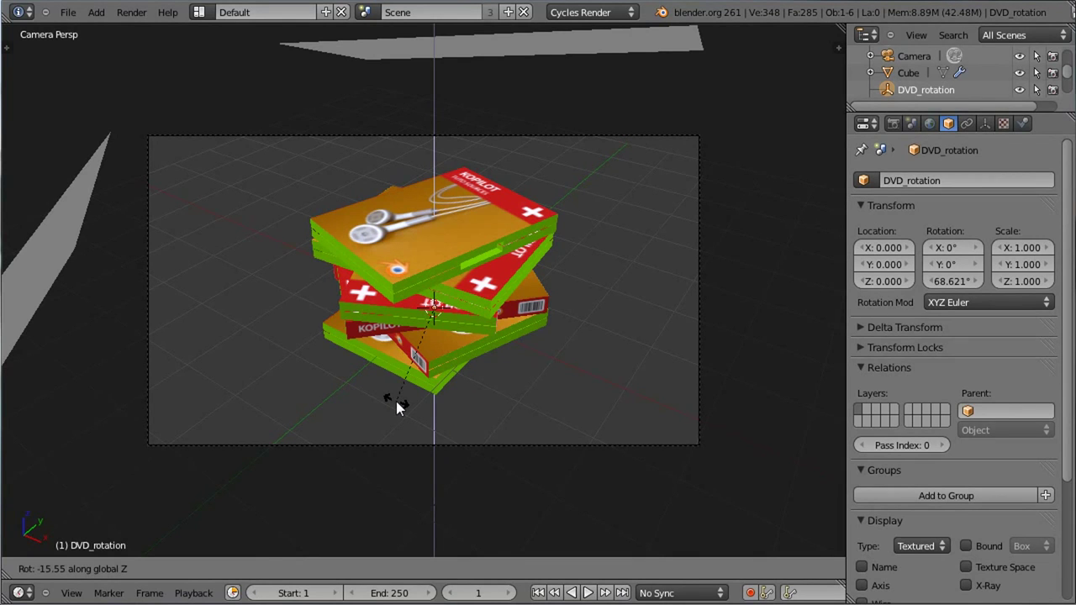
{"action": "left_click", "coordinate": [402, 405]}
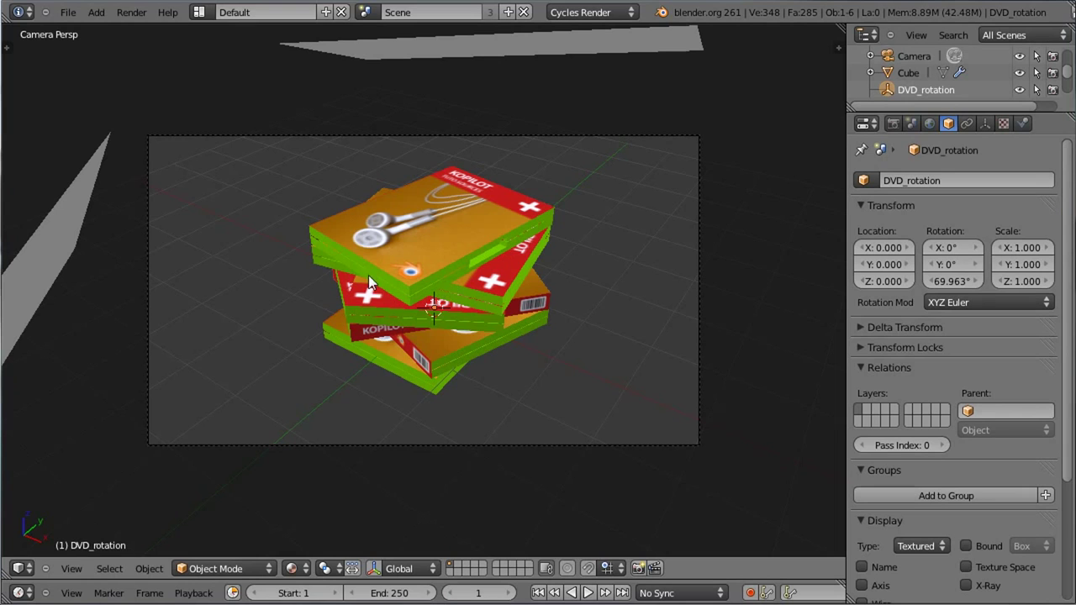
With the Cycles rendered preview on, turn a light plane above the stack around Z and save DVD_Stack_01.blend.
{"action": "left_click", "coordinate": [303, 574]}
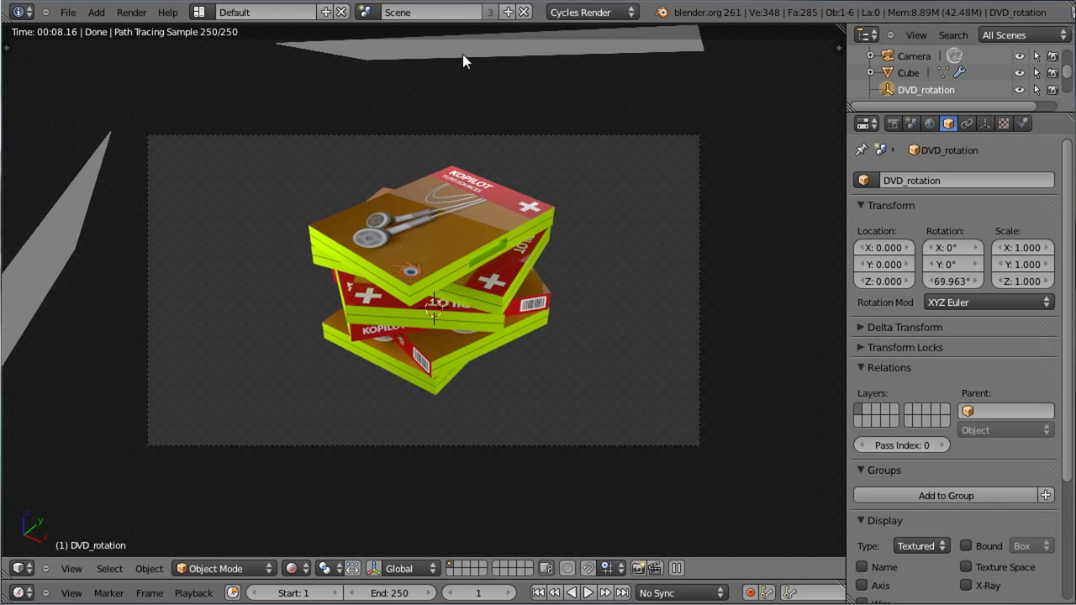
{"action": "right_click", "coordinate": [466, 58]}
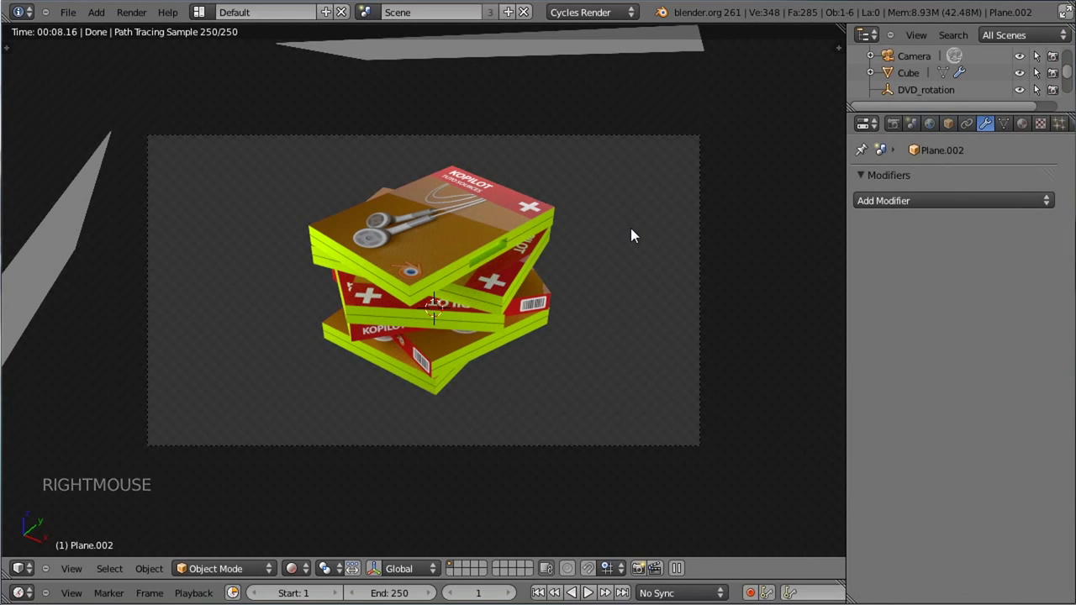
{"action": "key", "text": "r"}
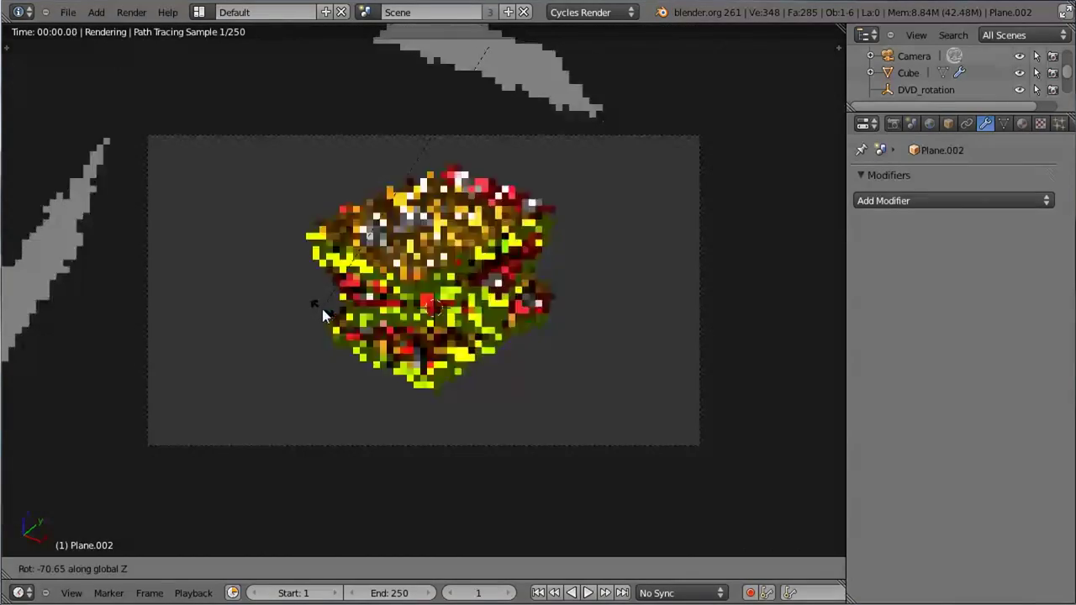
{"action": "left_click", "coordinate": [325, 312]}
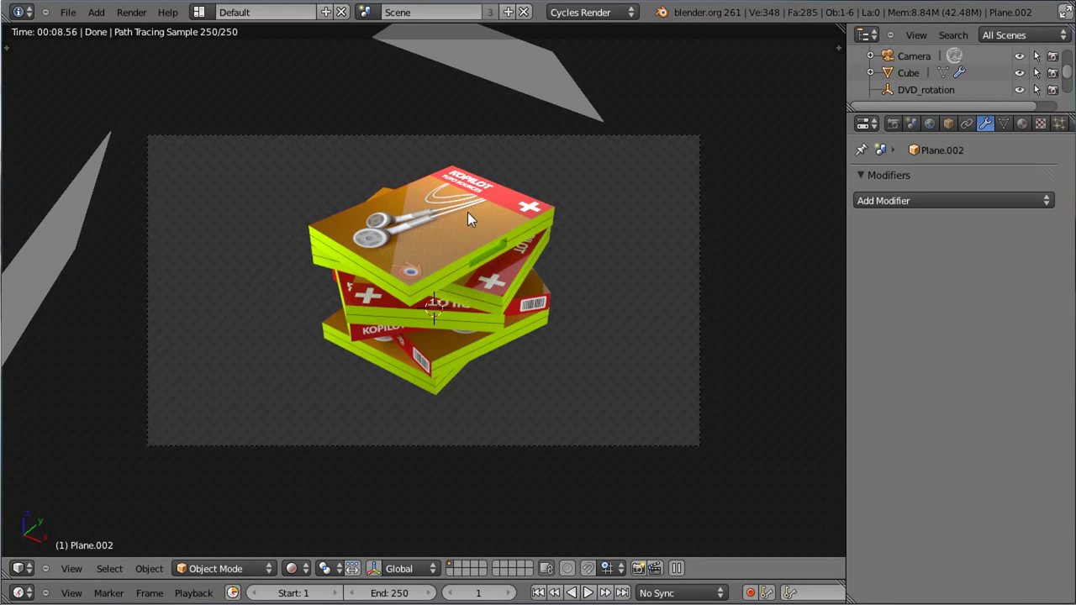
{"action": "key", "text": "ctrl+s"}
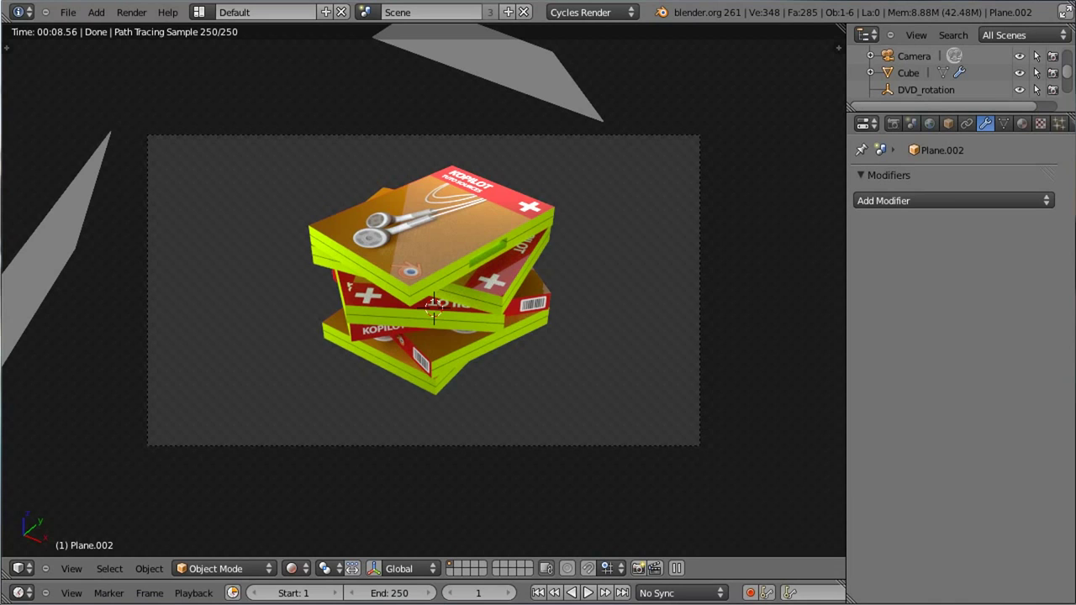
Switch the scene to Blender Render and delete the three emissive light planes.
{"action": "left_click", "coordinate": [627, 14]}
{"action": "left_click", "coordinate": [627, 15]}
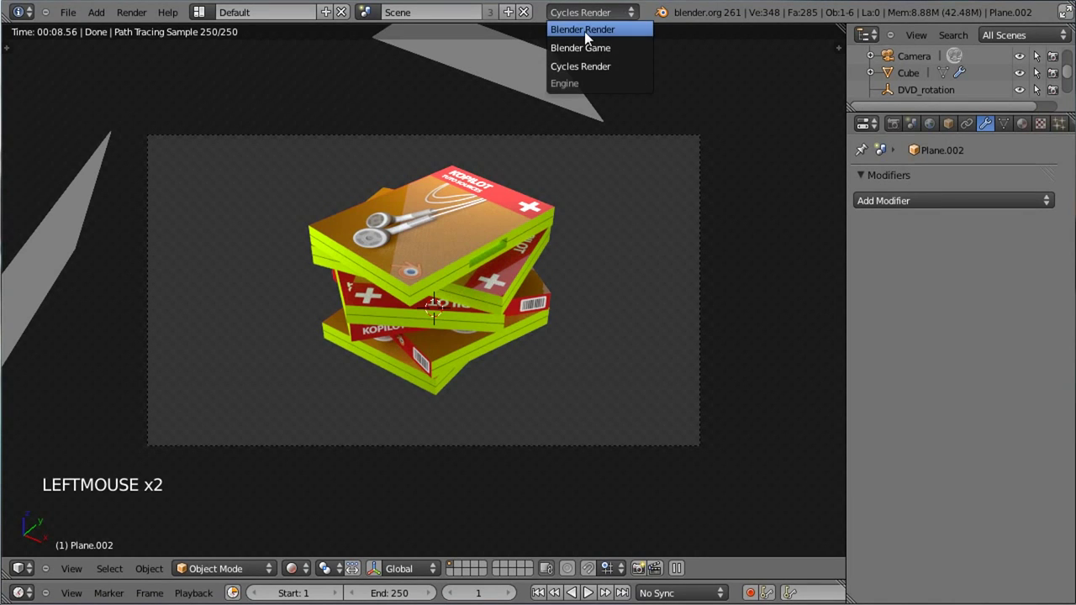
{"action": "middle_click", "coordinate": [315, 287]}
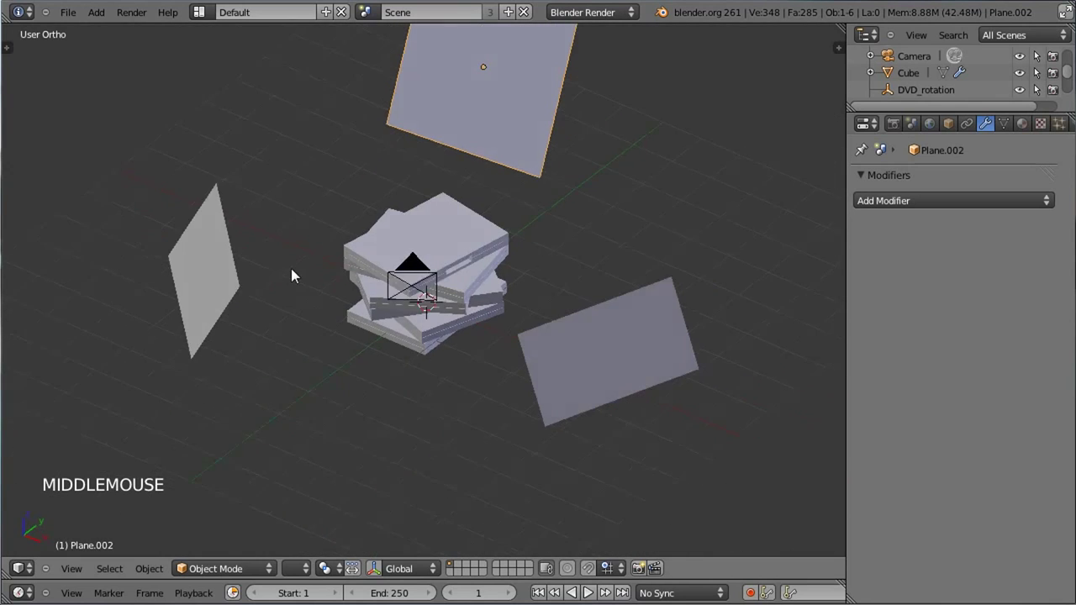
{"action": "right_click", "coordinate": [218, 279]}
{"action": "right_click", "coordinate": [442, 147]}
{"action": "right_click", "coordinate": [606, 383]}
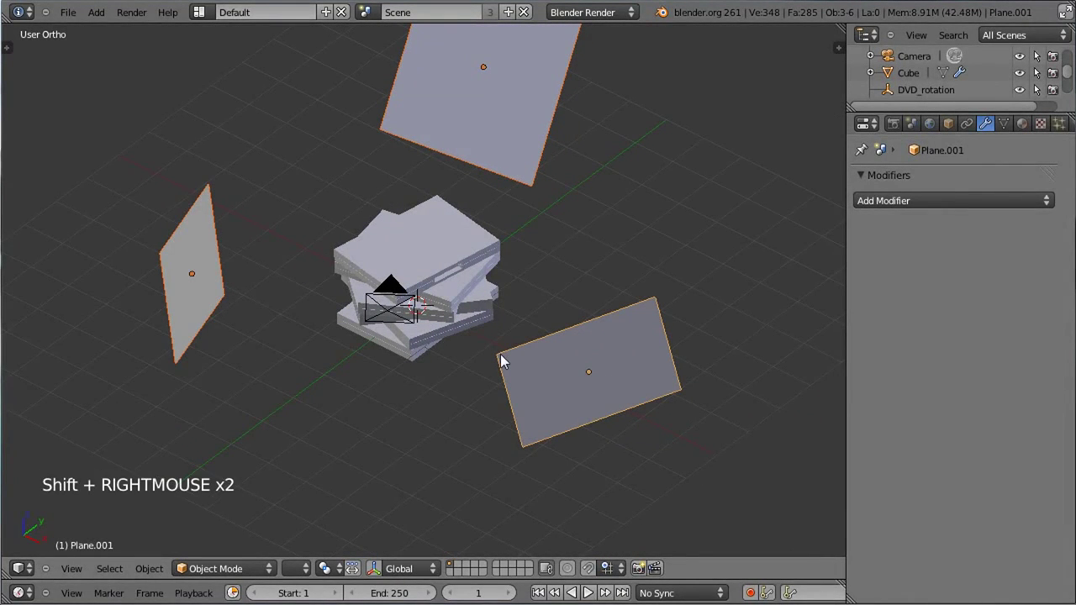
{"action": "key", "text": "m"}
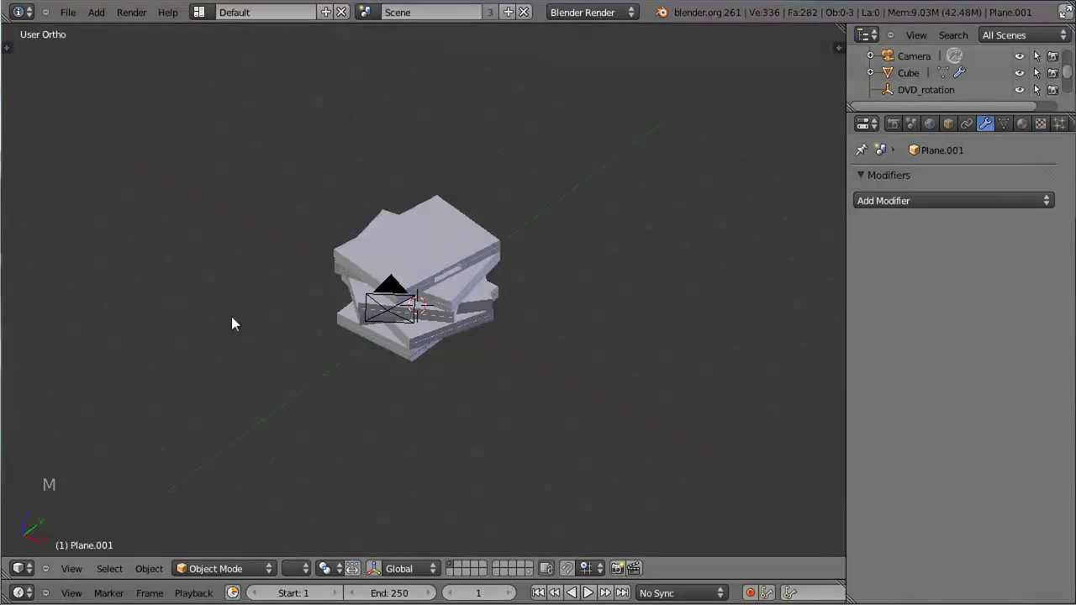
Add a new plane beneath the DVD stack.
{"action": "middle_click", "coordinate": [507, 378]}
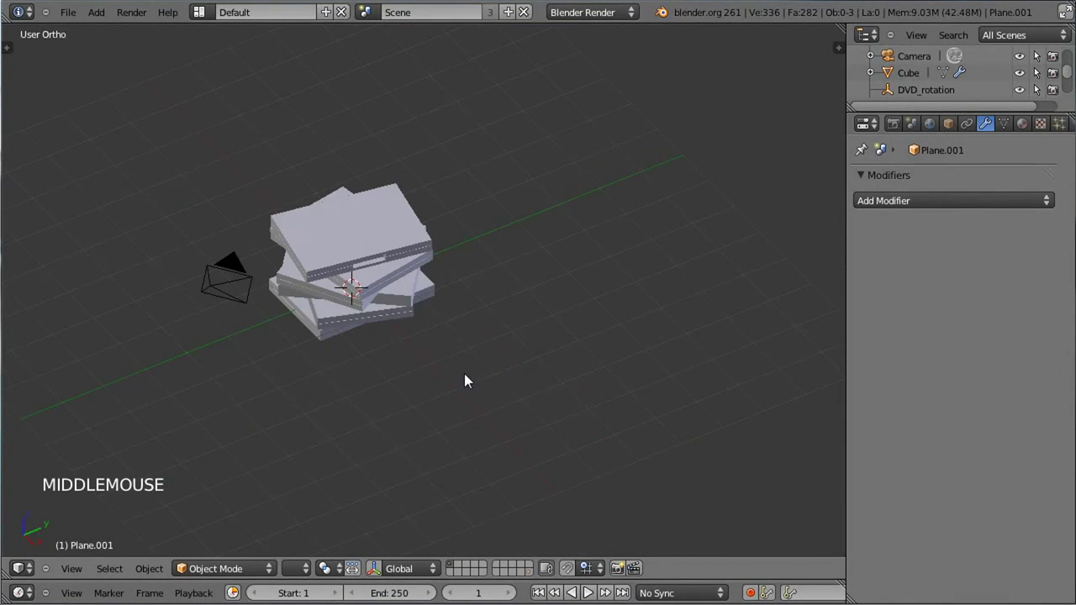
{"action": "key", "text": "shift+a"}
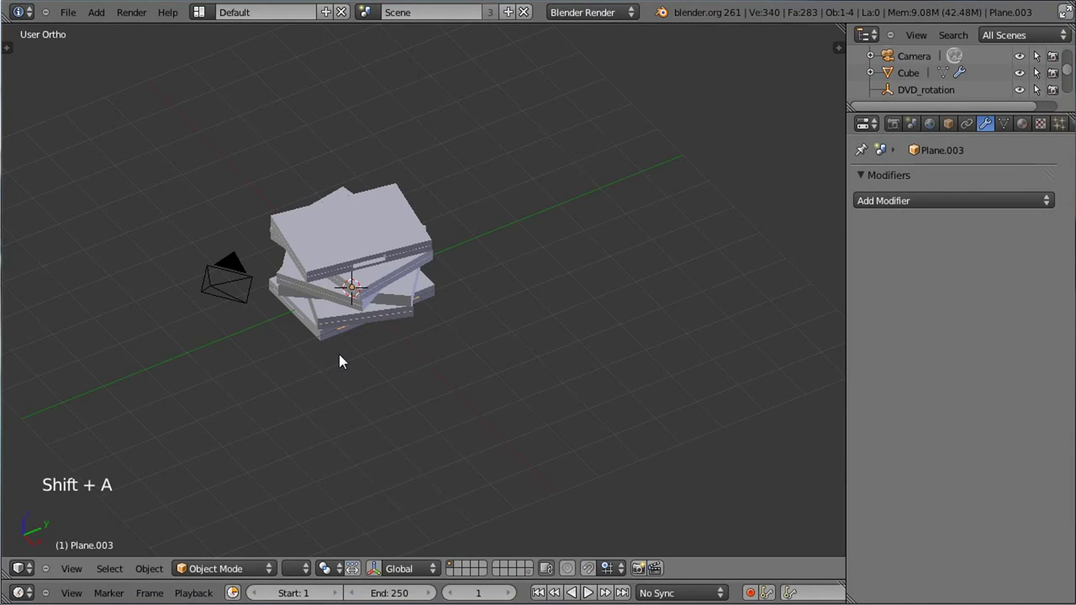
Scale the plane into a large floor under the stack, checking through the camera, and bring up the add list for an area lamp.
{"action": "key", "text": "s"}
{"action": "left_click", "coordinate": [601, 459]}
{"action": "key", "text": "s"}
{"action": "left_click", "coordinate": [566, 462]}
{"action": "key", "text": "KP_0"}
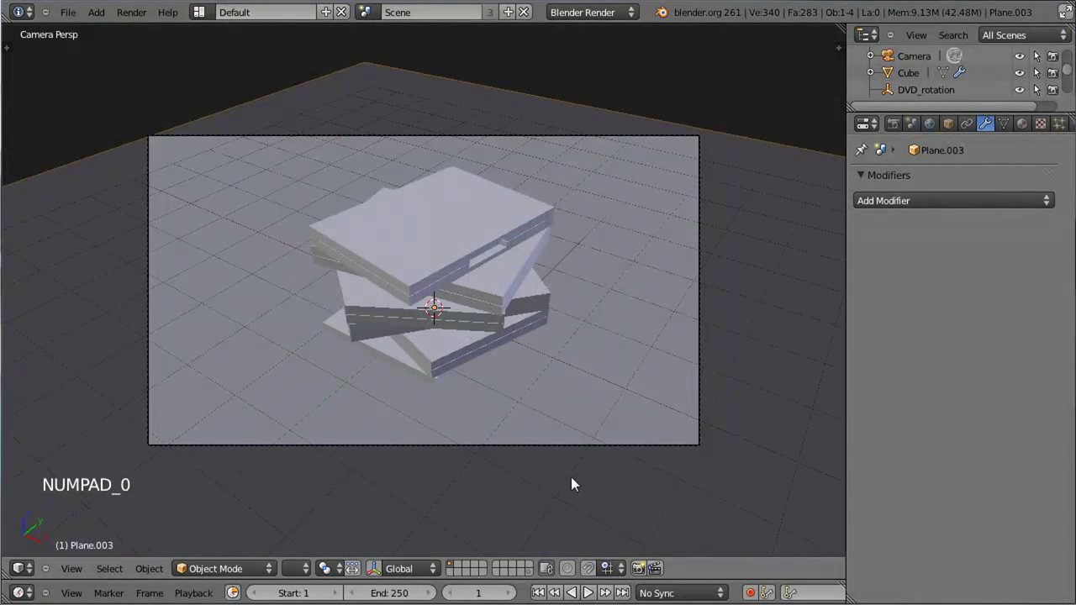
{"action": "key", "text": "s"}
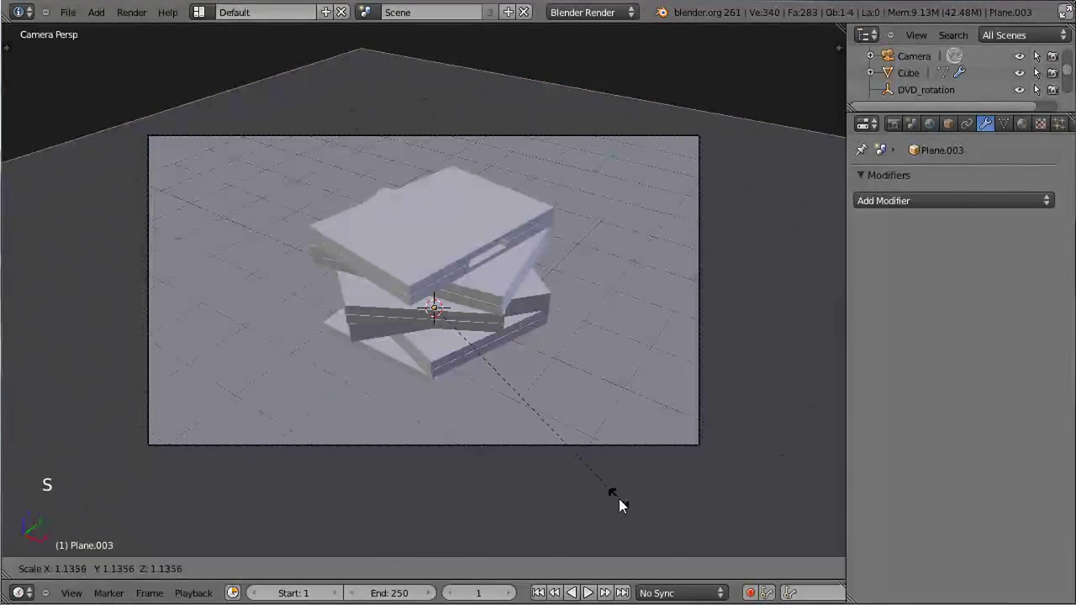
{"action": "left_click", "coordinate": [626, 506]}
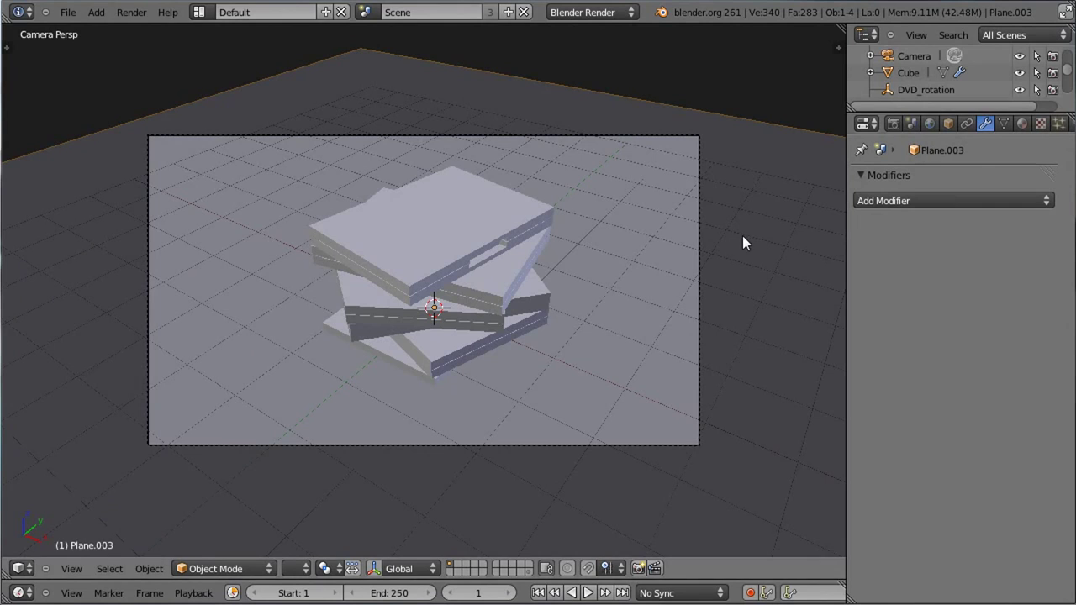
{"action": "key", "text": "KP_3"}
{"action": "key", "text": "shift+a"}
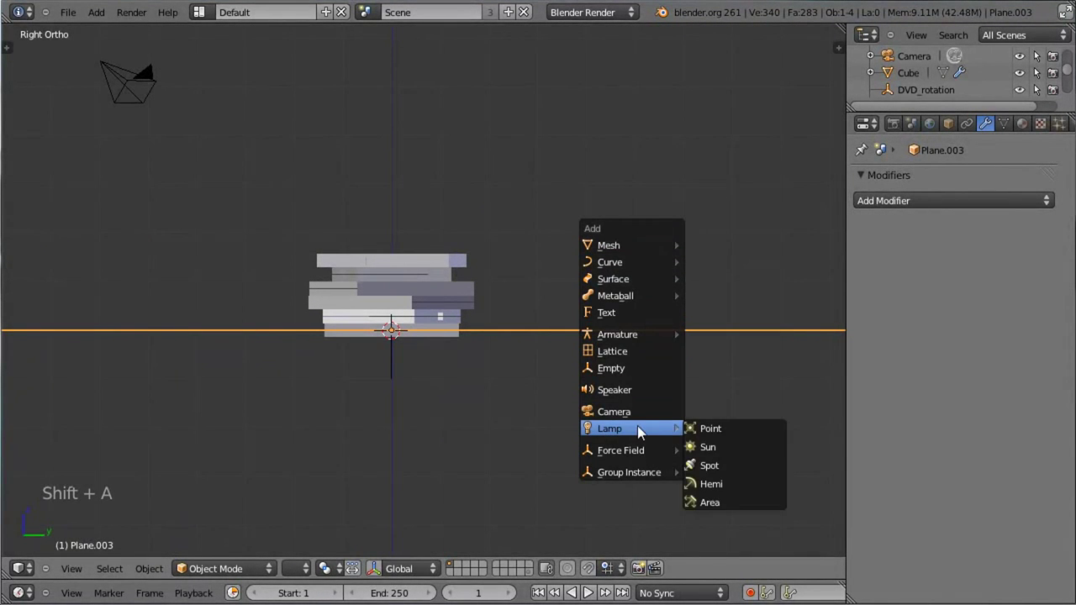